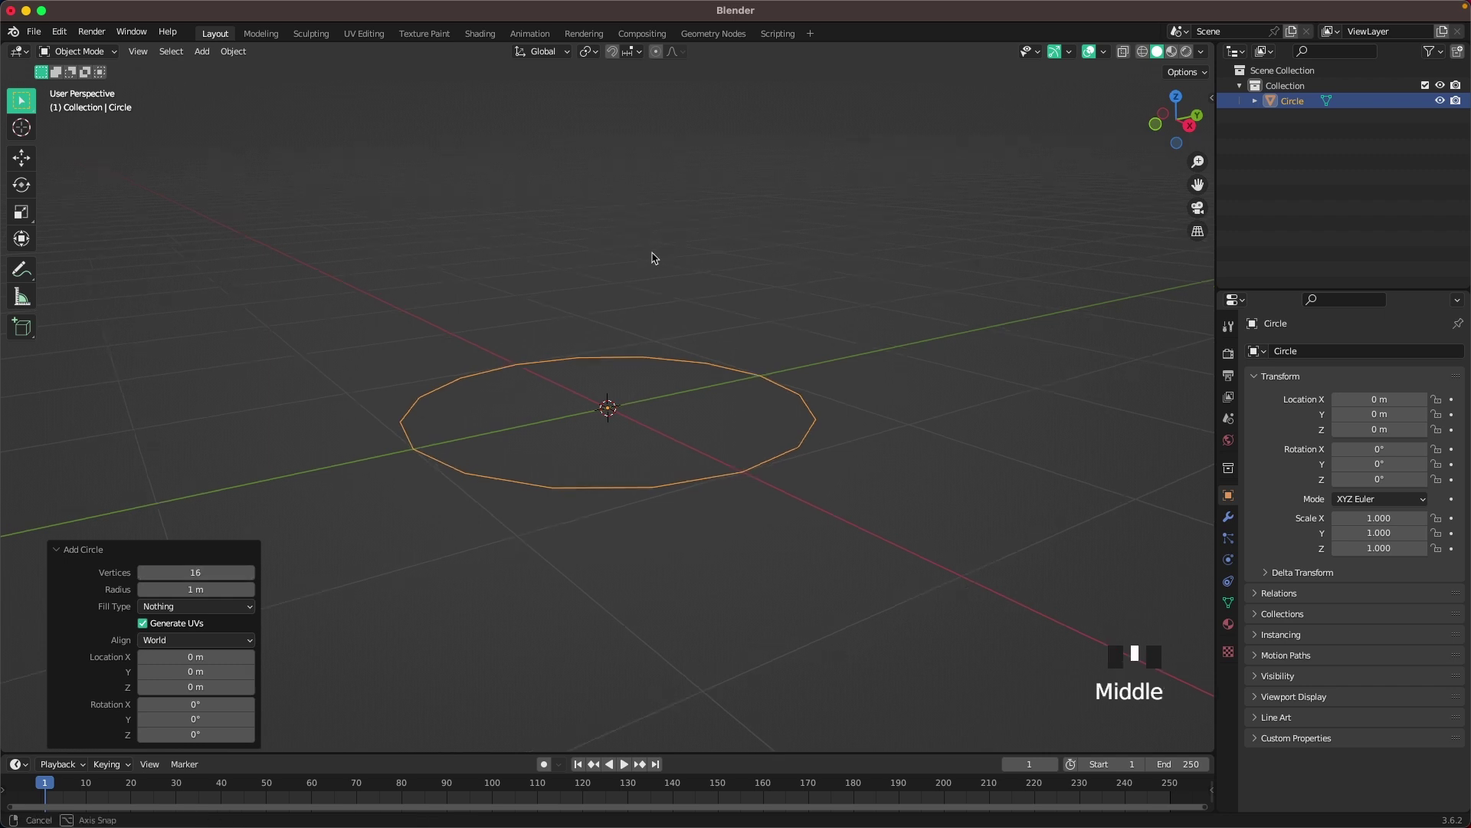
Grid-fill the circle into a disc in Edit Mode and begin bevelling its outer ring.
{"action": "key", "text": "Tab"}
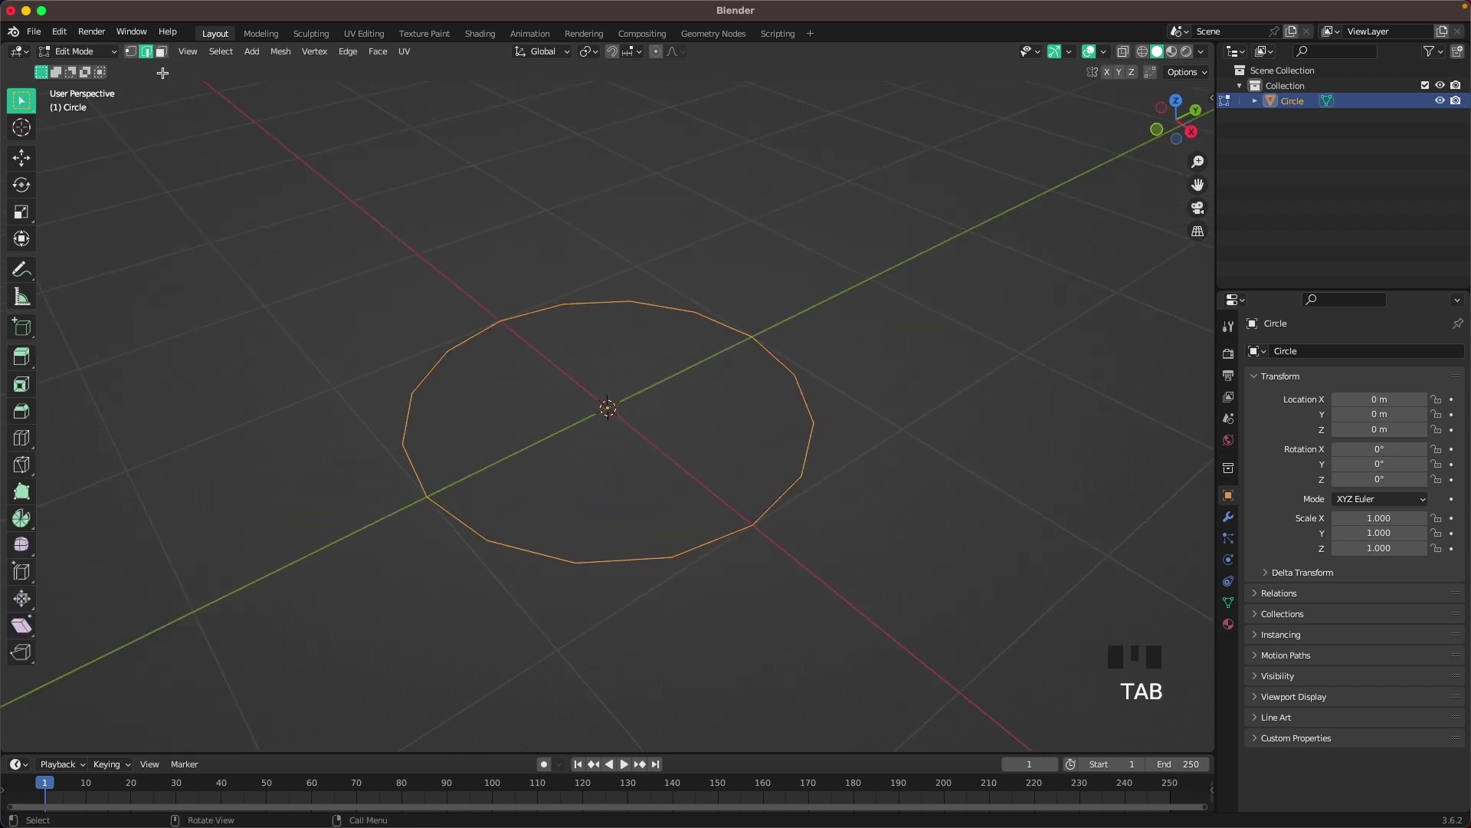
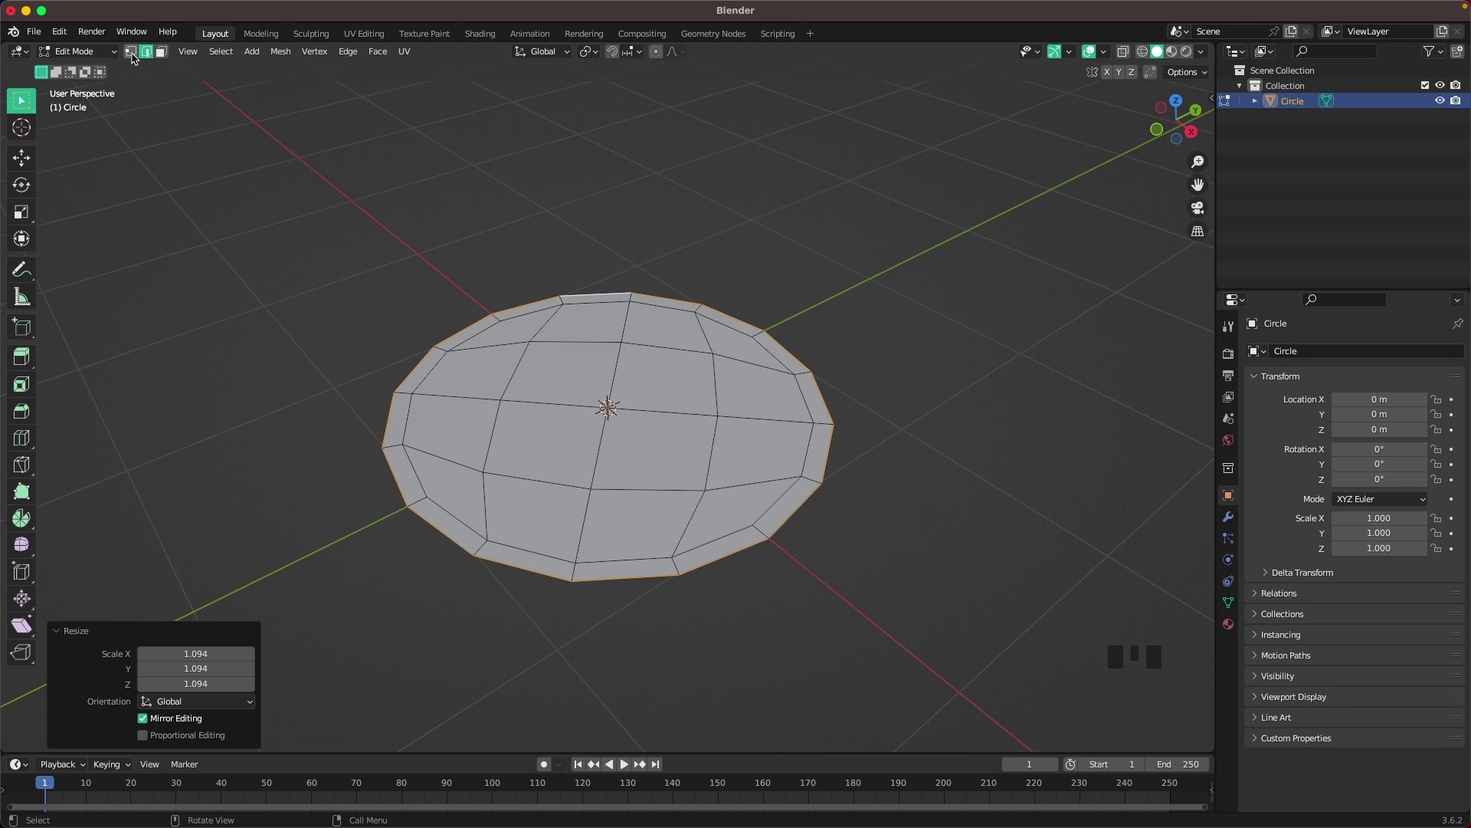
{"action": "left_click_drag", "start_coordinate": [134, 56], "coordinate": [607, 411]}
{"action": "key", "text": "b"}
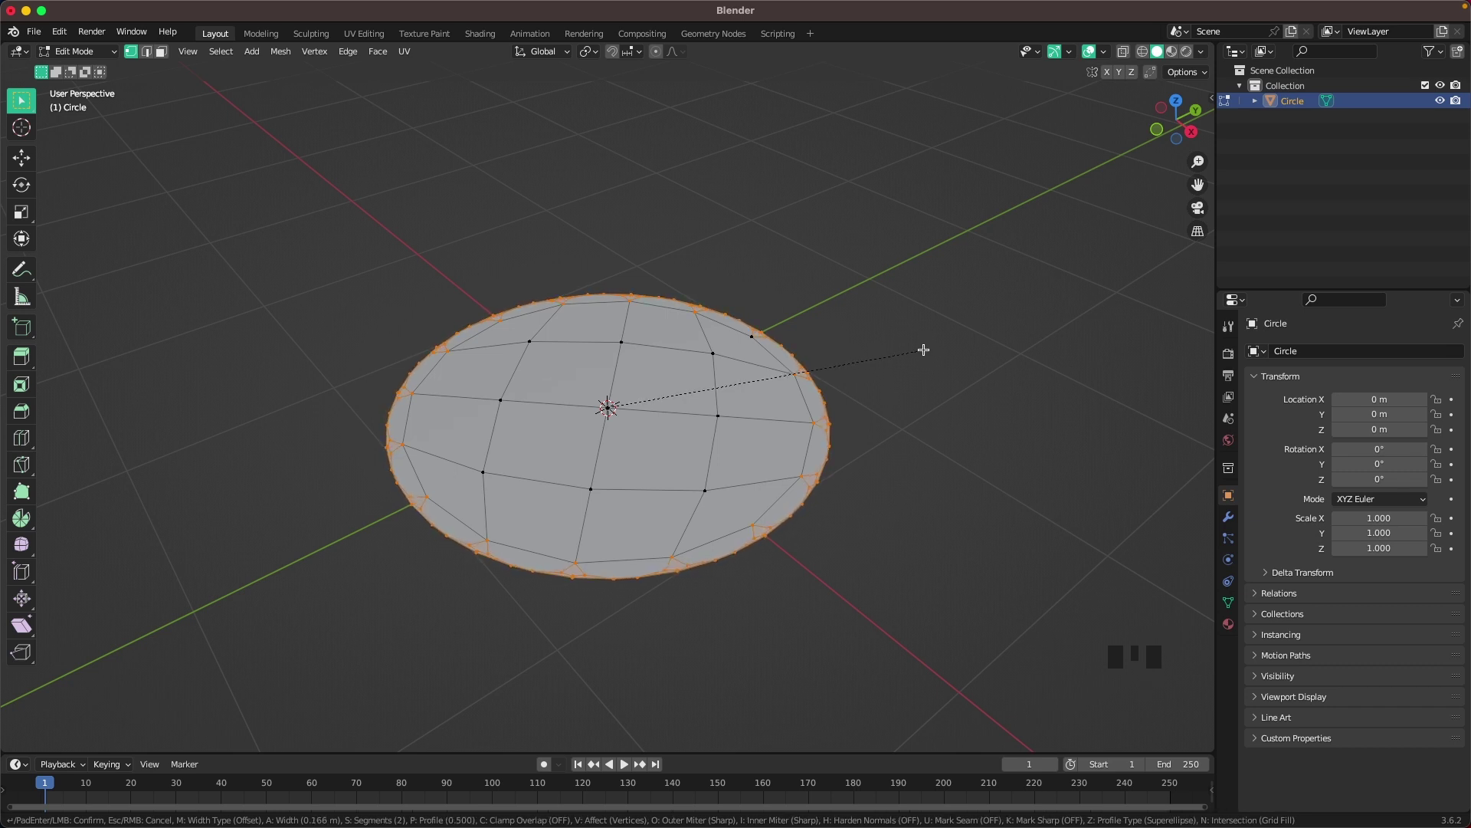
Extrude the disc up for thickness and inset-extrude the top faces down into waffle pockets.
{"action": "key", "text": "a"}
{"action": "key", "text": "e"}
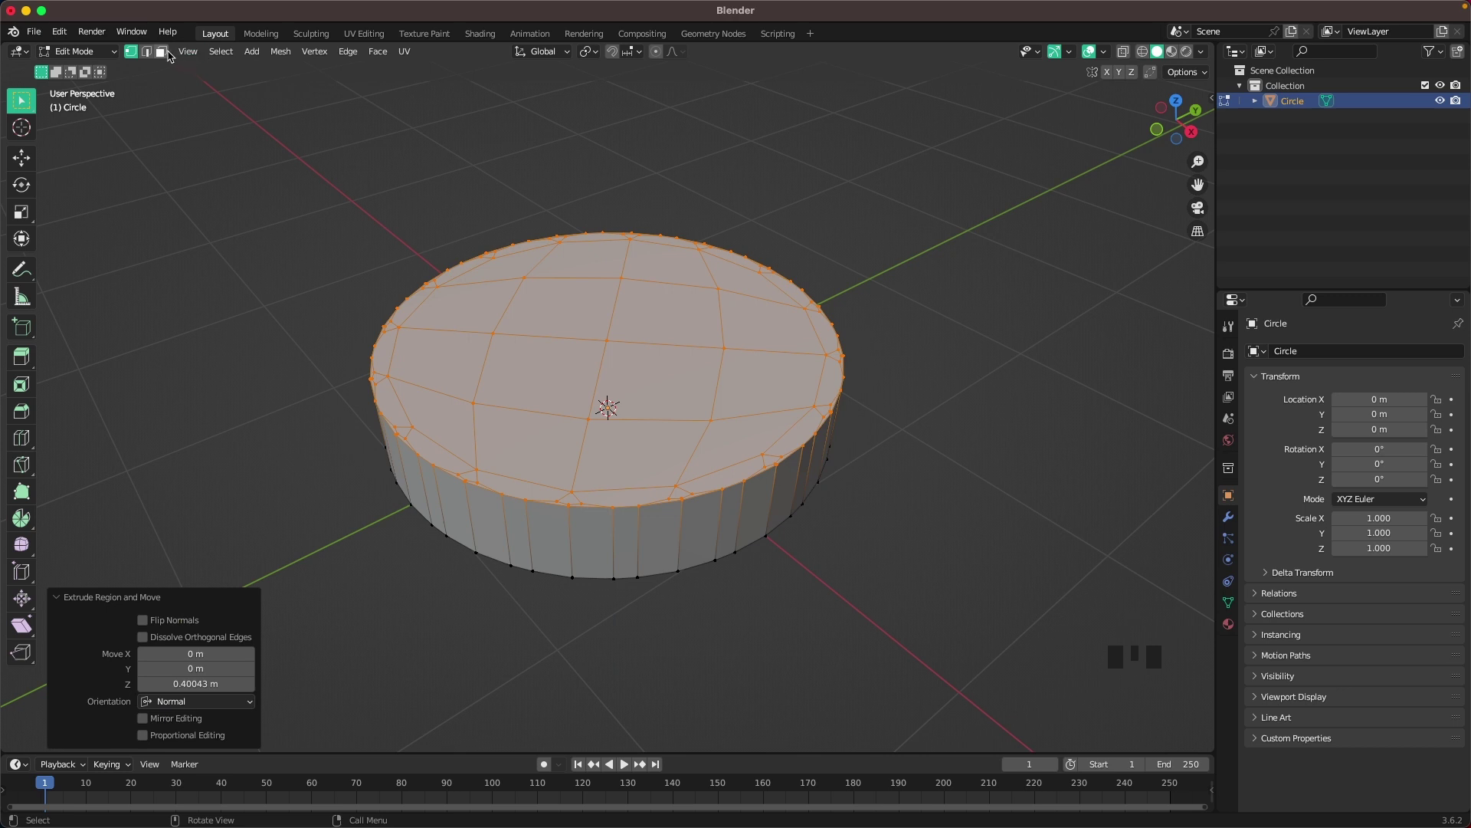
{"action": "left_click", "coordinate": [167, 57]}
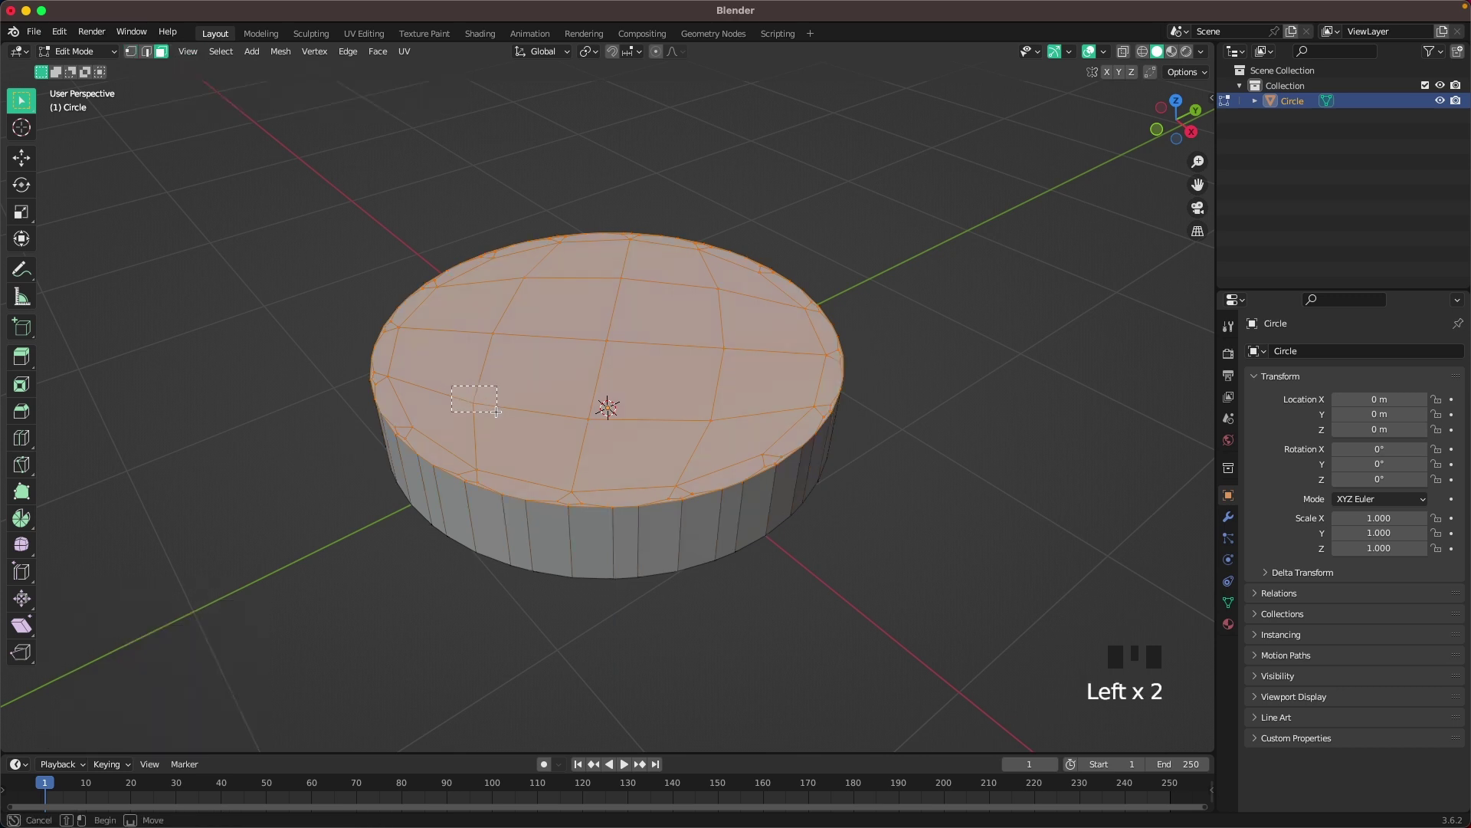
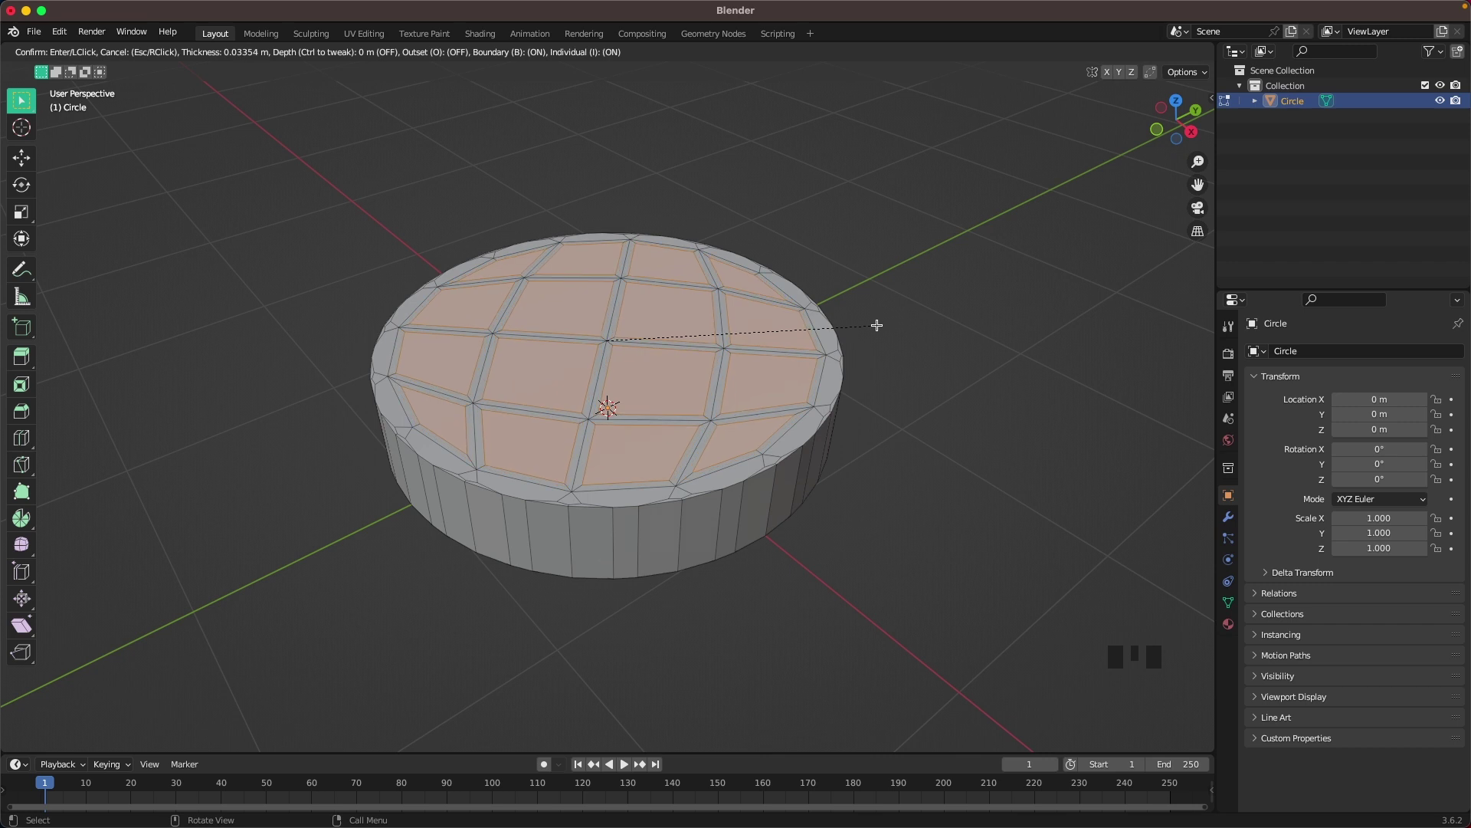
{"action": "key", "text": "e"}
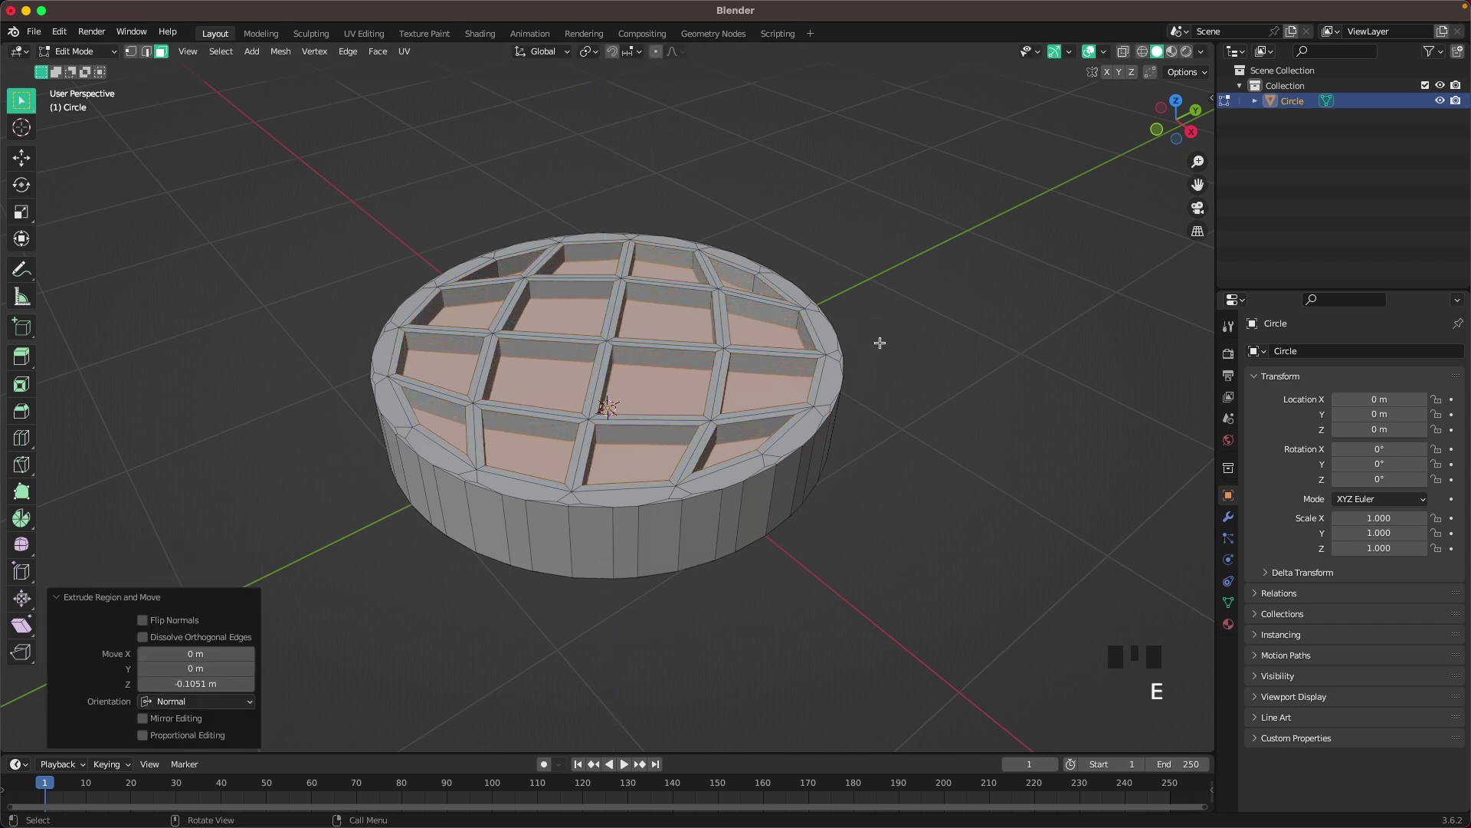
Add a loop cut around the side, widen it, and bevel the lower rim into rounded sides.
{"action": "middle_click", "coordinate": [607, 408]}
{"action": "key", "text": "r"}
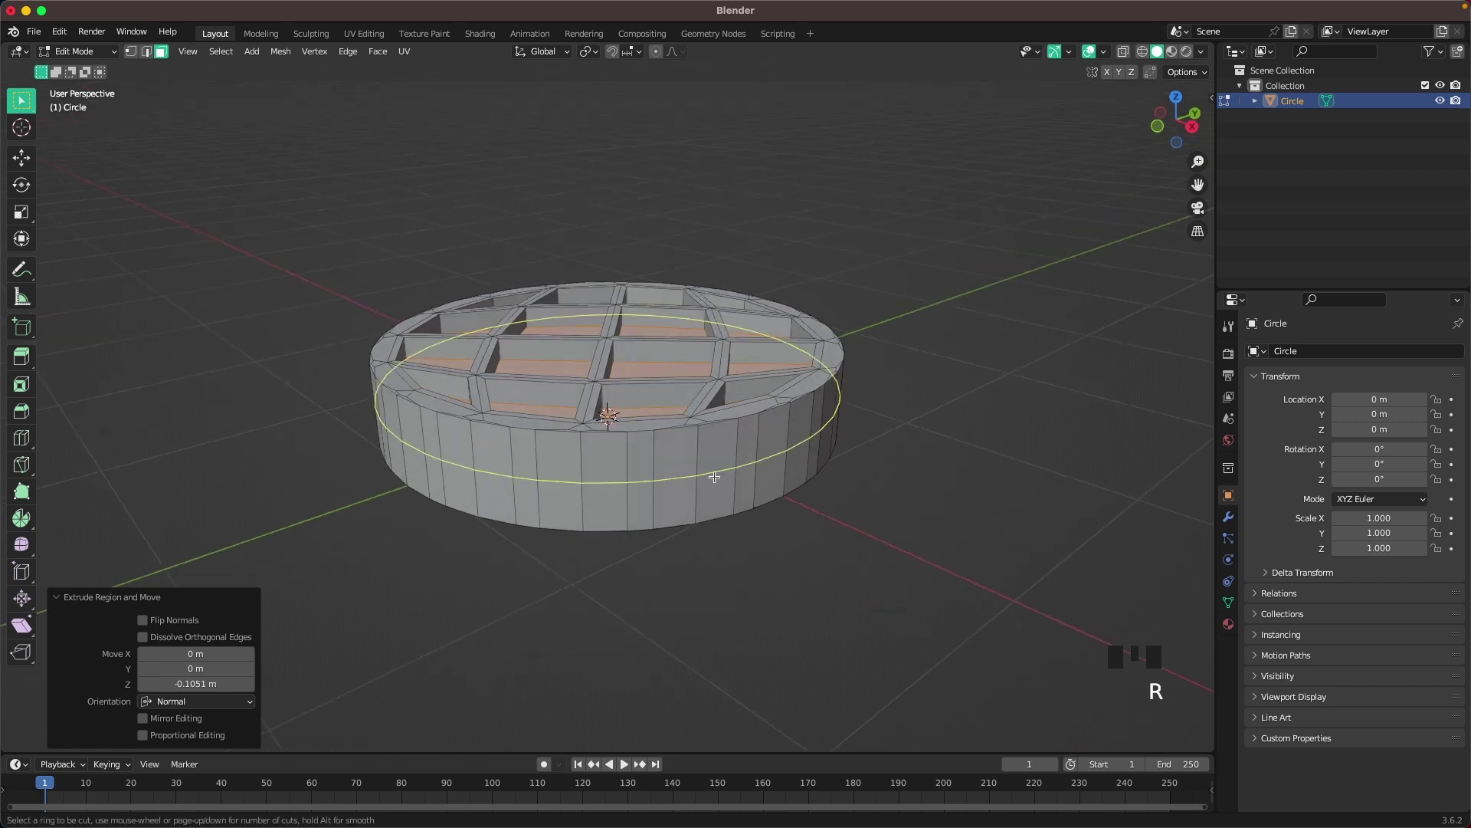
{"action": "key", "text": "s"}
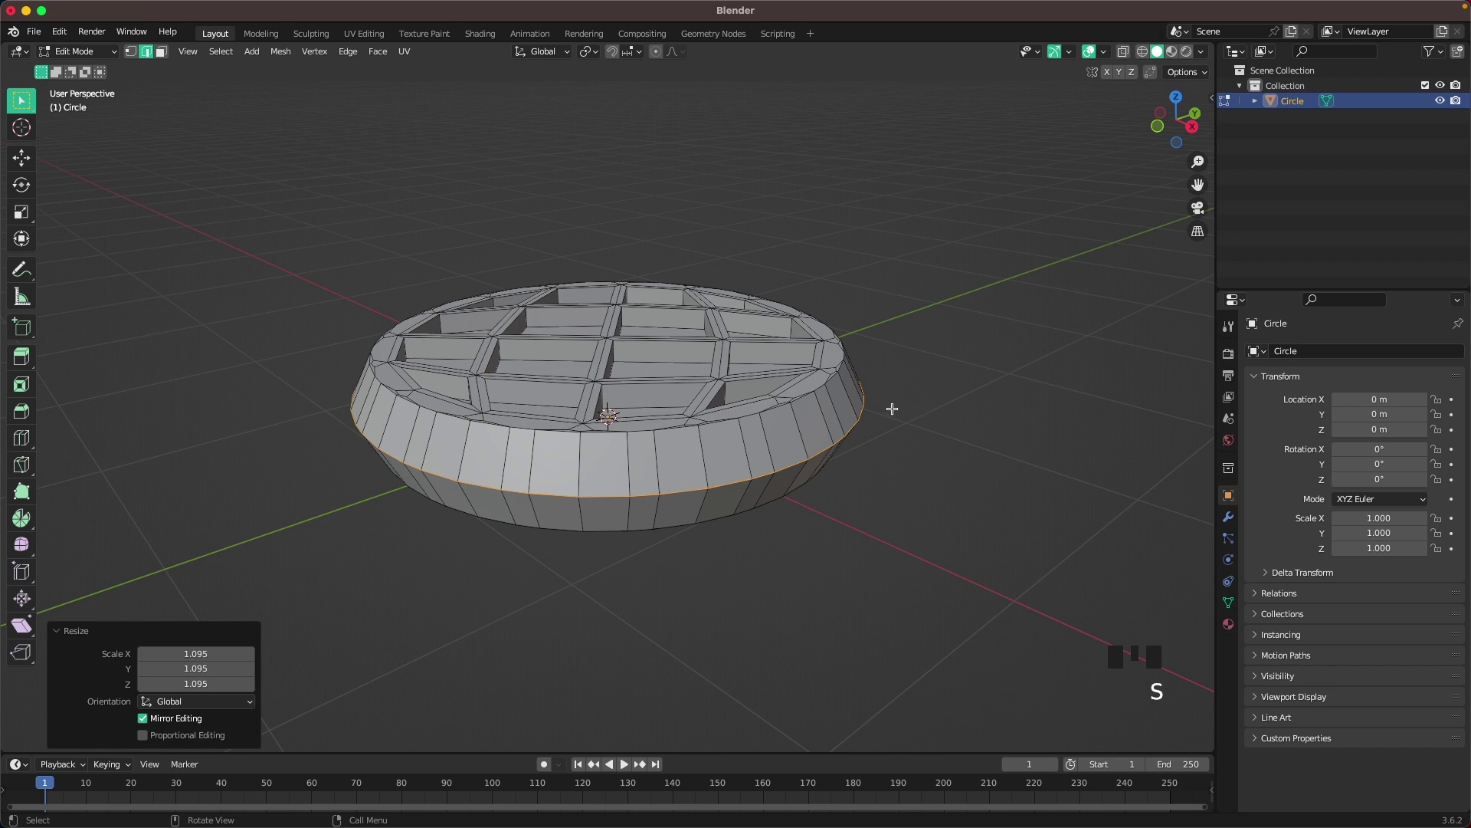
{"action": "key", "text": "b"}
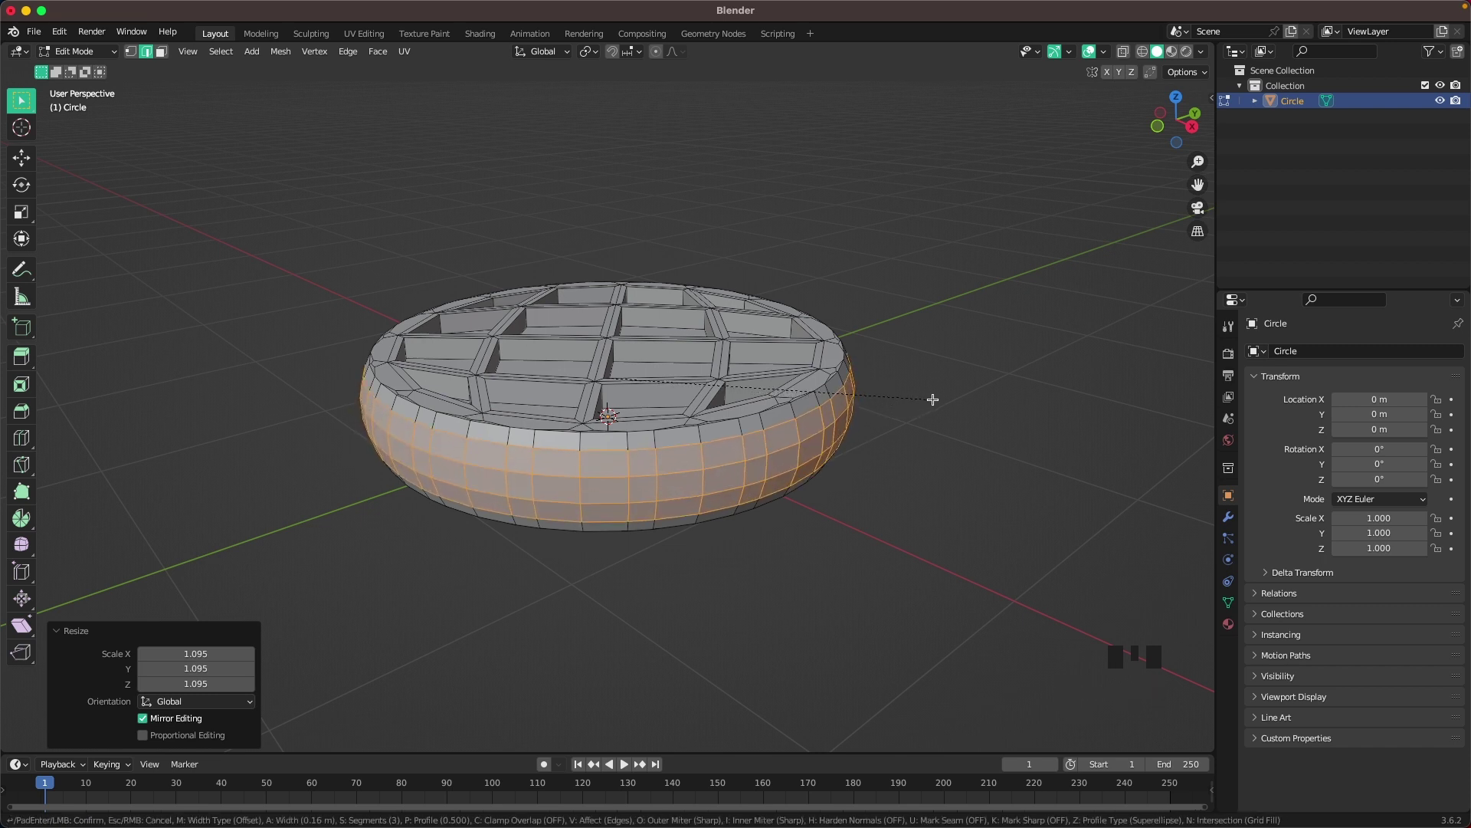
{"action": "key", "text": "Tab"}
{"action": "left_click_drag", "start_coordinate": [943, 348], "coordinate": [771, 364]}
{"action": "left_click_drag", "start_coordinate": [771, 364], "coordinate": [898, 365]}
{"action": "left_click_drag", "start_coordinate": [897, 365], "coordinate": [893, 330]}
From top view add a plane at the centre, shrink it to about 0.4, and enable X-Ray shading.
{"action": "left_click", "coordinate": [928, 337]}
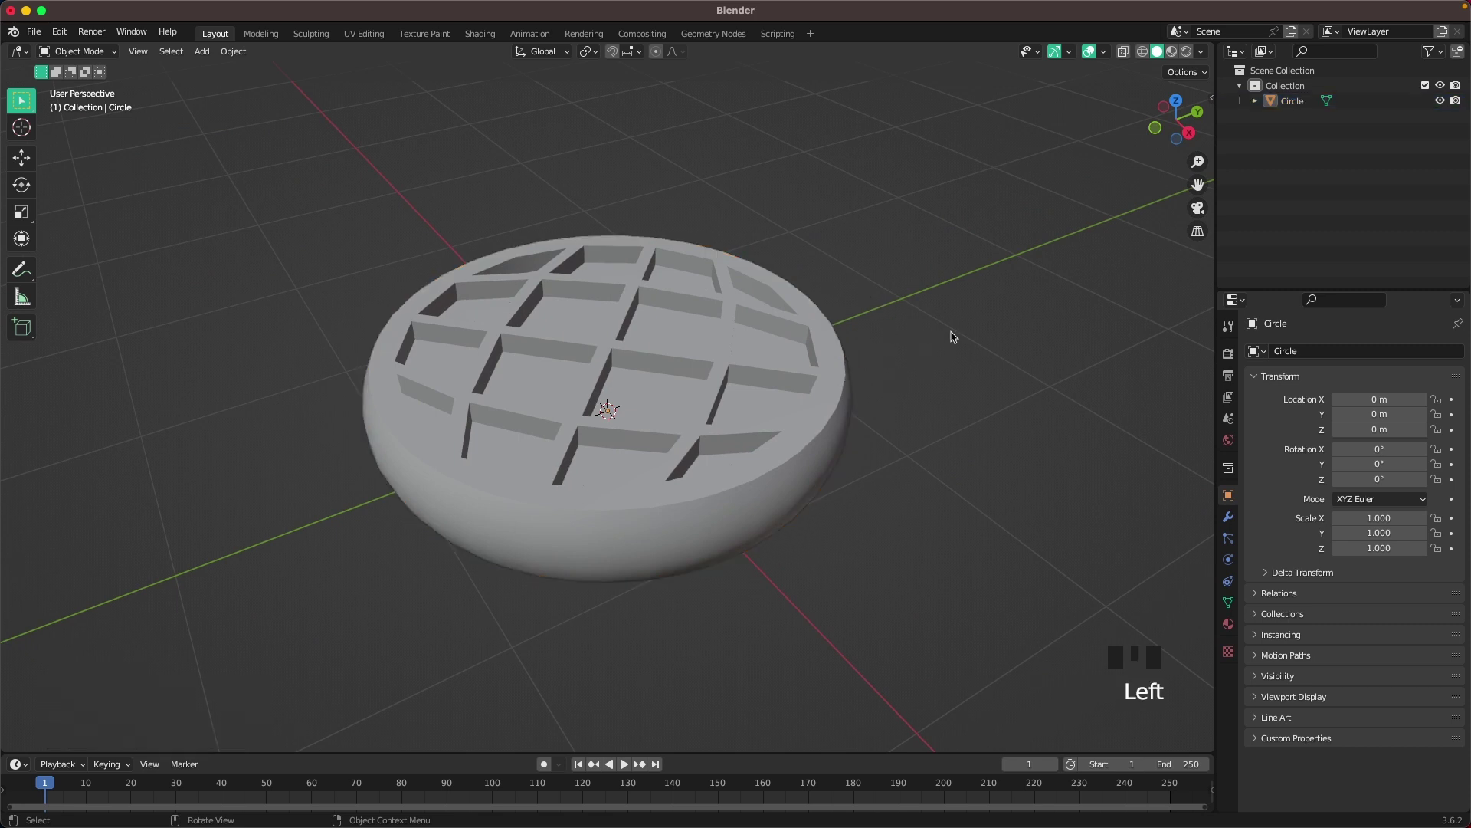
{"action": "key", "text": "`"}
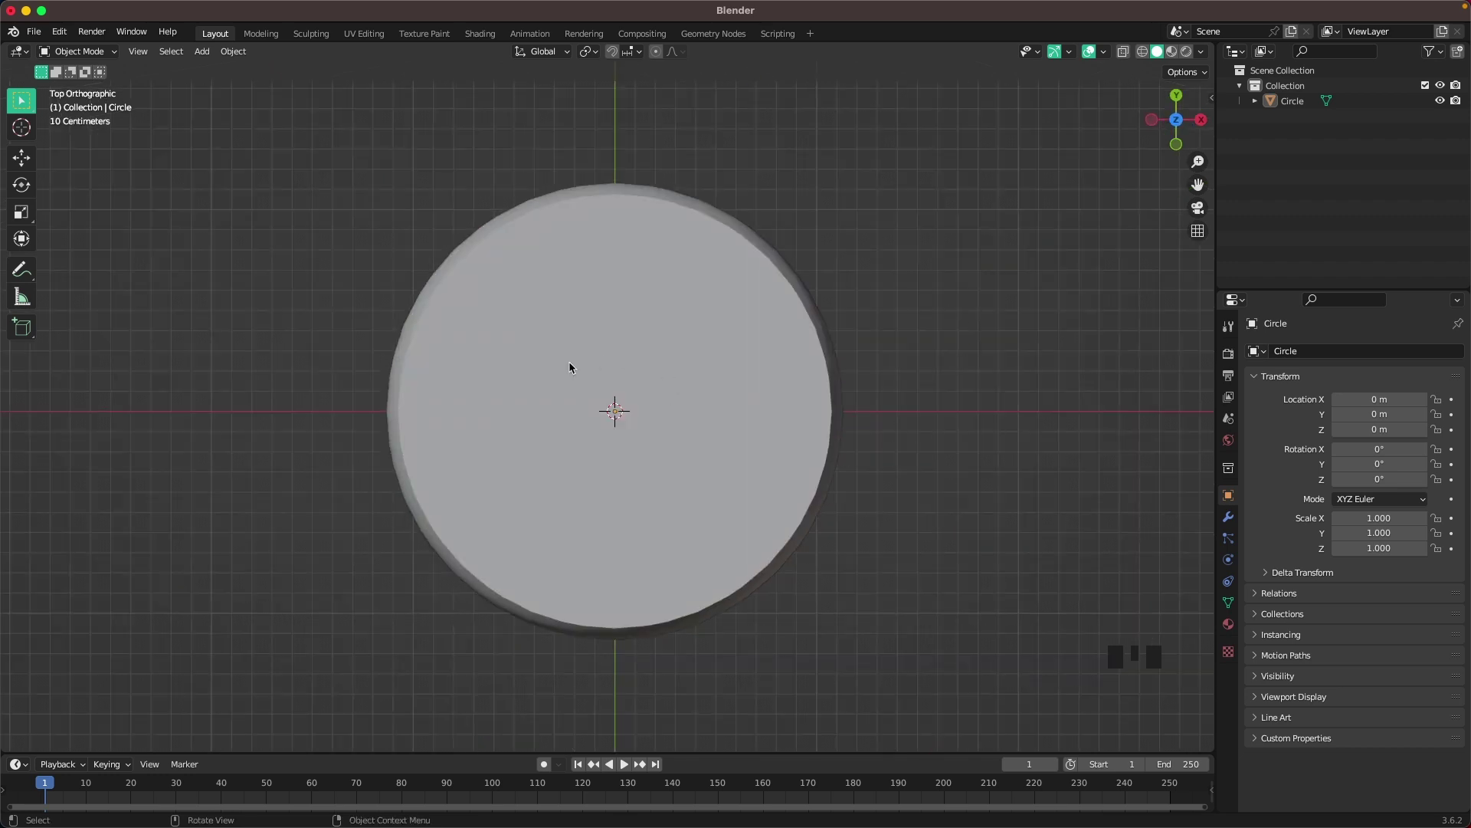
{"action": "key", "text": "shift+a"}
{"action": "key", "text": "Tab"}
{"action": "key", "text": "a"}
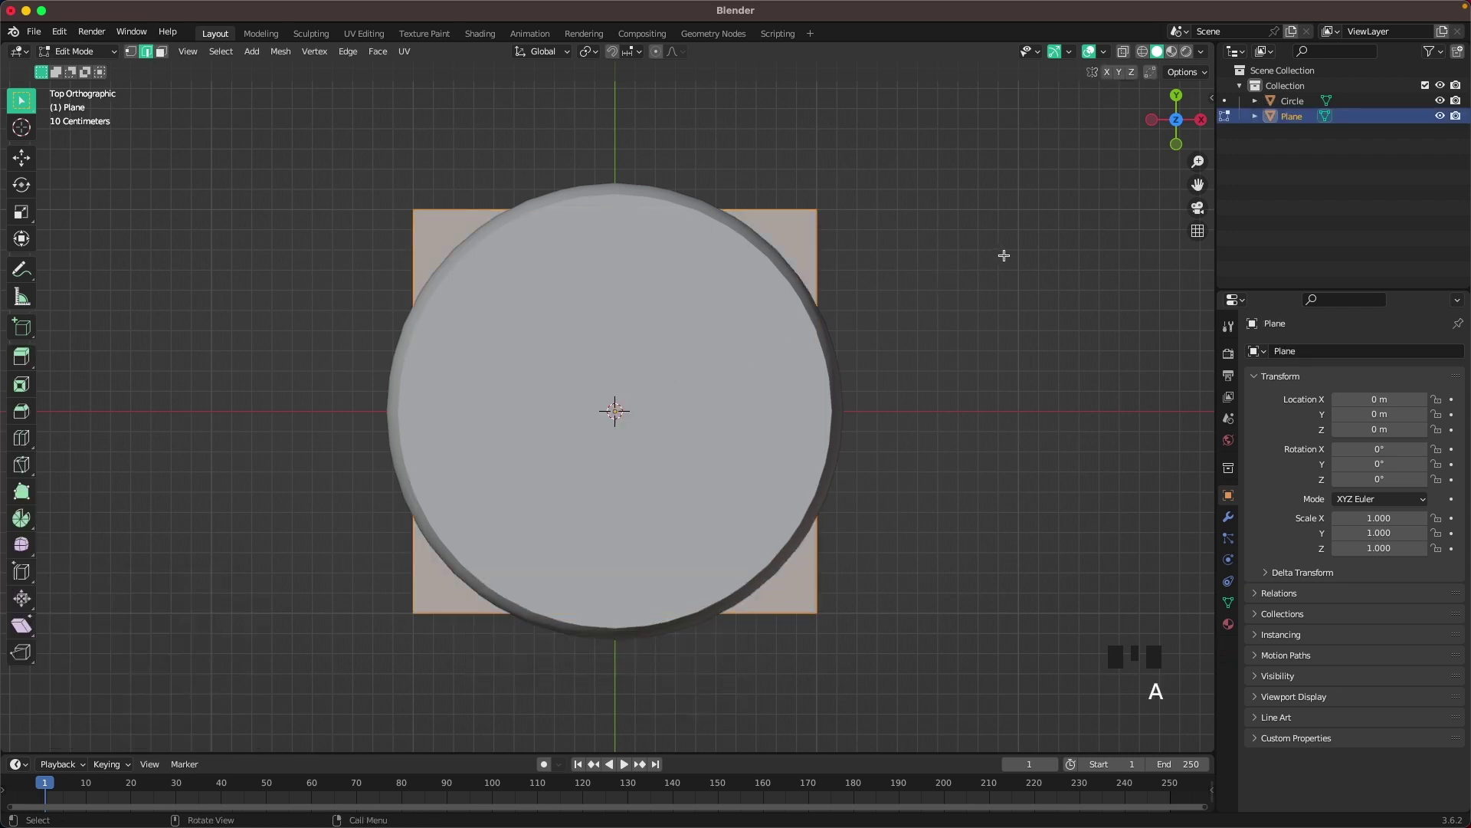
{"action": "key", "text": "s"}
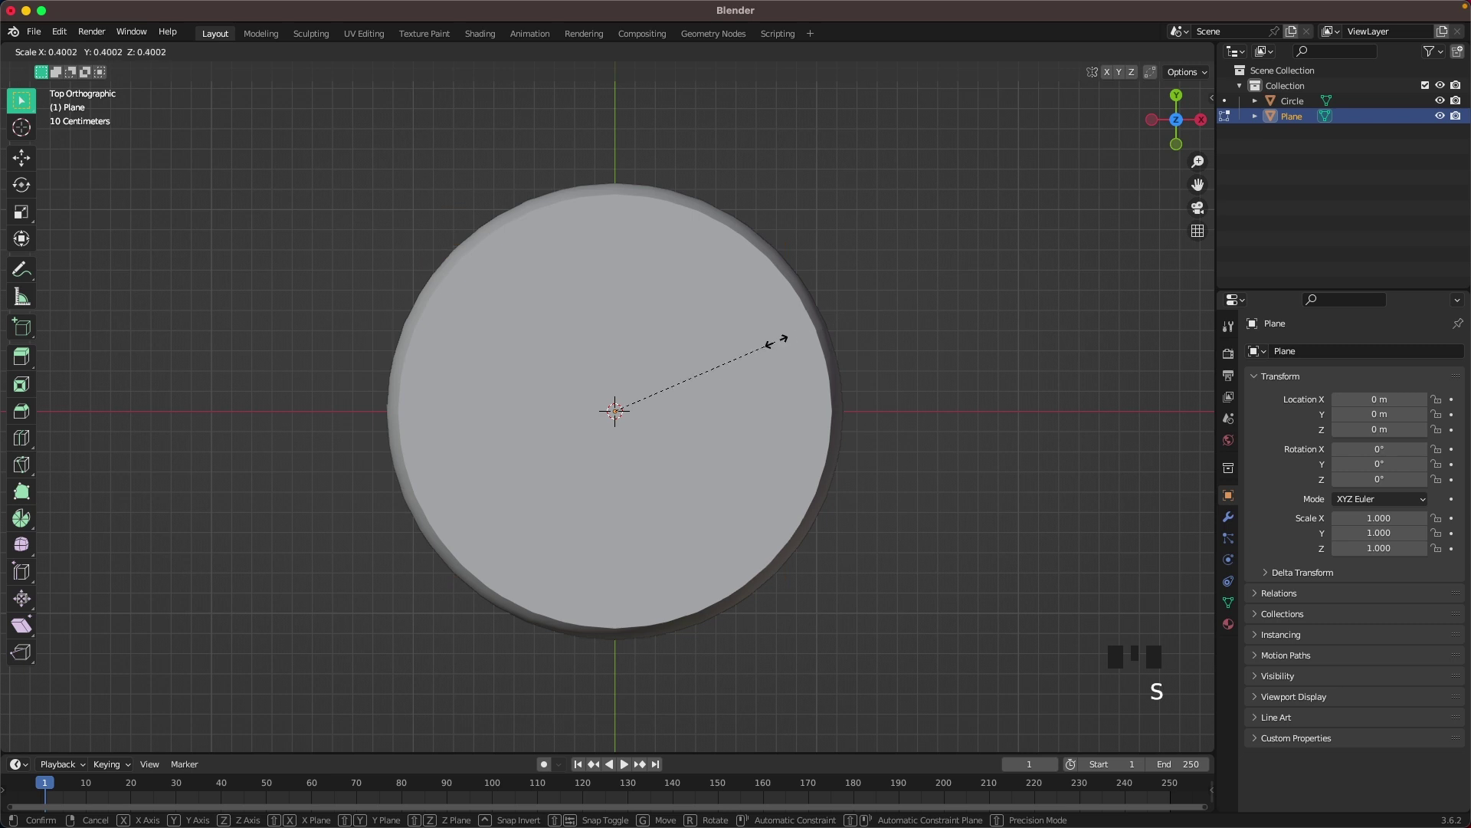
{"action": "key", "text": "z"}
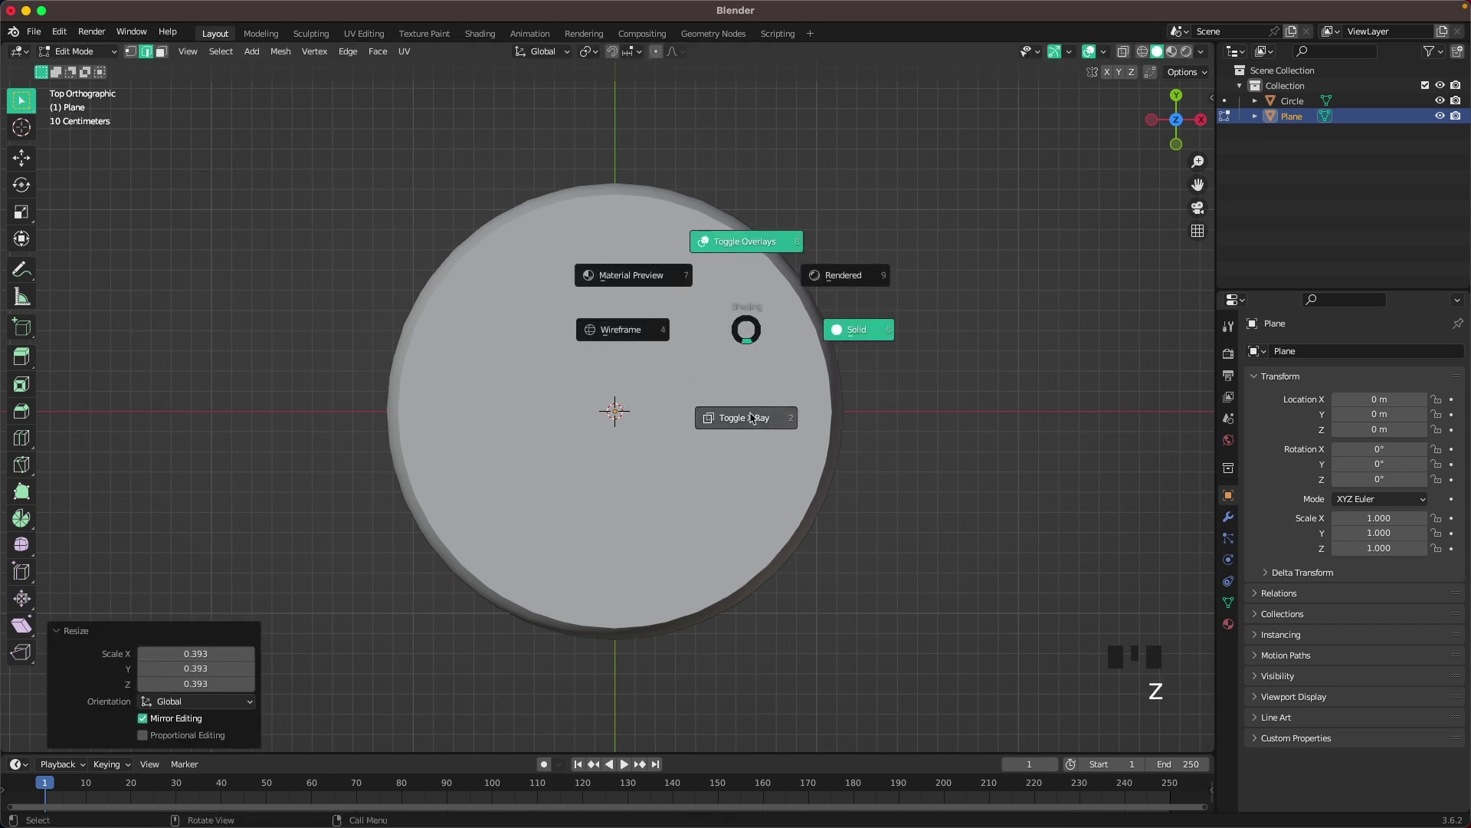
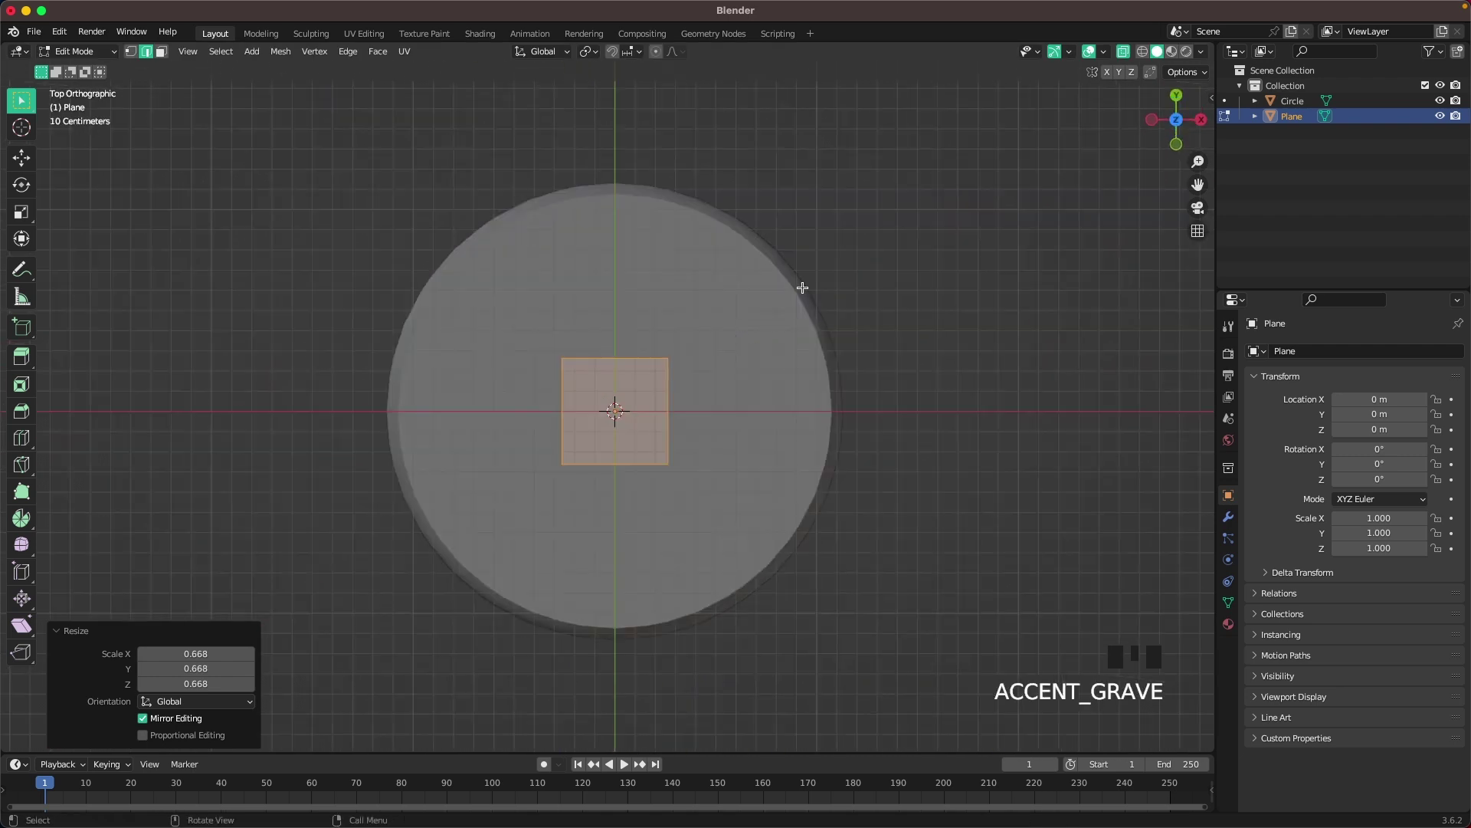
Move the small square to the lower left and extrude it into the zigzag strip's first sections.
{"action": "key", "text": "g"}
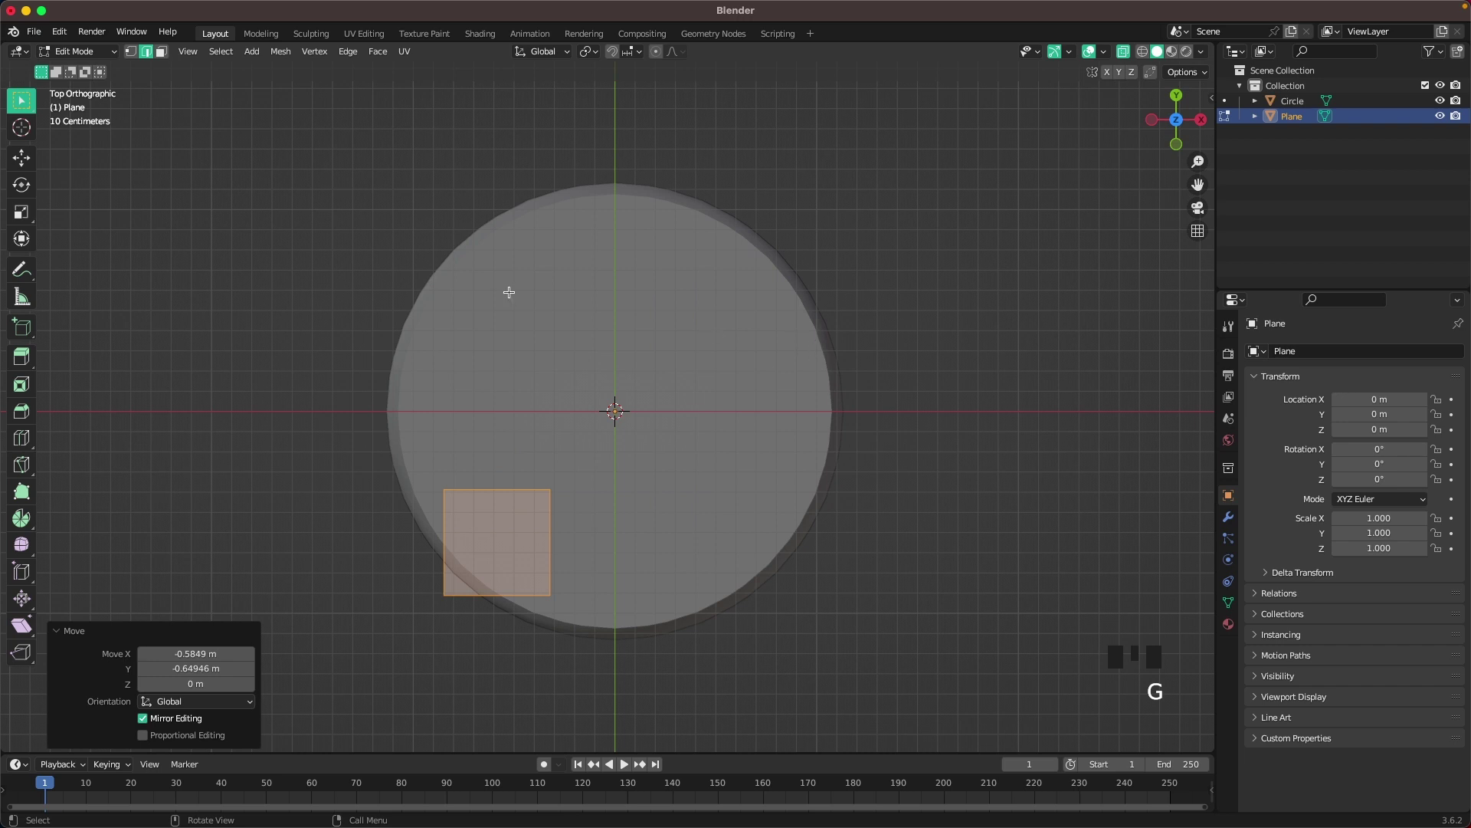
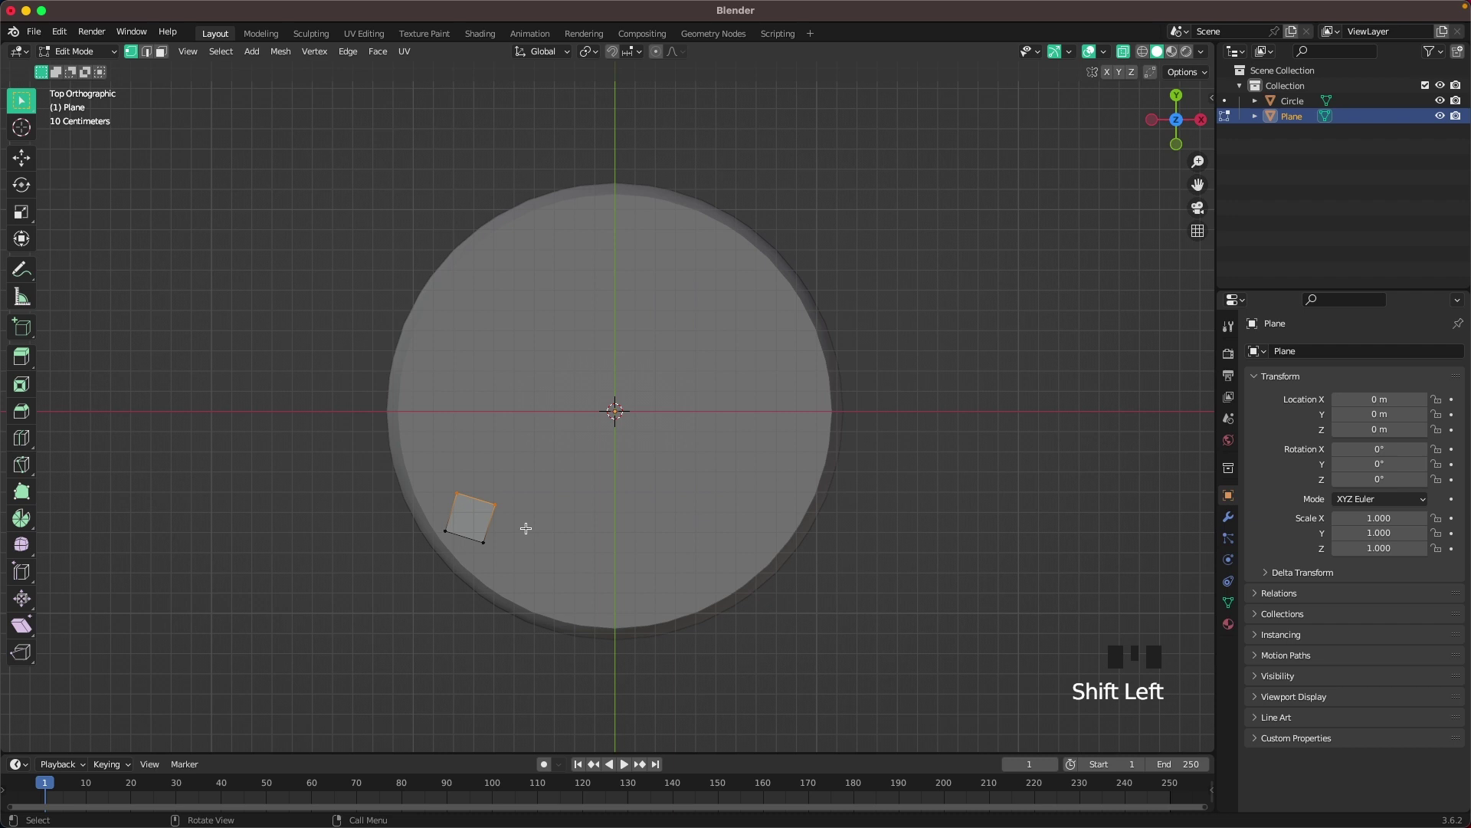
{"action": "key", "text": "g"}
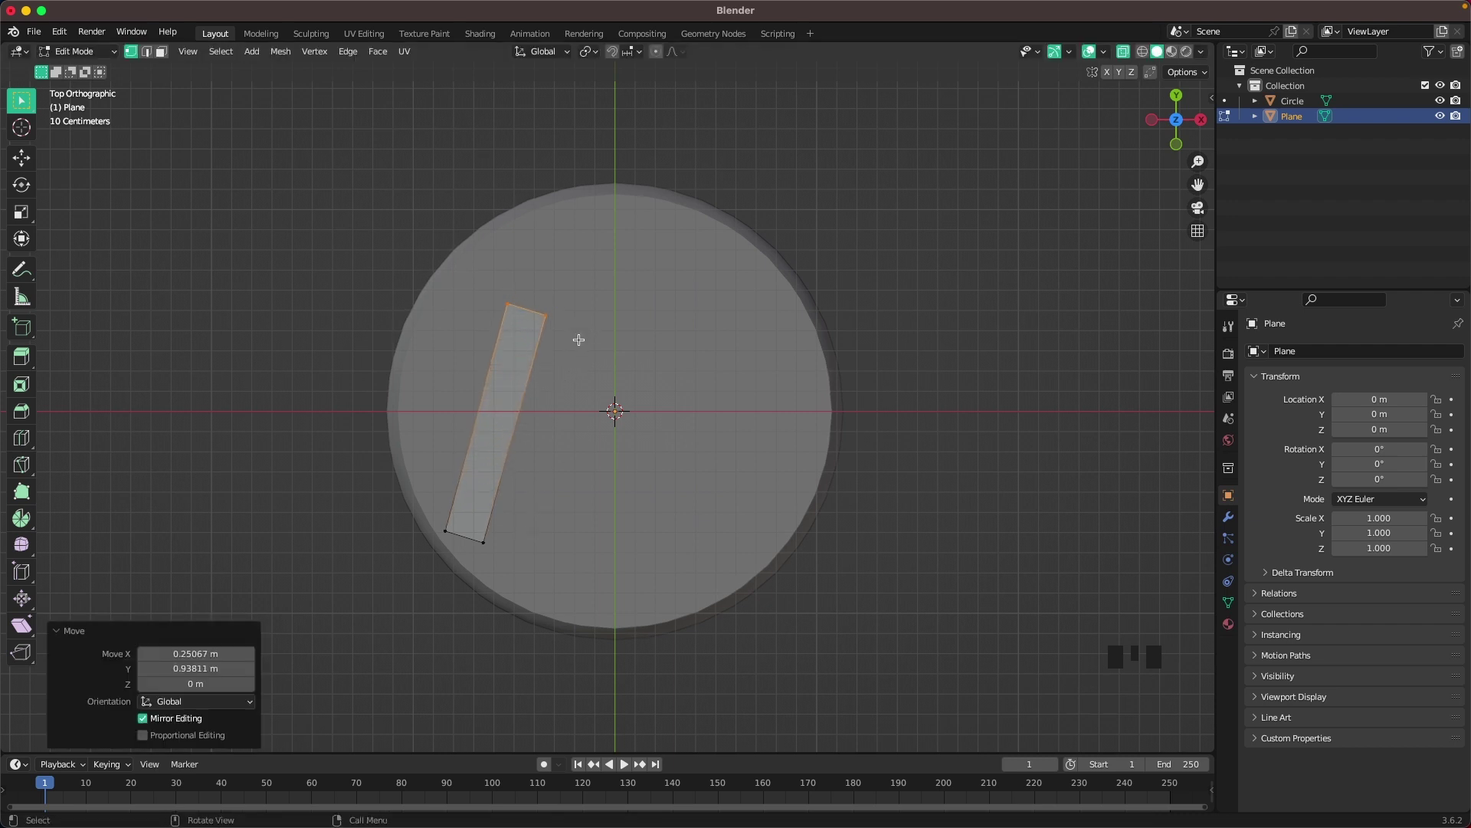
{"action": "key", "text": "e"}
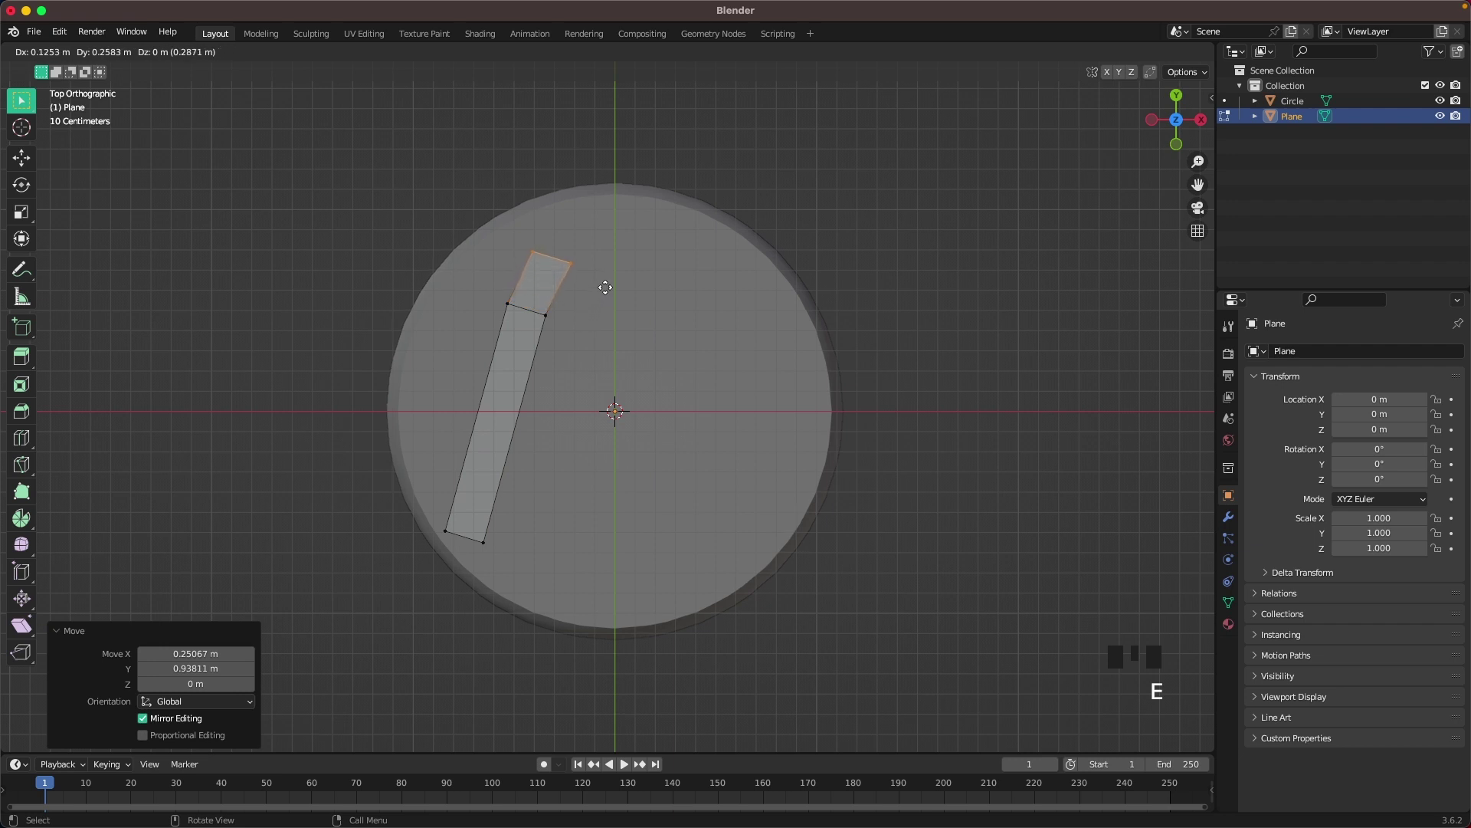
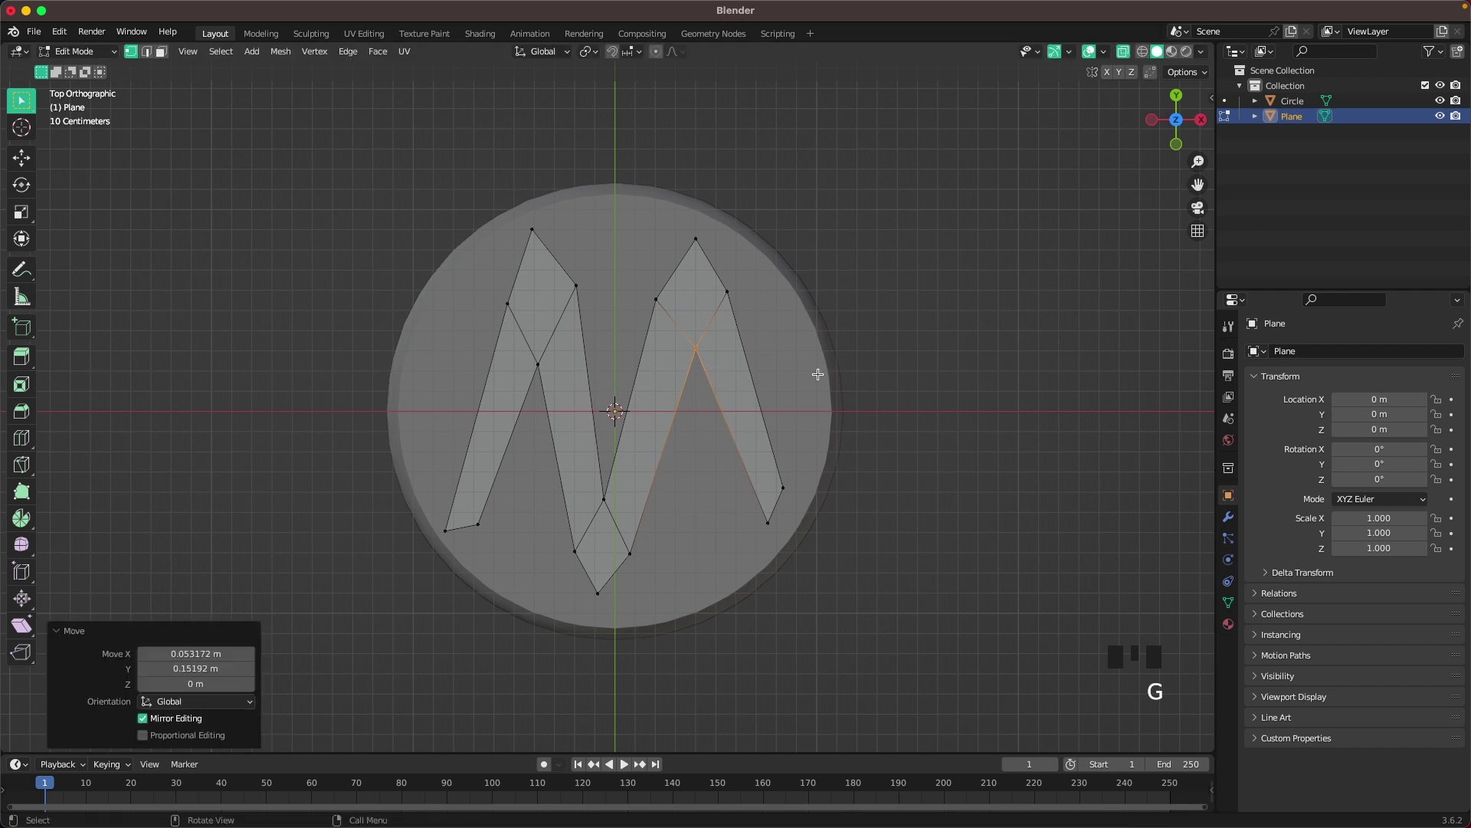
Smooth the zigzag with a level-2 subdivision and add a sliding loop cut across the strip.
{"action": "key", "text": "Tab"}
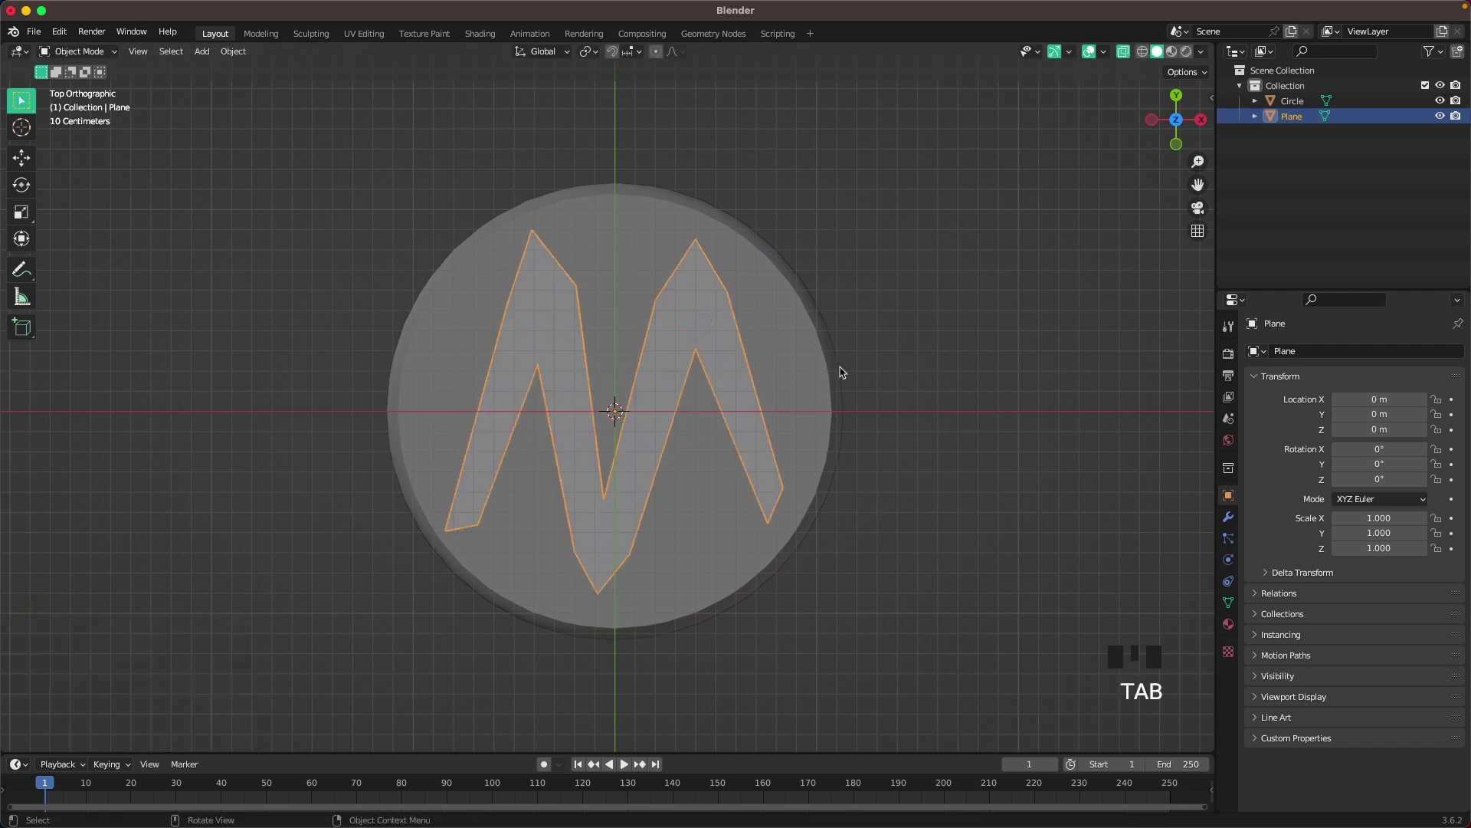
{"action": "key", "text": "ctrl+2"}
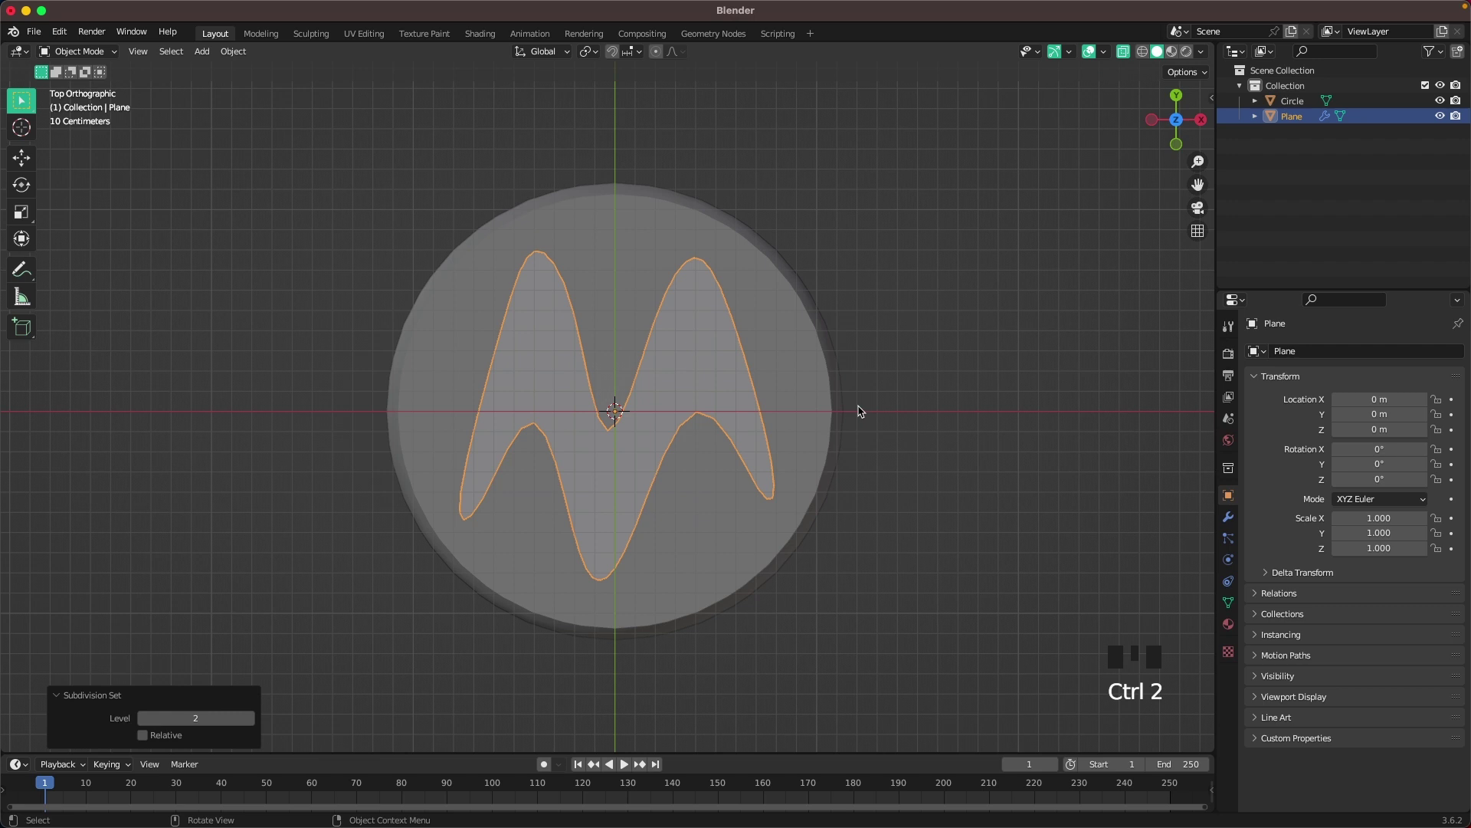
{"action": "key", "text": "Tab"}
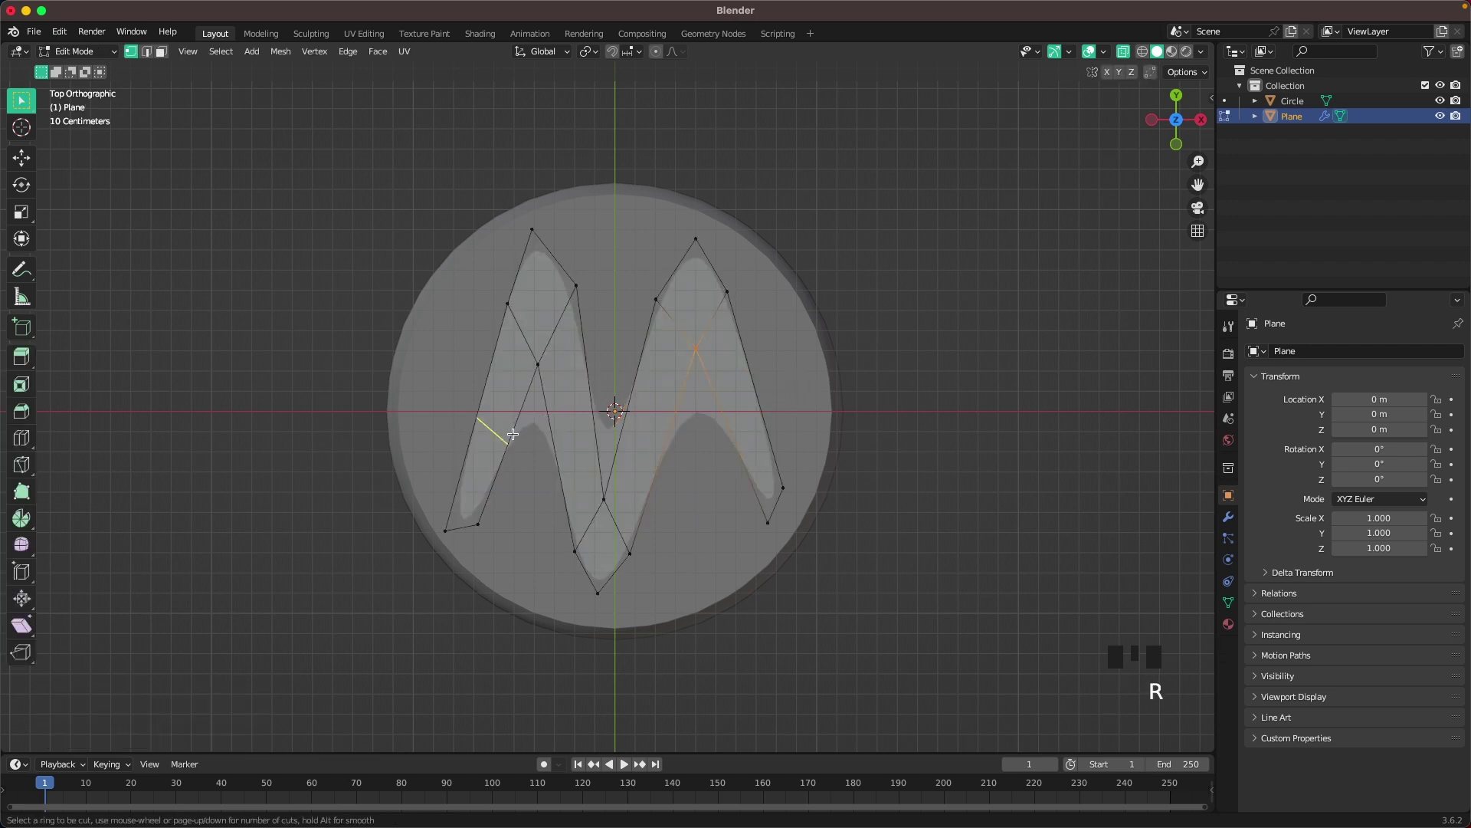
{"action": "key", "text": "r"}
{"action": "key", "text": "r"}
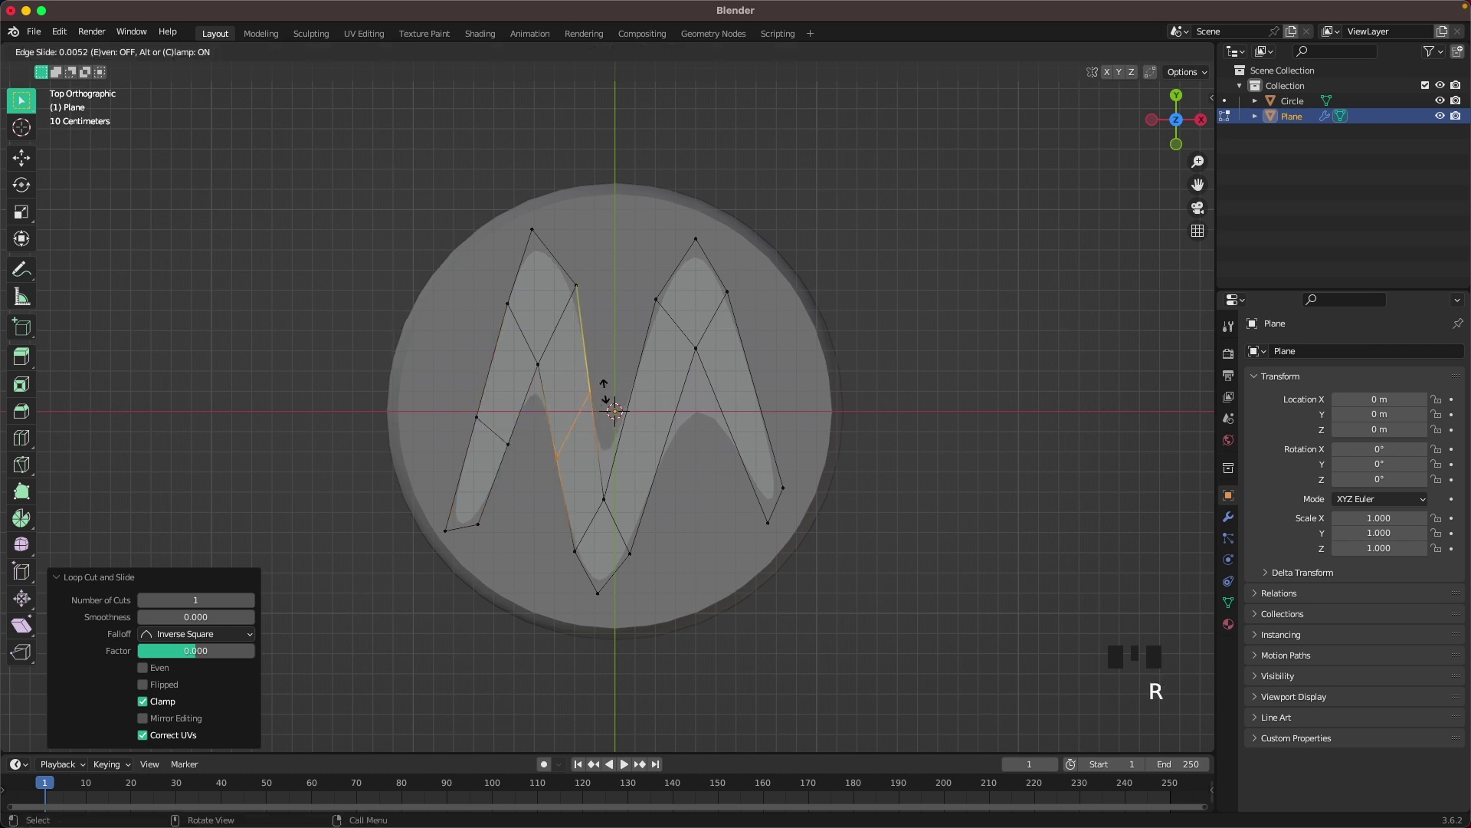
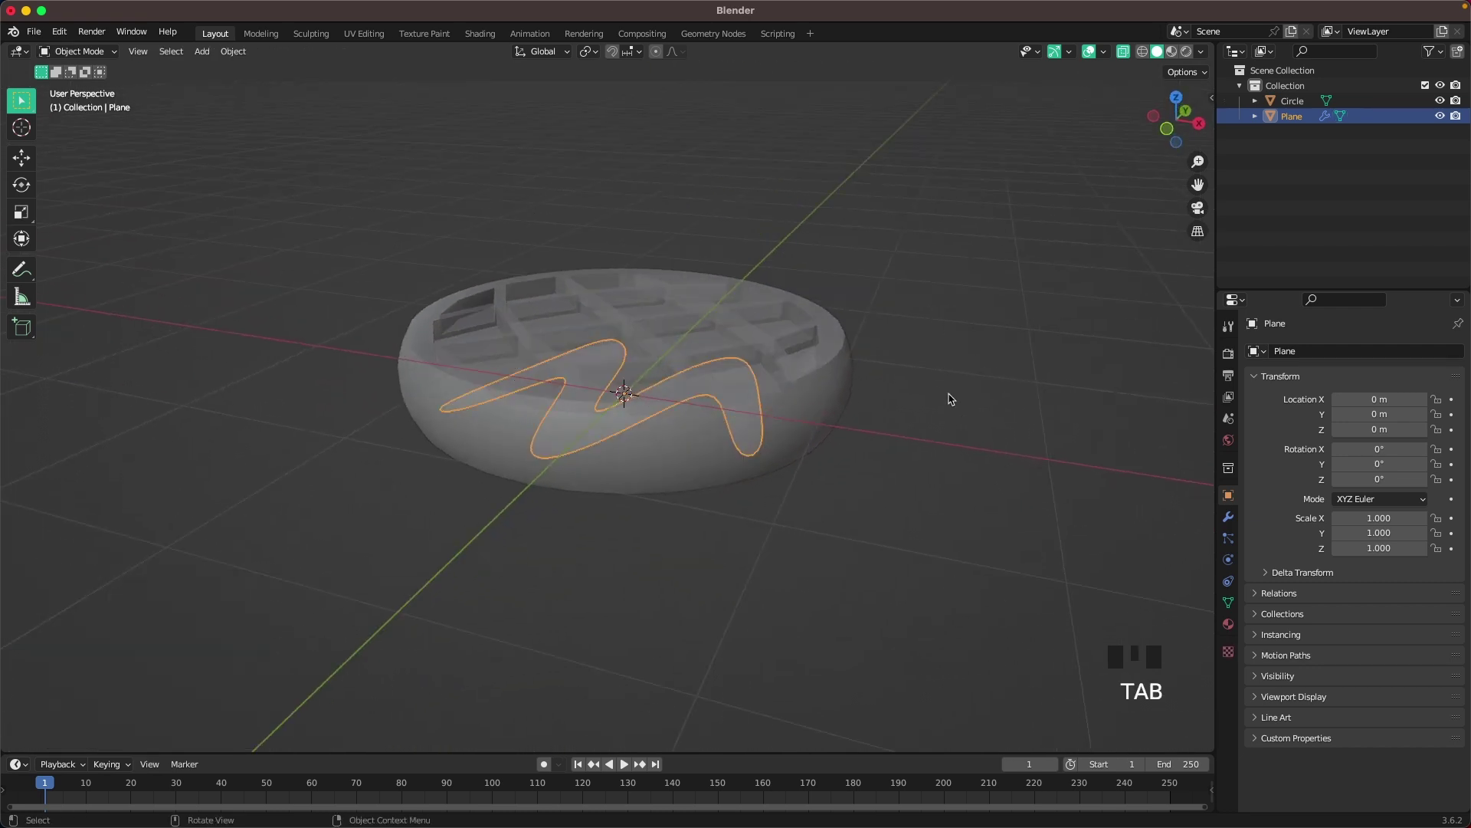
Raise the syrup strip above the waffle along Z and extrude it into a thick ribbon.
{"action": "key", "text": "z"}
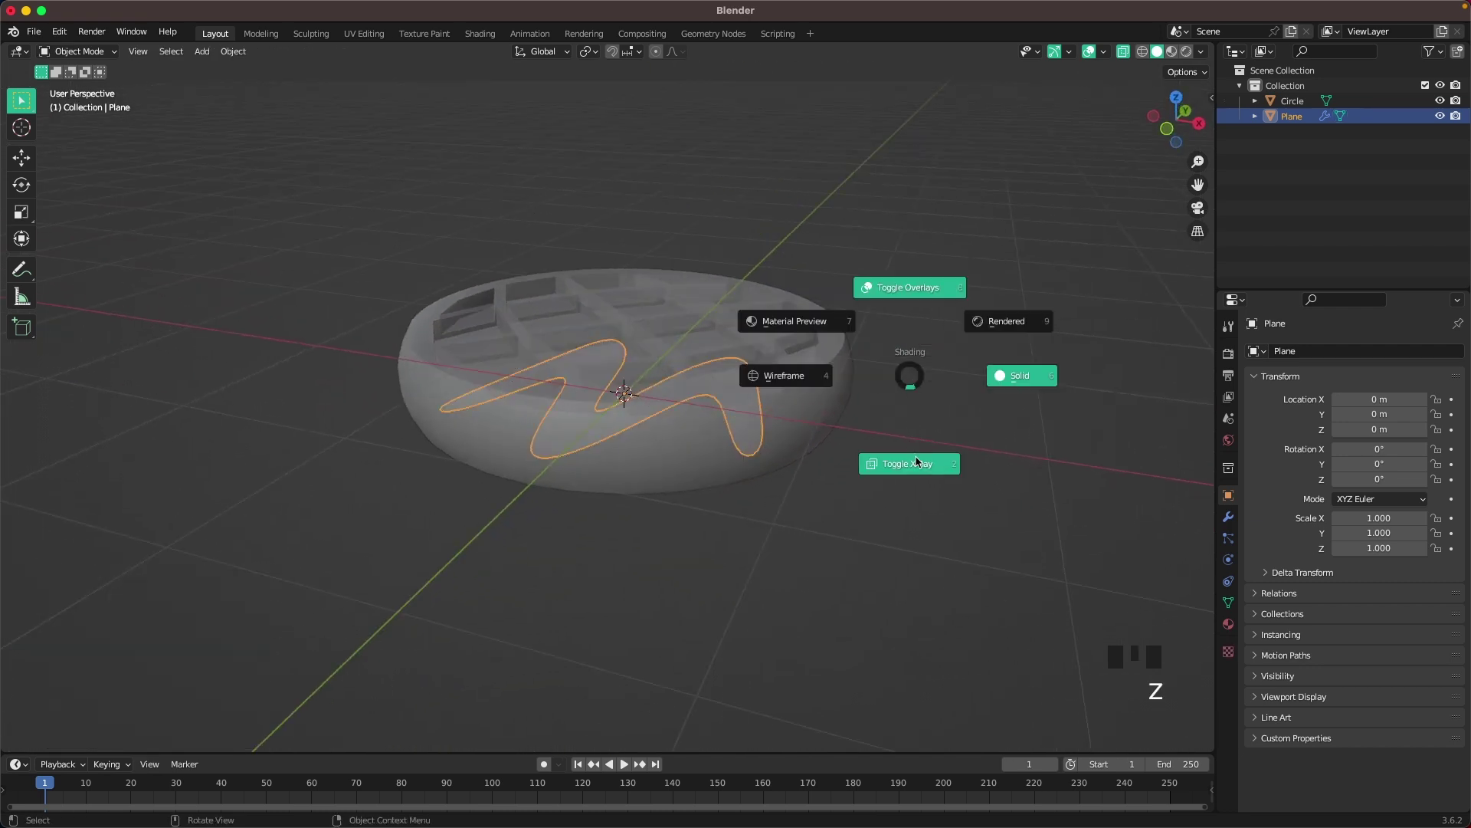
{"action": "key", "text": "g"}
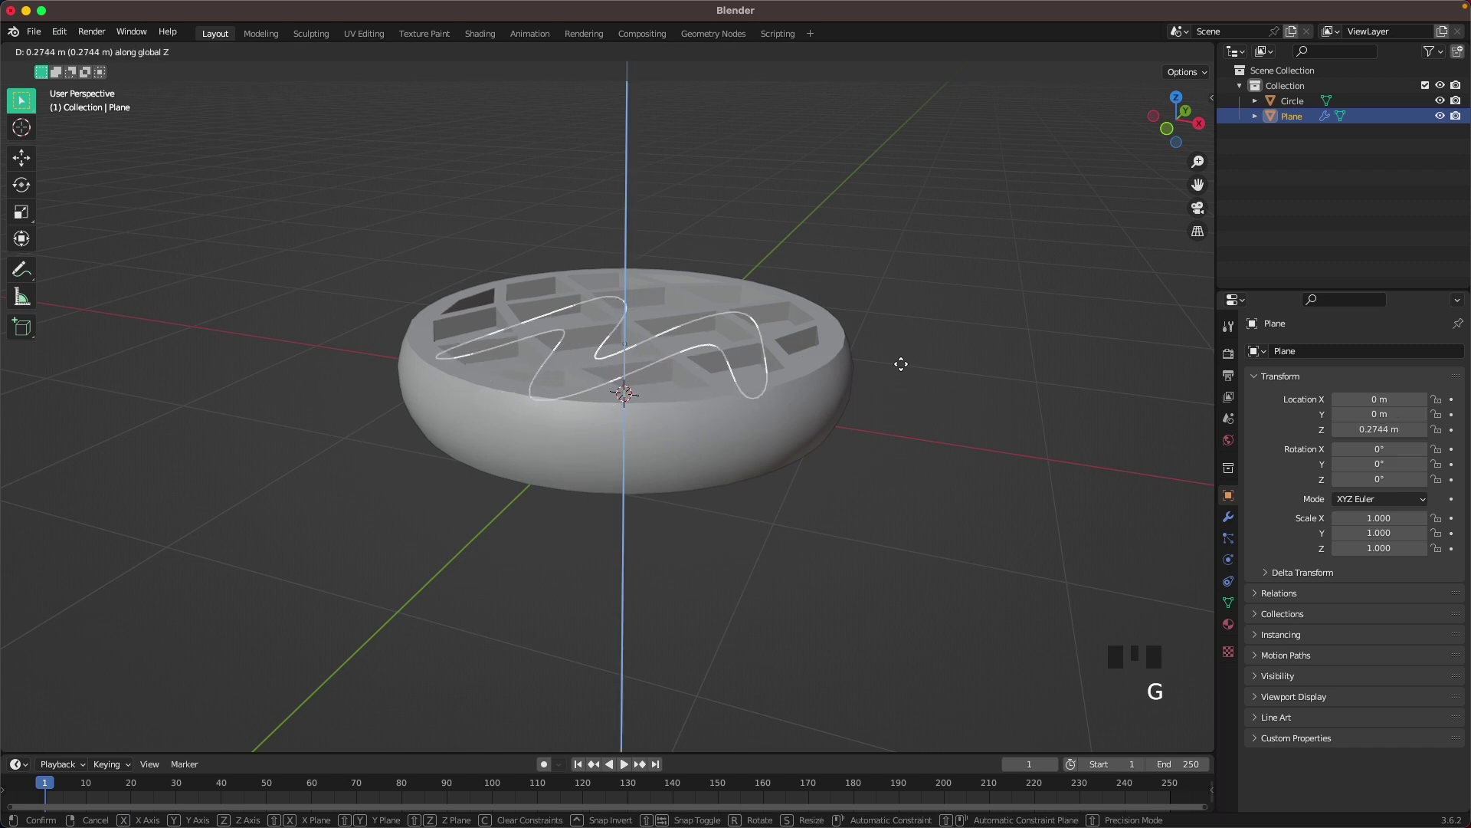
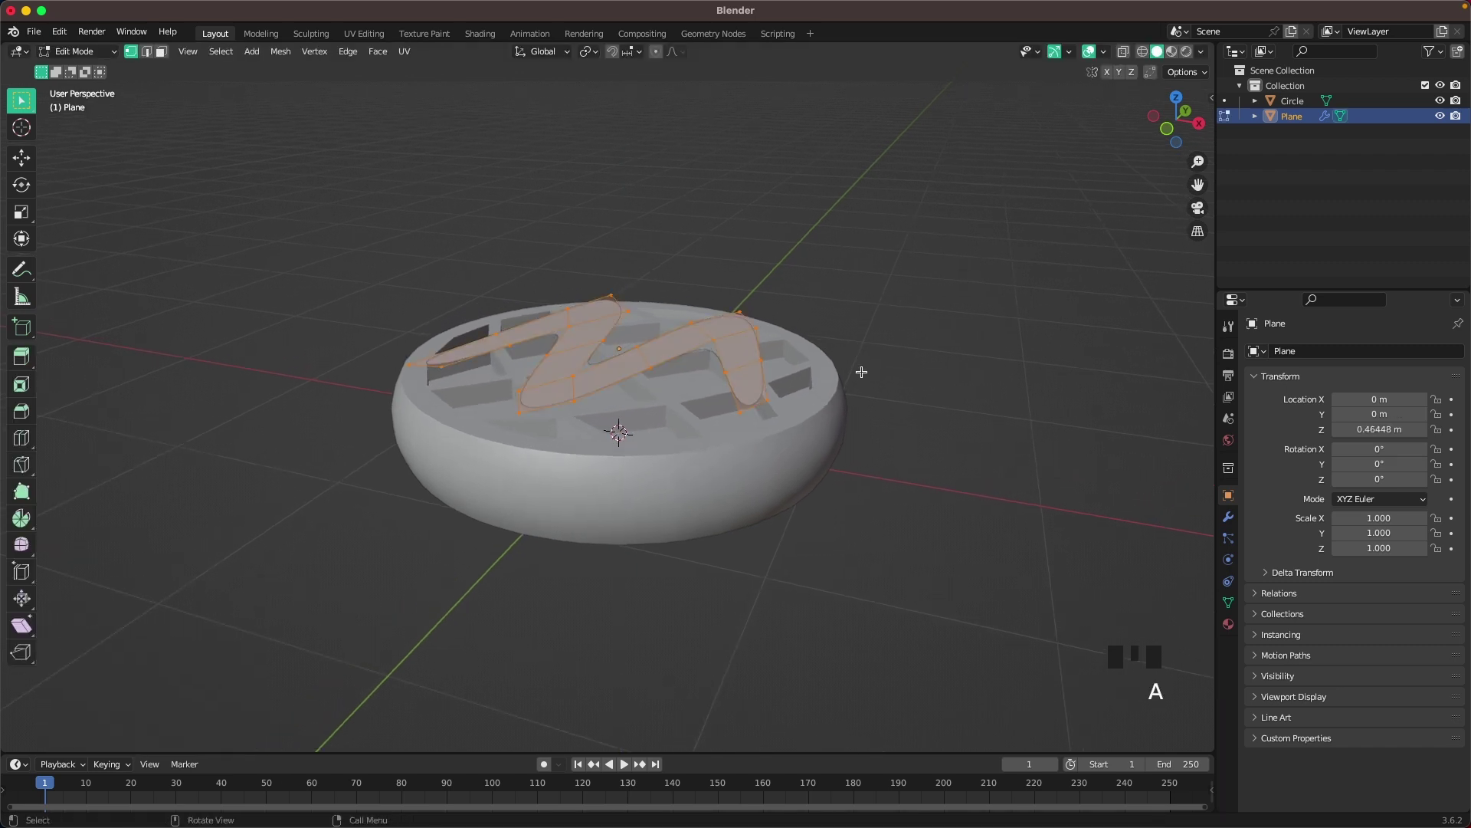
{"action": "key", "text": "e"}
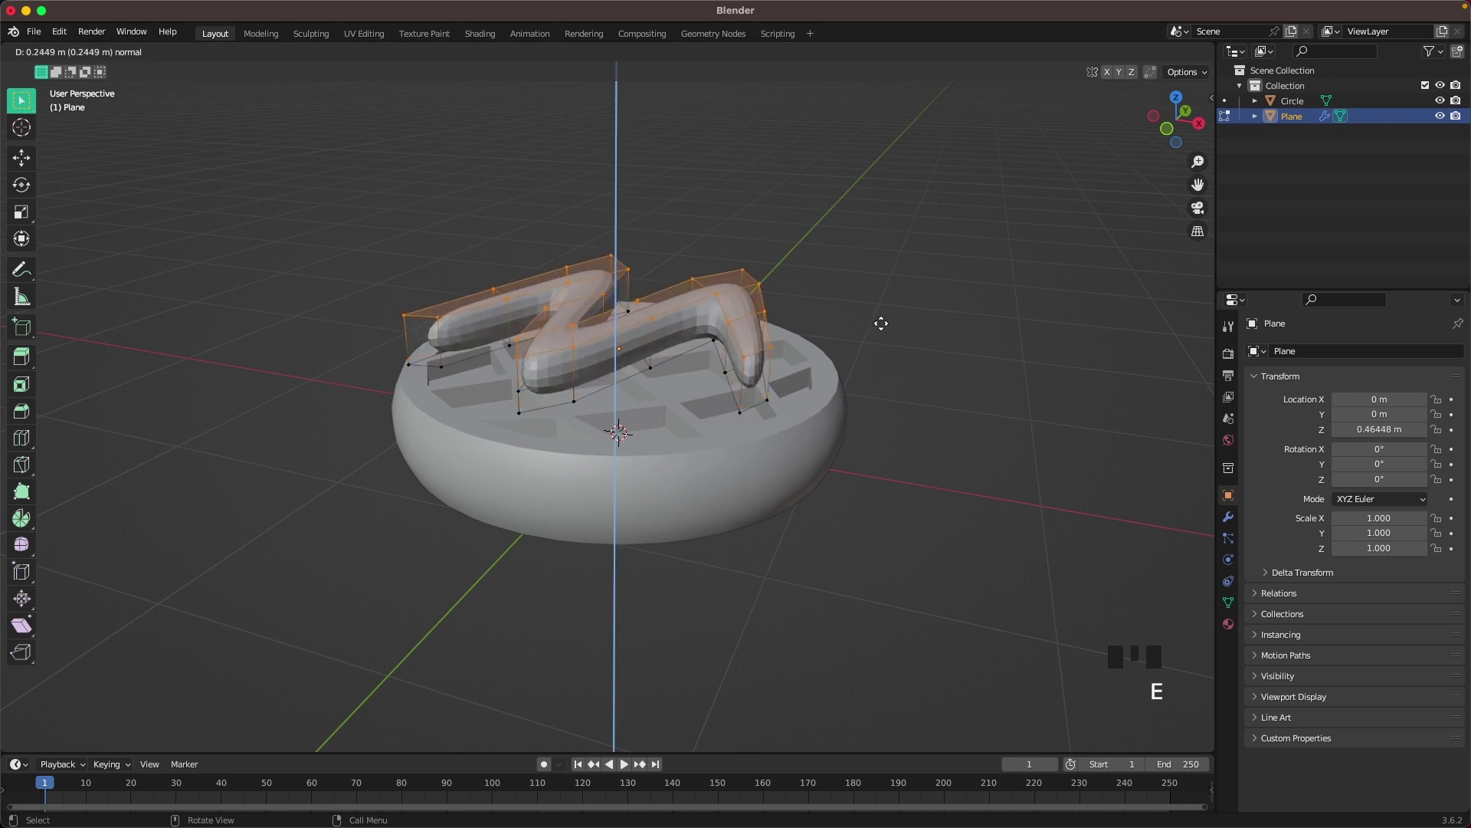
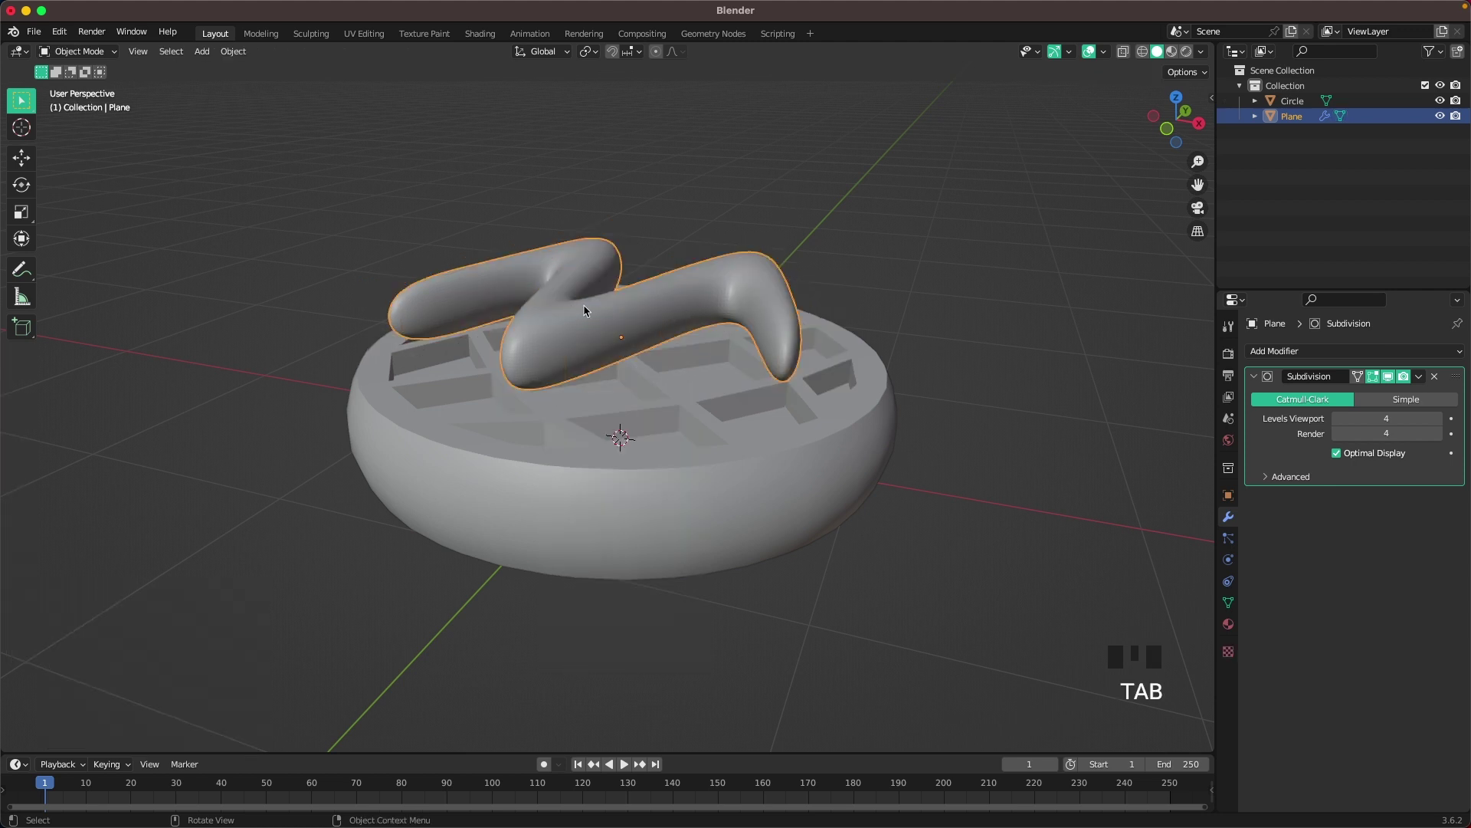
Add edge loops to the syrup and slide them toward the edges so it holds its shape.
{"action": "left_click_drag", "start_coordinate": [582, 319], "coordinate": [687, 333]}
{"action": "left_click_drag", "start_coordinate": [687, 333], "coordinate": [823, 328]}
{"action": "key", "text": "Tab"}
{"action": "key", "text": "r"}
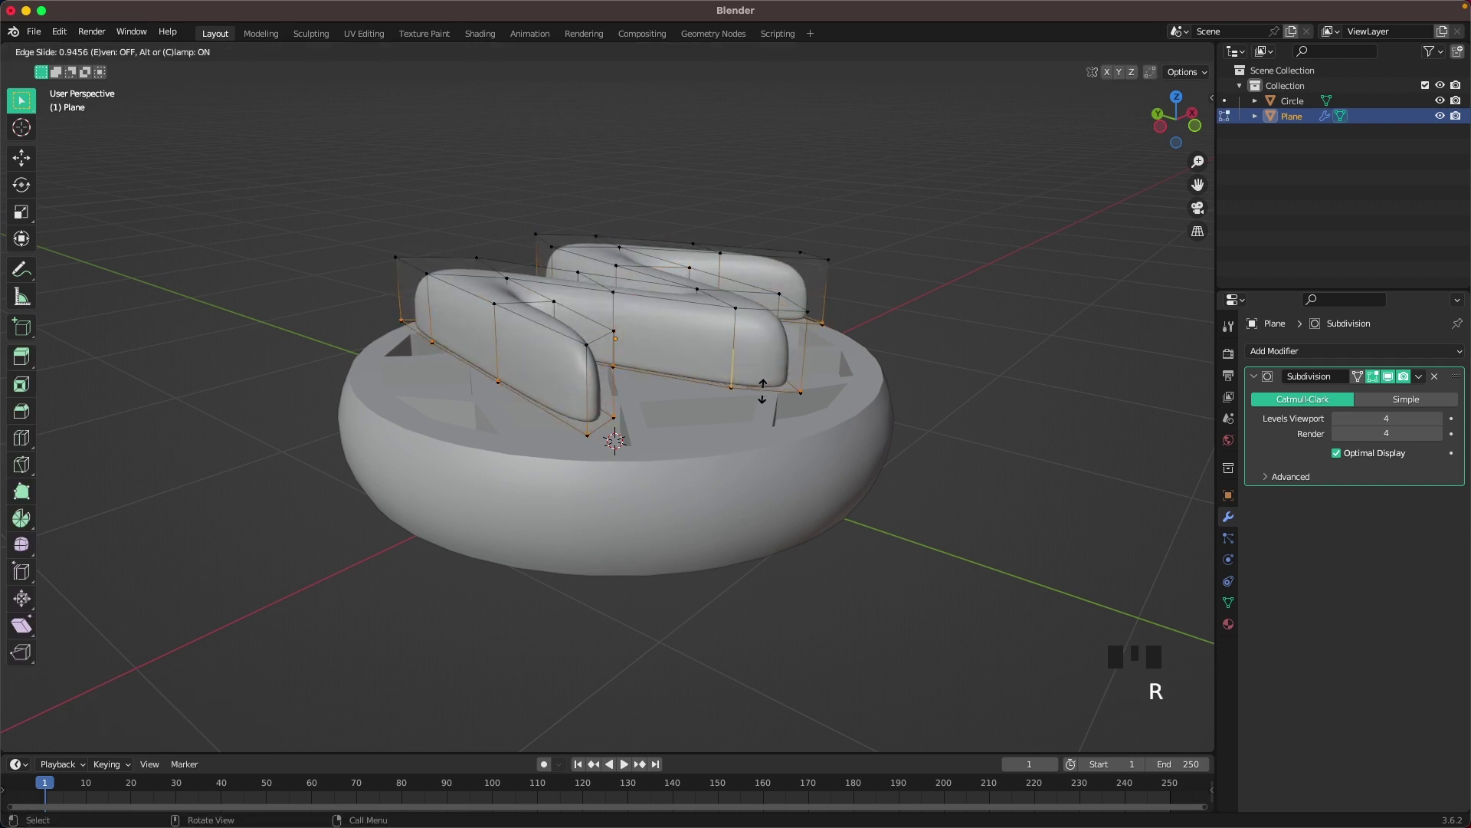
{"action": "key", "text": "Tab"}
{"action": "key", "text": "g"}
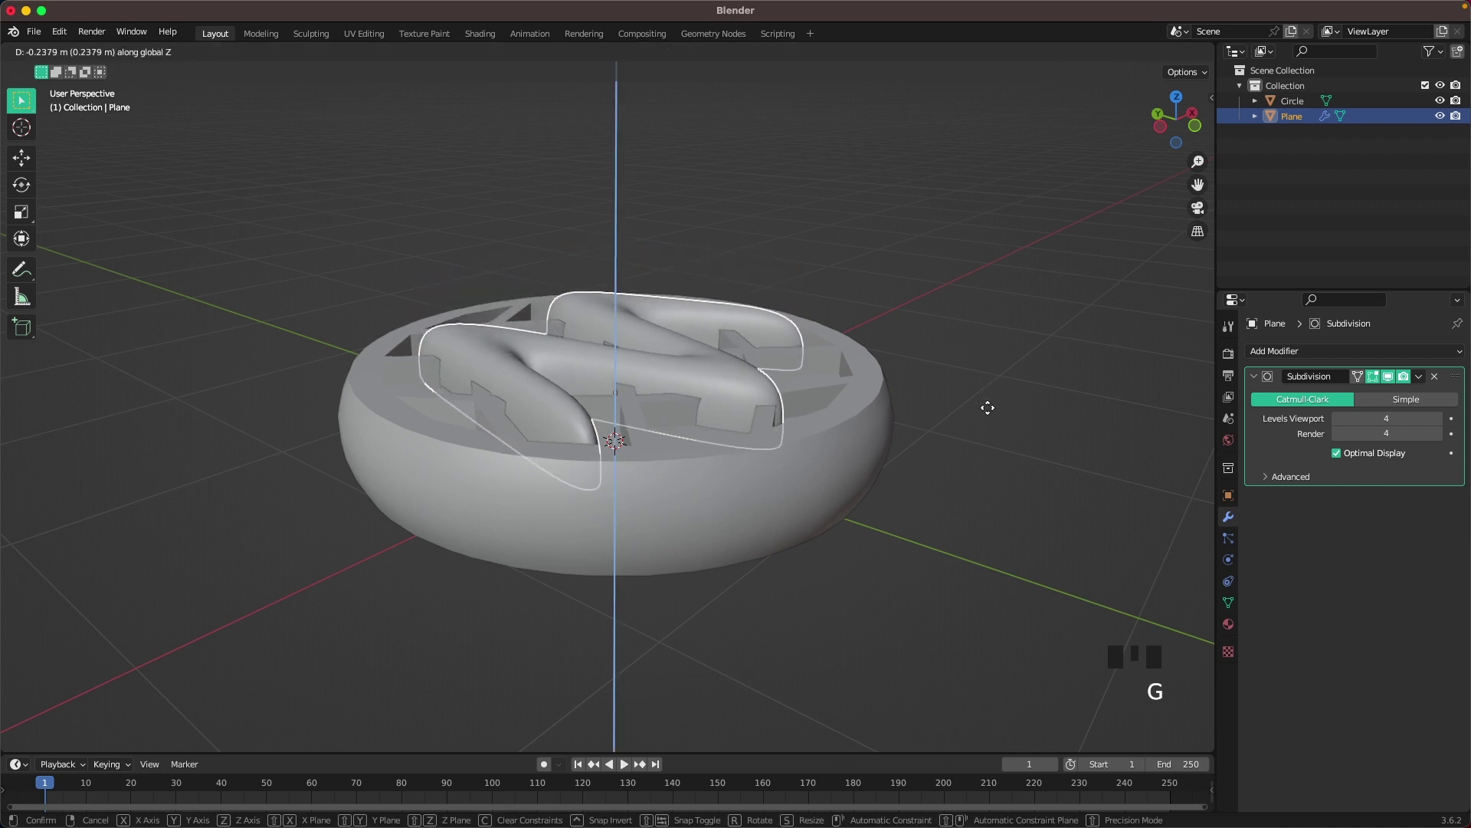
Lower the syrup down onto the waffle's top and check it from the front view.
{"action": "left_click_drag", "start_coordinate": [963, 431], "coordinate": [883, 330]}
{"action": "key", "text": "g"}
{"action": "left_click_drag", "start_coordinate": [927, 277], "coordinate": [862, 329]}
{"action": "scroll", "scroll_direction": "down", "scroll_amount": 3}
{"action": "left_click_drag", "start_coordinate": [887, 355], "coordinate": [974, 360]}
{"action": "scroll", "scroll_direction": "down", "scroll_amount": 3}
{"action": "left_click_drag", "start_coordinate": [866, 393], "coordinate": [771, 320]}
{"action": "key", "text": "`"}
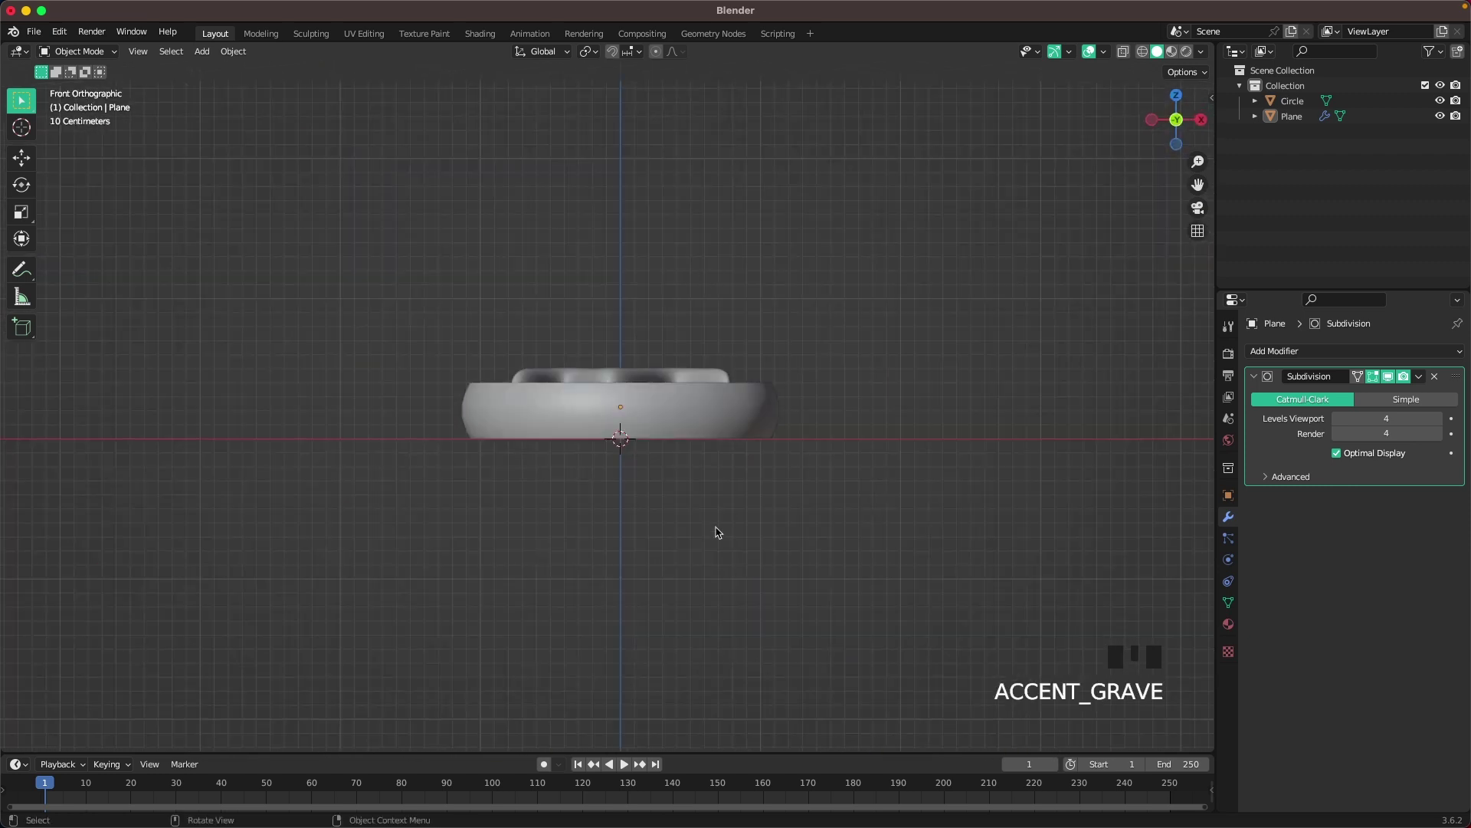
Add a camera, pull it back along Y in front of the waffle with a 1920×1920 frame, and look through it.
{"action": "key", "text": "shift+a"}
{"action": "left_click_drag", "start_coordinate": [579, 391], "coordinate": [657, 440]}
{"action": "scroll", "scroll_direction": "down", "scroll_amount": 3}
{"action": "key", "text": "g"}
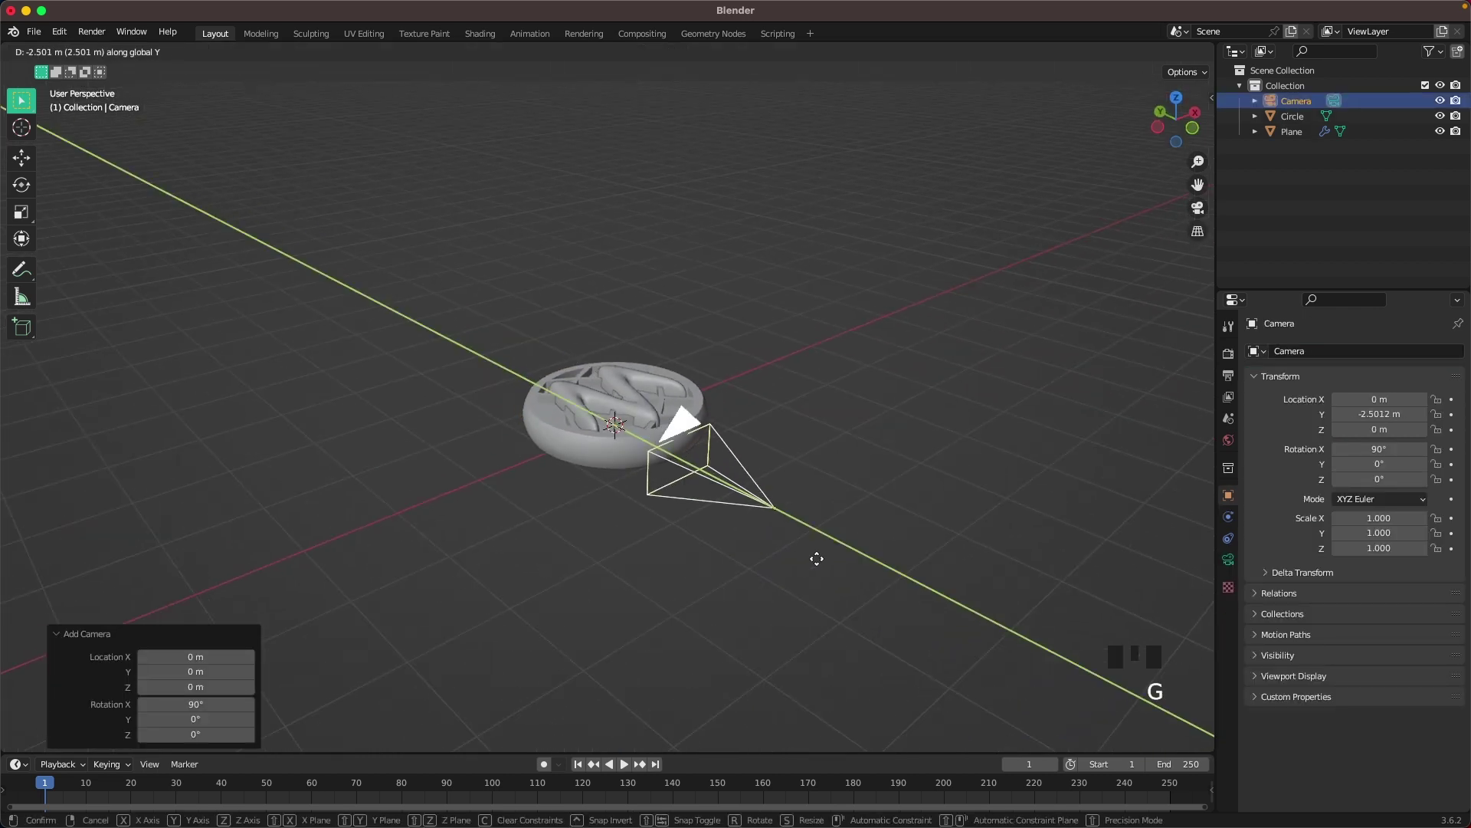
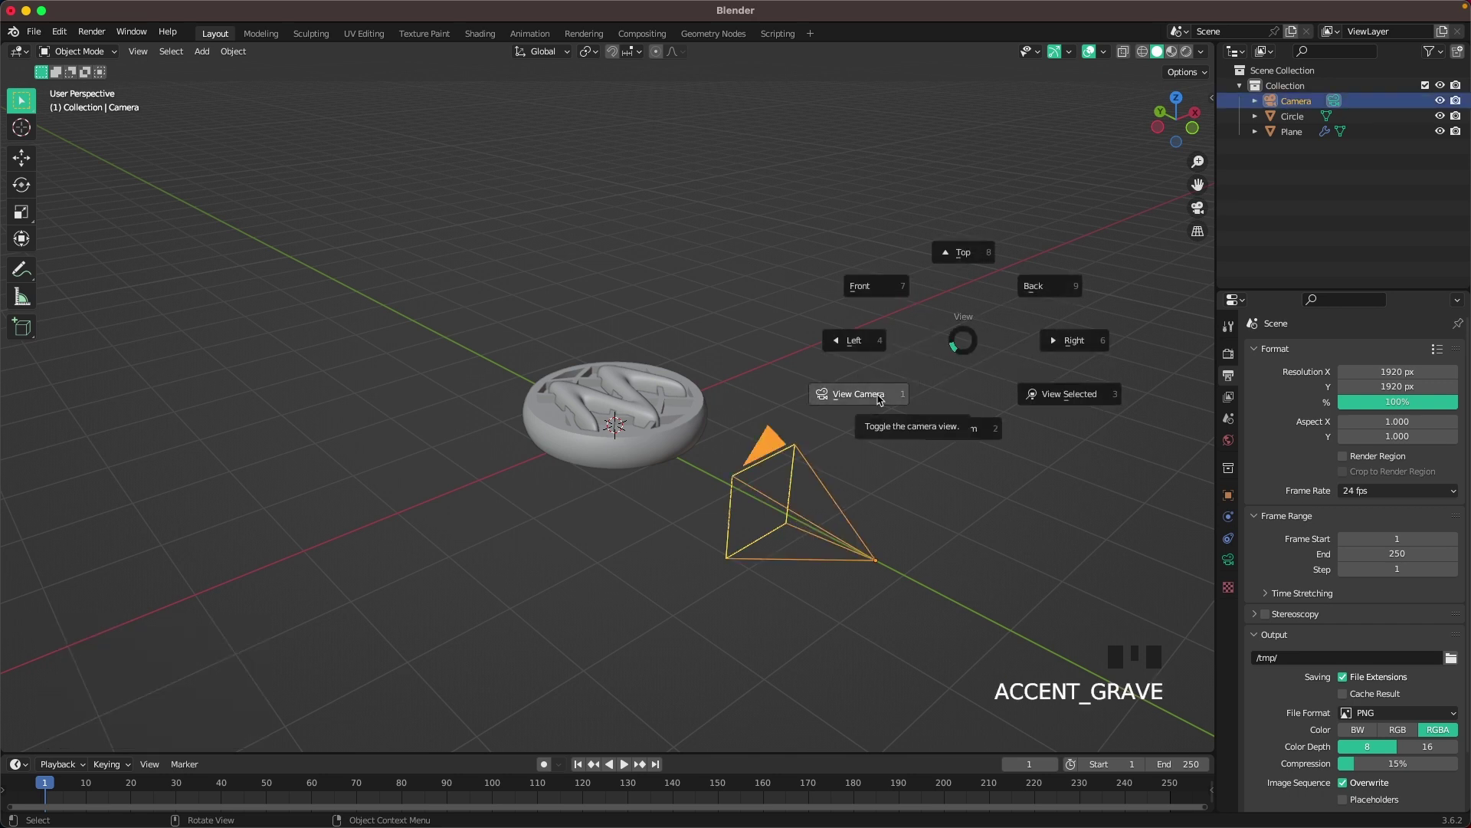
{"action": "scroll", "scroll_direction": "down", "scroll_amount": 3}
{"action": "key", "text": "g"}
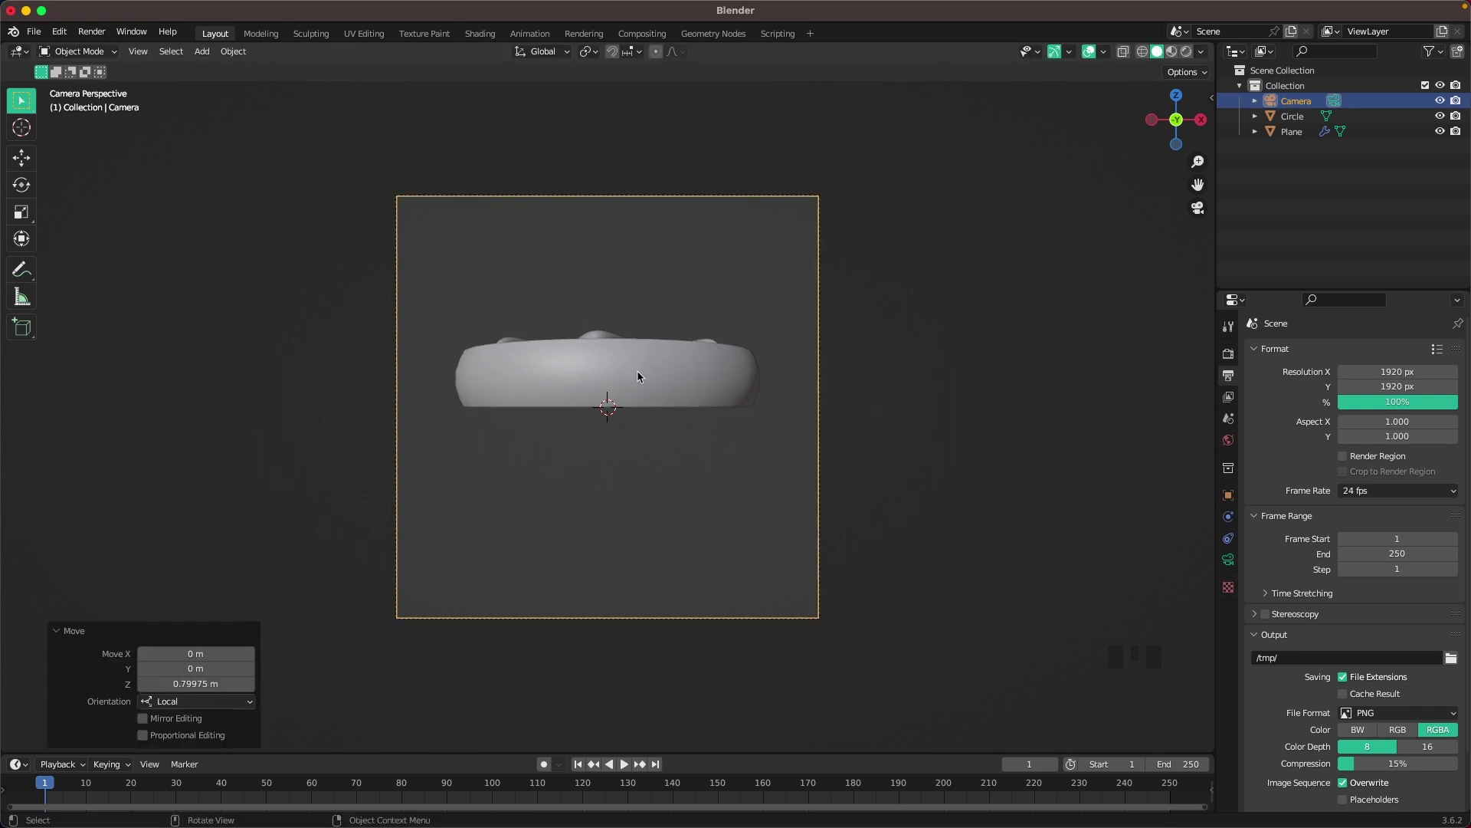
Select the waffle and syrup together and trackball-rotate them to tilt the top toward the camera.
{"action": "left_click_drag", "start_coordinate": [467, 288], "coordinate": [728, 479]}
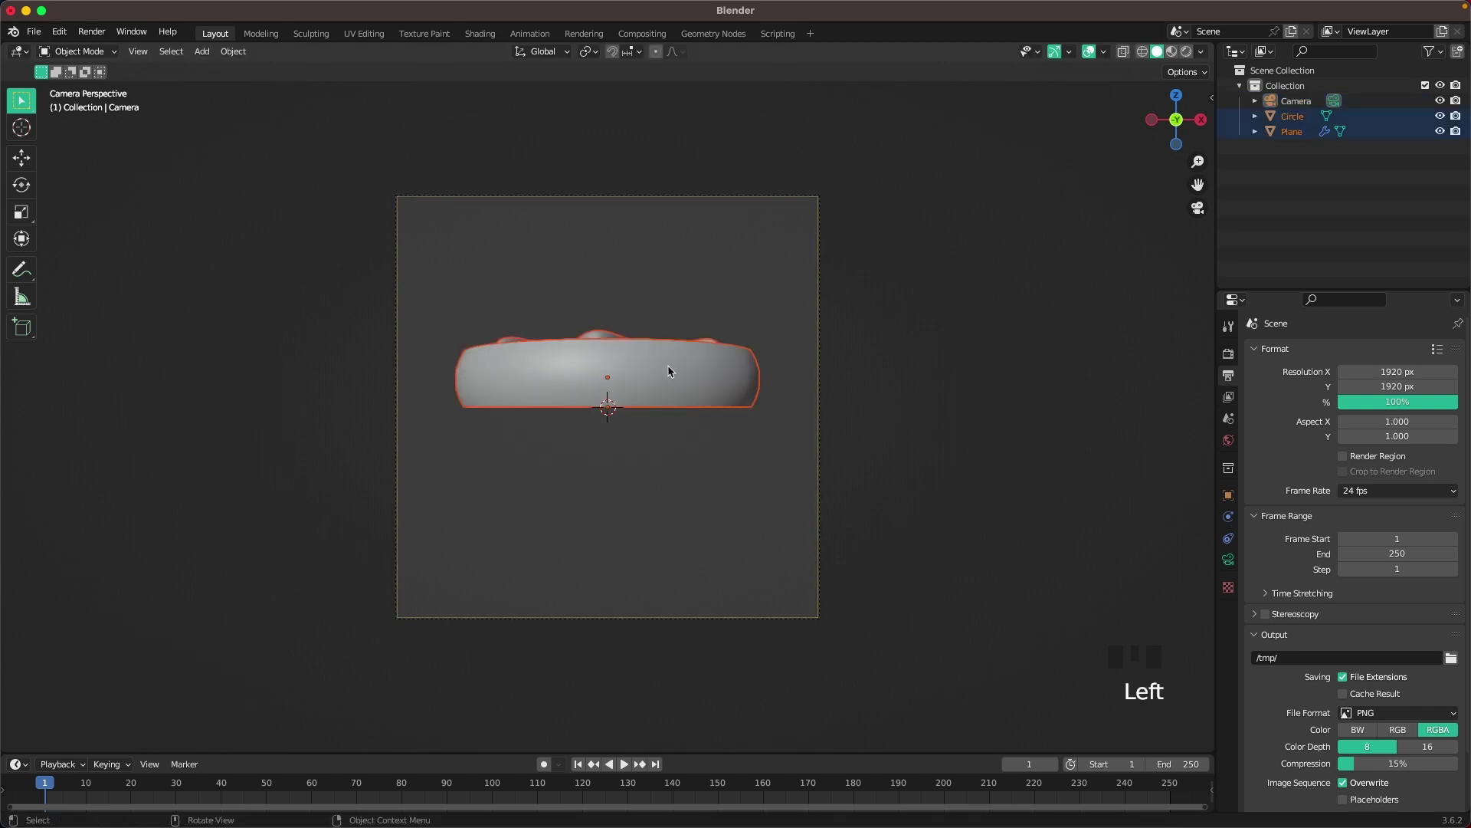
{"action": "key", "text": "r"}
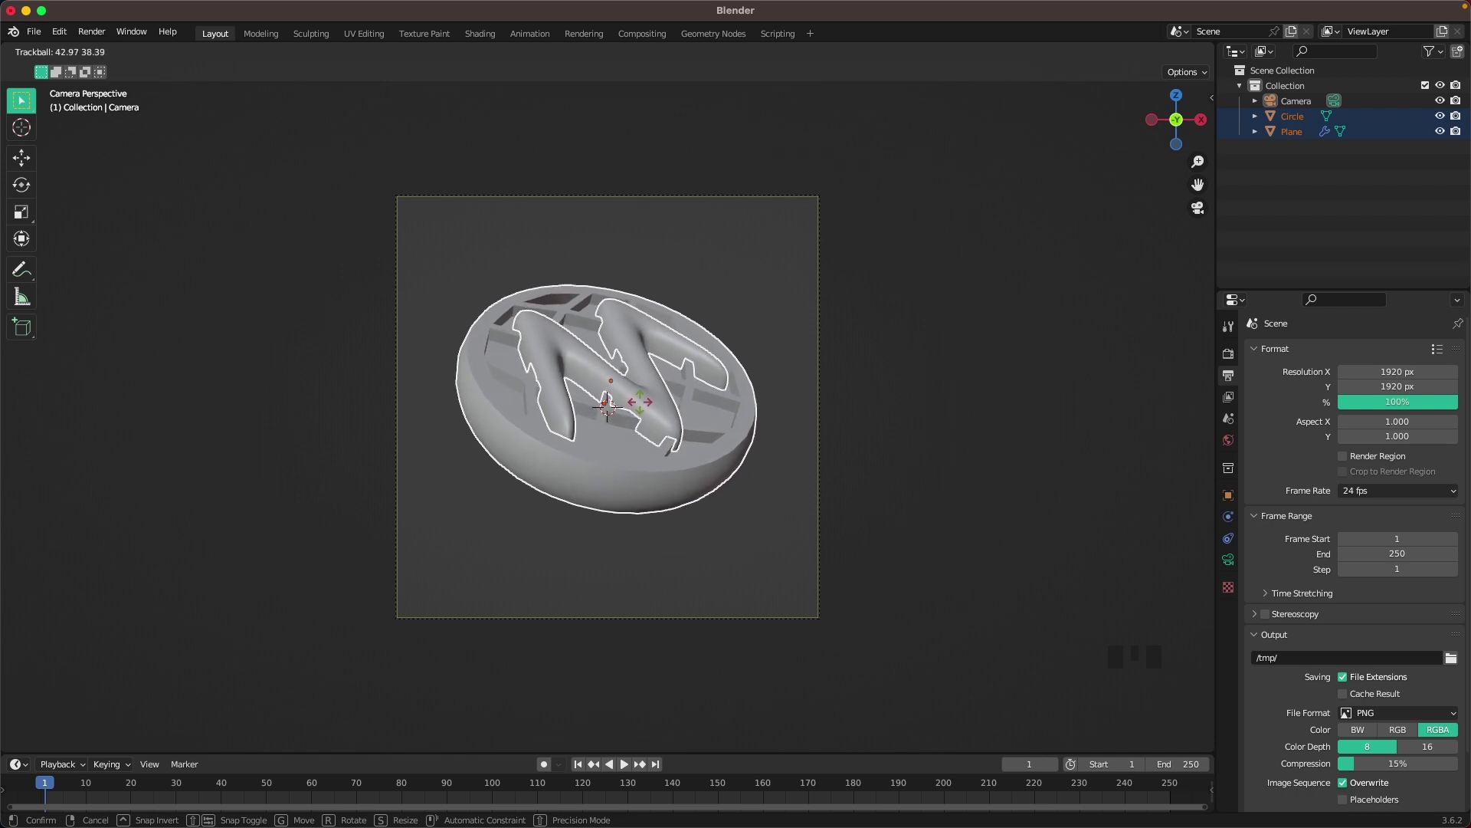
{"action": "key", "text": "g"}
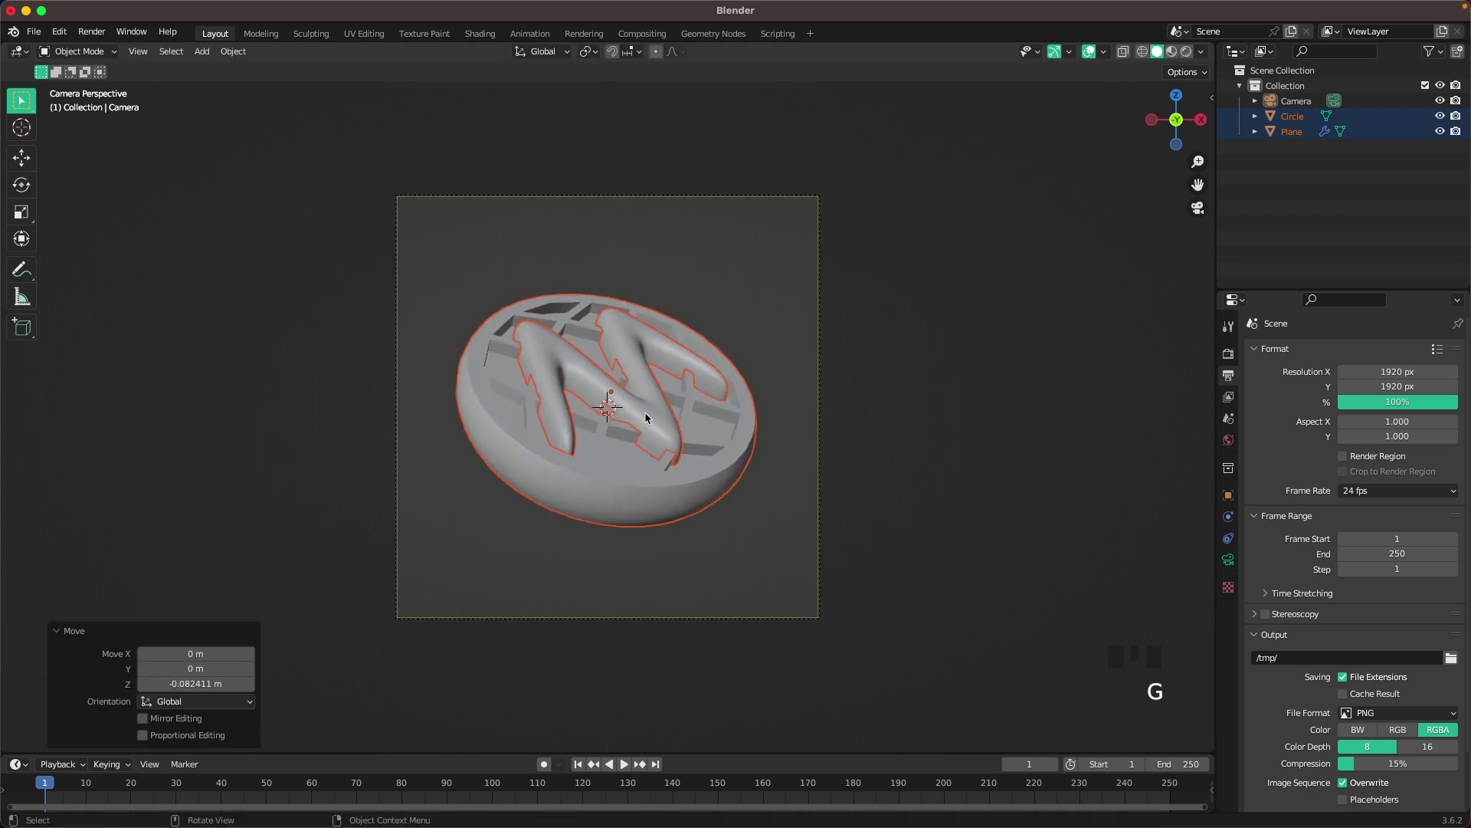
{"action": "left_click", "coordinate": [978, 372]}
Add a new plane and rotate it upright as a backdrop.
{"action": "key", "text": "shift+a"}
{"action": "key", "text": "r"}
{"action": "scroll", "scroll_direction": "down", "scroll_amount": 3}
{"action": "left_click_drag", "start_coordinate": [586, 336], "coordinate": [701, 380]}
{"action": "left_click_drag", "start_coordinate": [741, 405], "coordinate": [764, 417]}
{"action": "scroll", "scroll_direction": "down", "scroll_amount": 3}
Move the backdrop plane behind the waffle and enter Edit Mode to size it.
{"action": "key", "text": "g"}
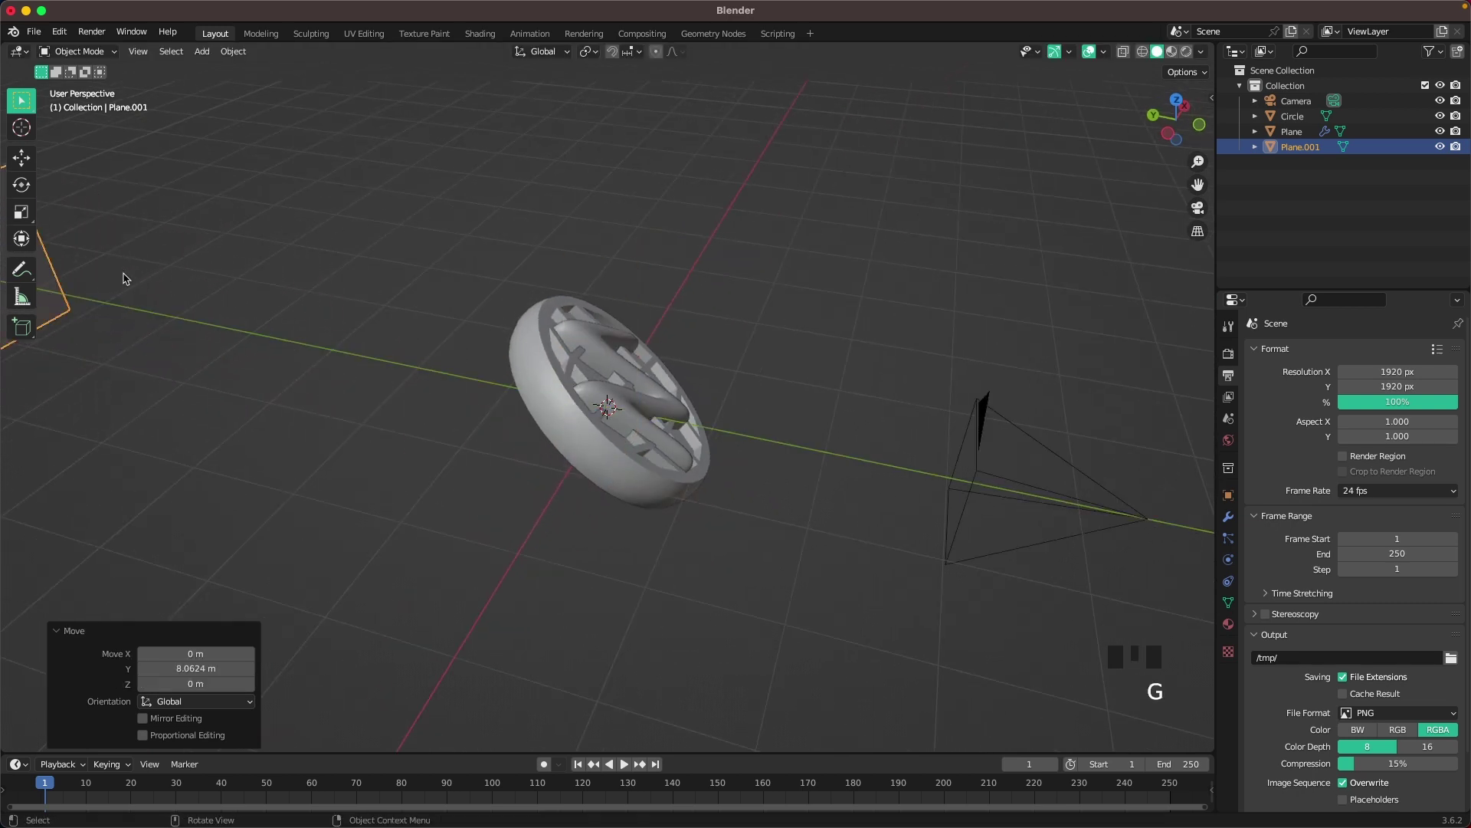
{"action": "left_click_drag", "start_coordinate": [342, 321], "coordinate": [306, 311]}
{"action": "scroll", "scroll_direction": "down", "scroll_amount": 3}
{"action": "left_click_drag", "start_coordinate": [348, 322], "coordinate": [468, 300]}
{"action": "key", "text": "Tab"}
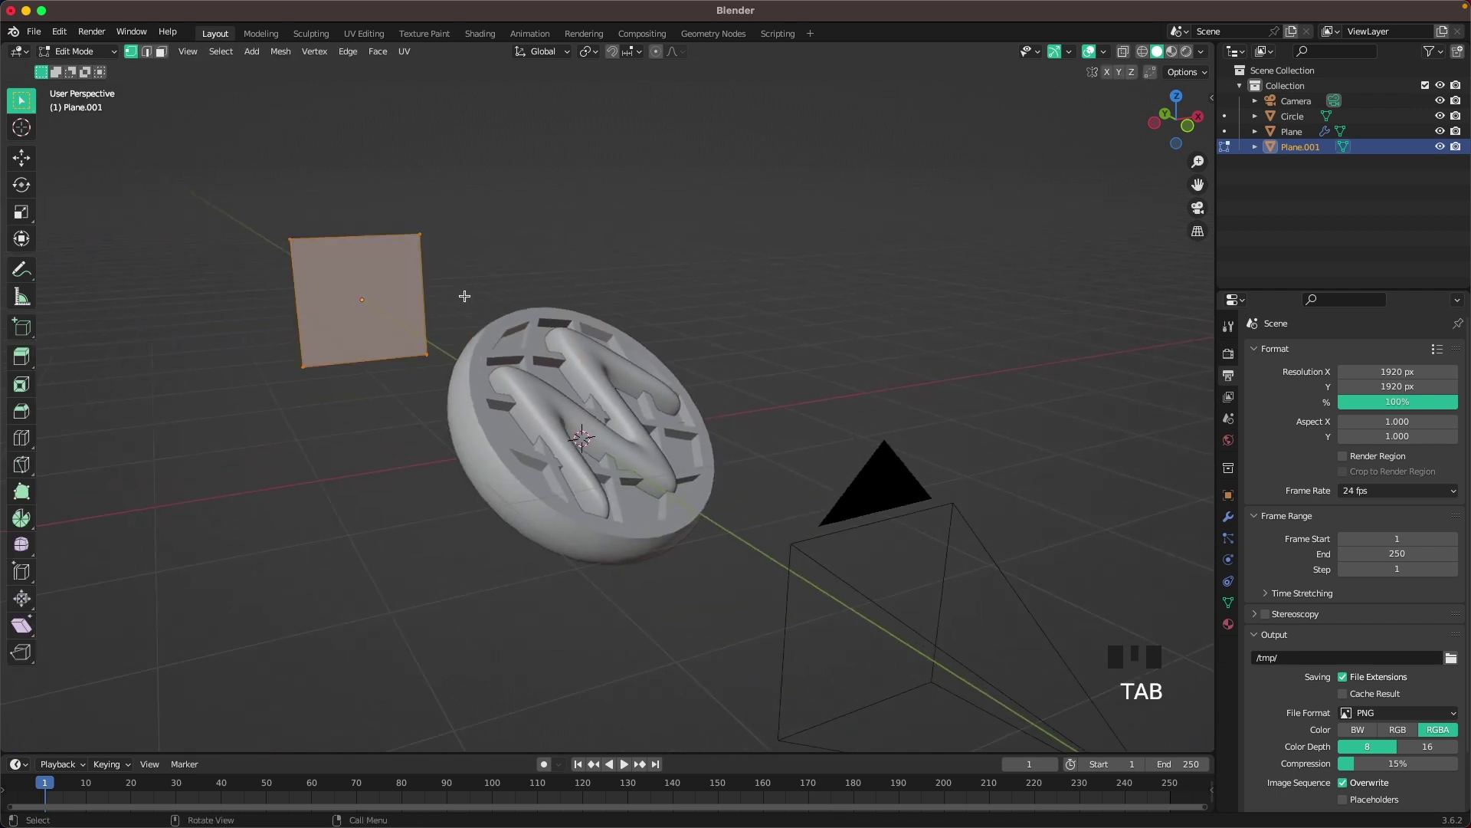
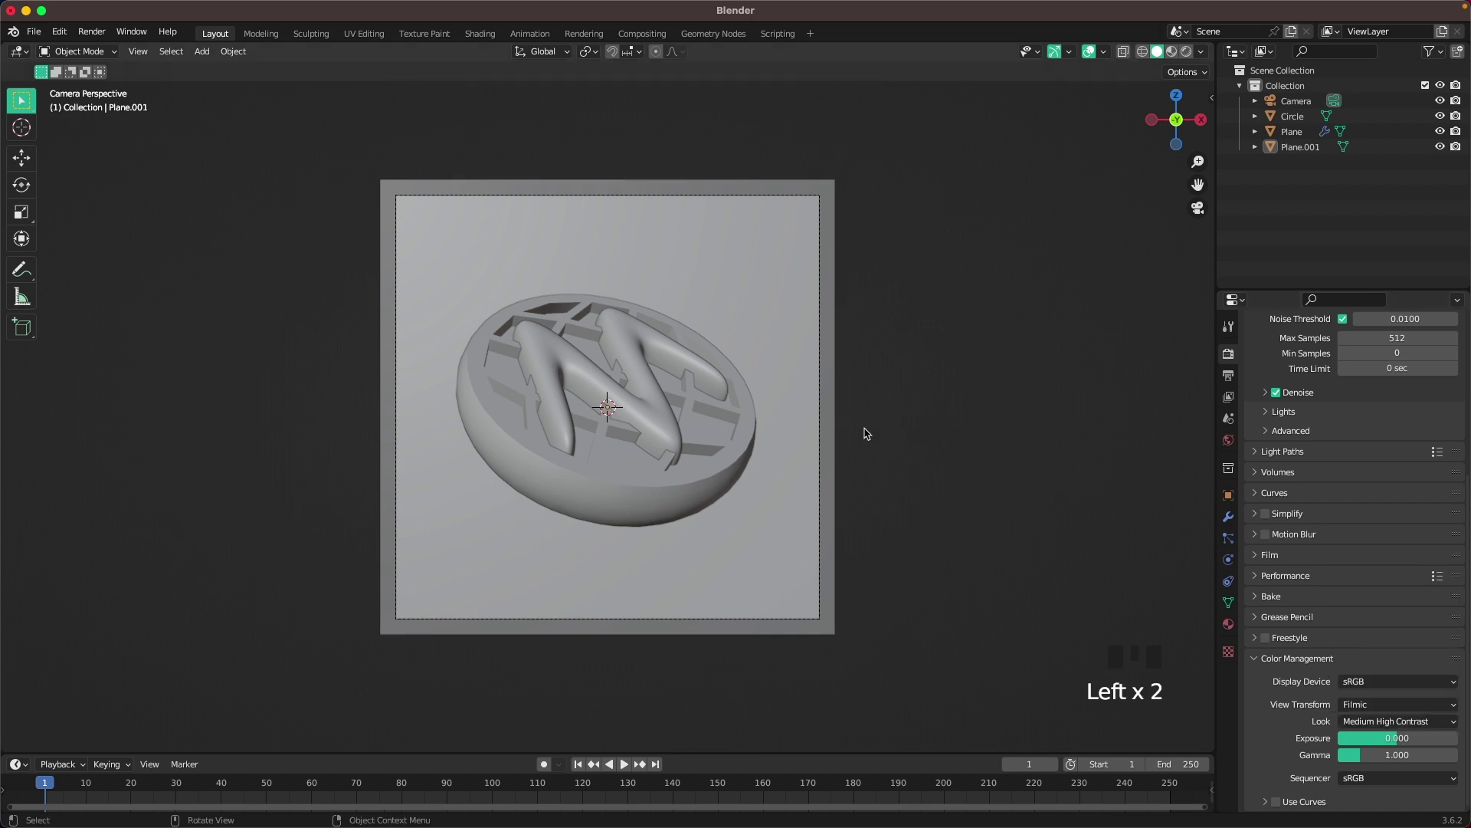
Switch to rendered shading, add a 50 W disc area light and raise it above the waffle.
{"action": "key", "text": "z"}
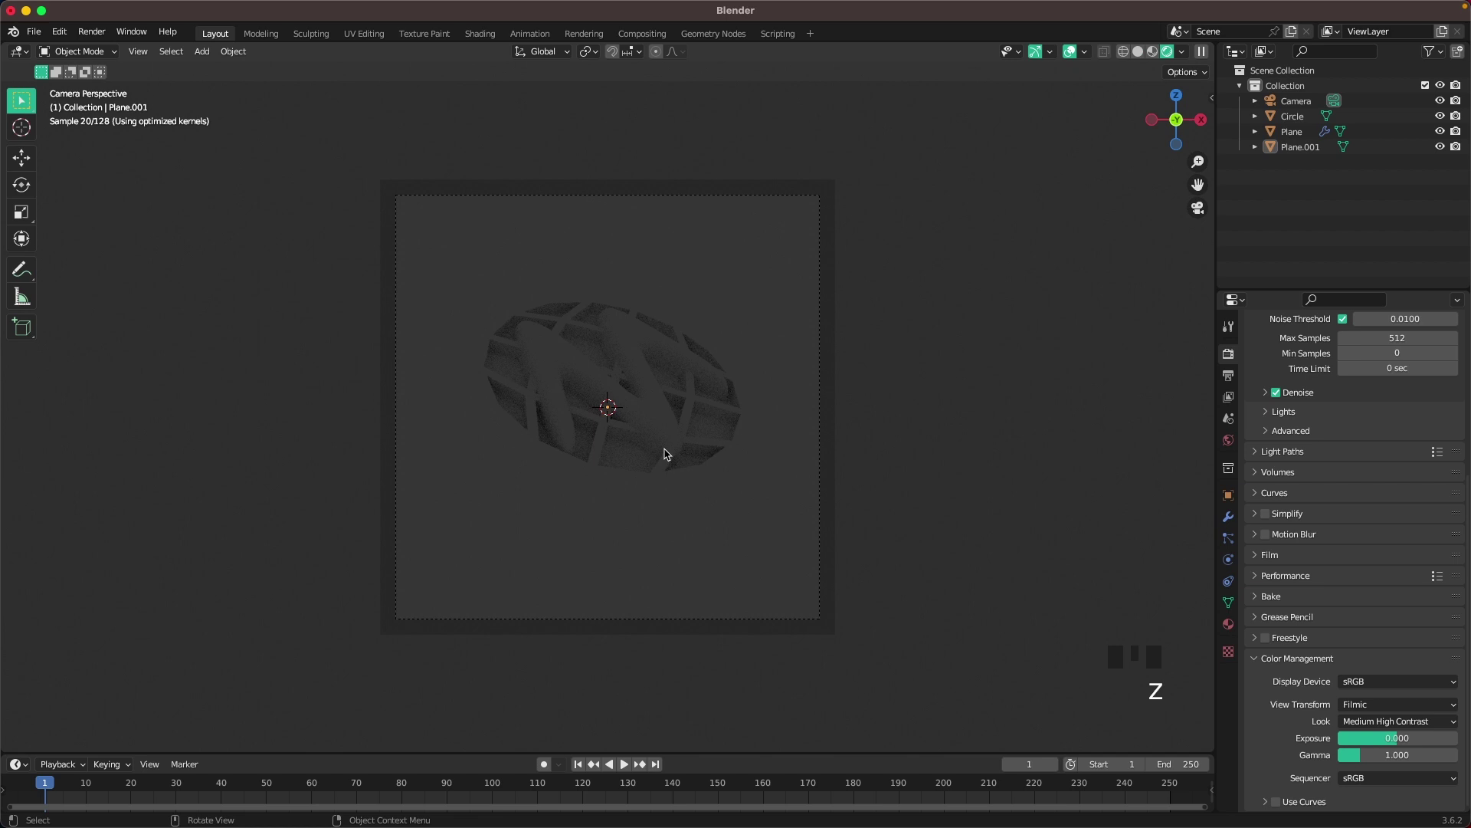
{"action": "key", "text": "shift+a"}
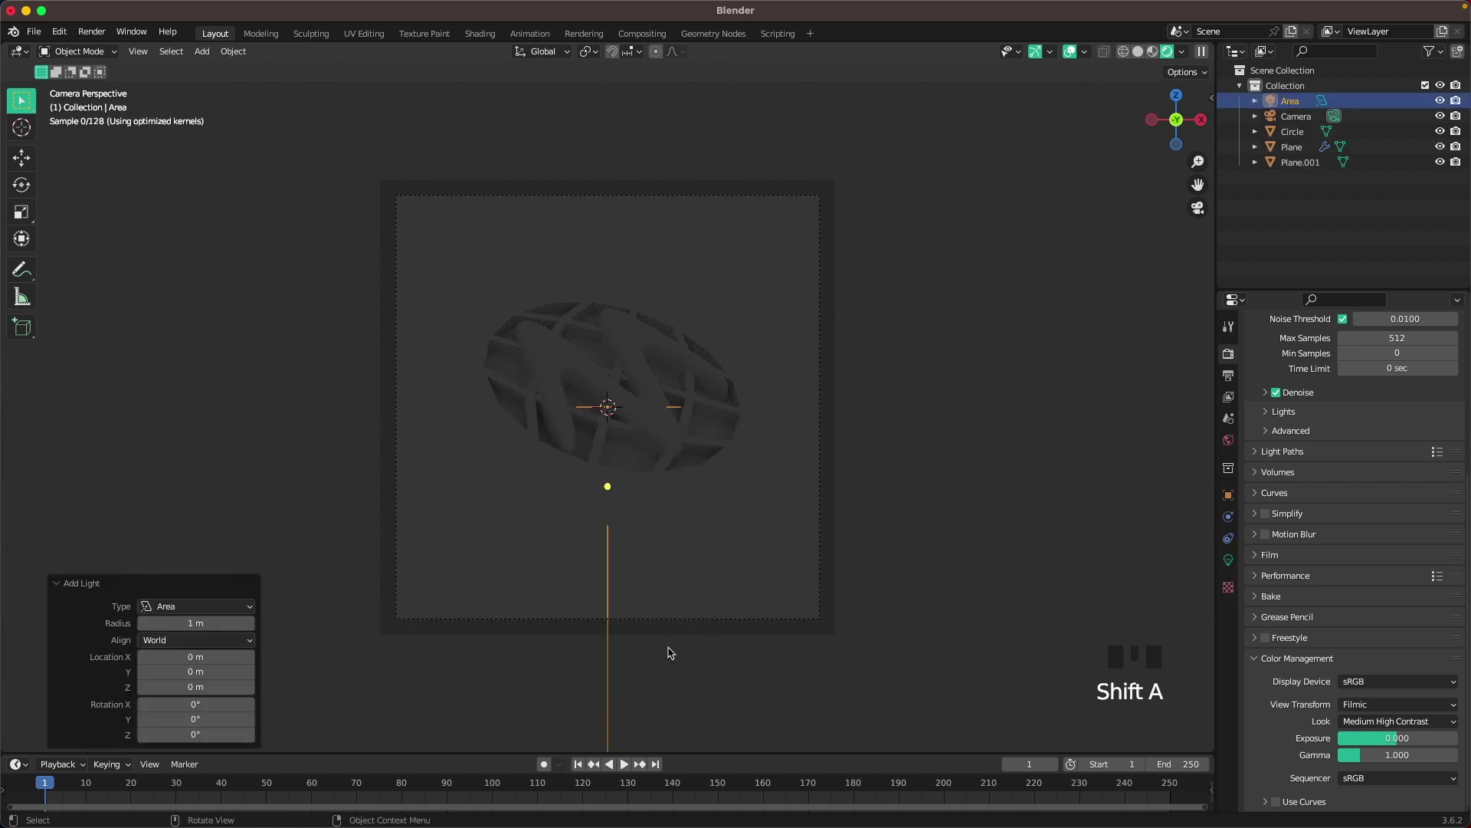
{"action": "key", "text": "."}
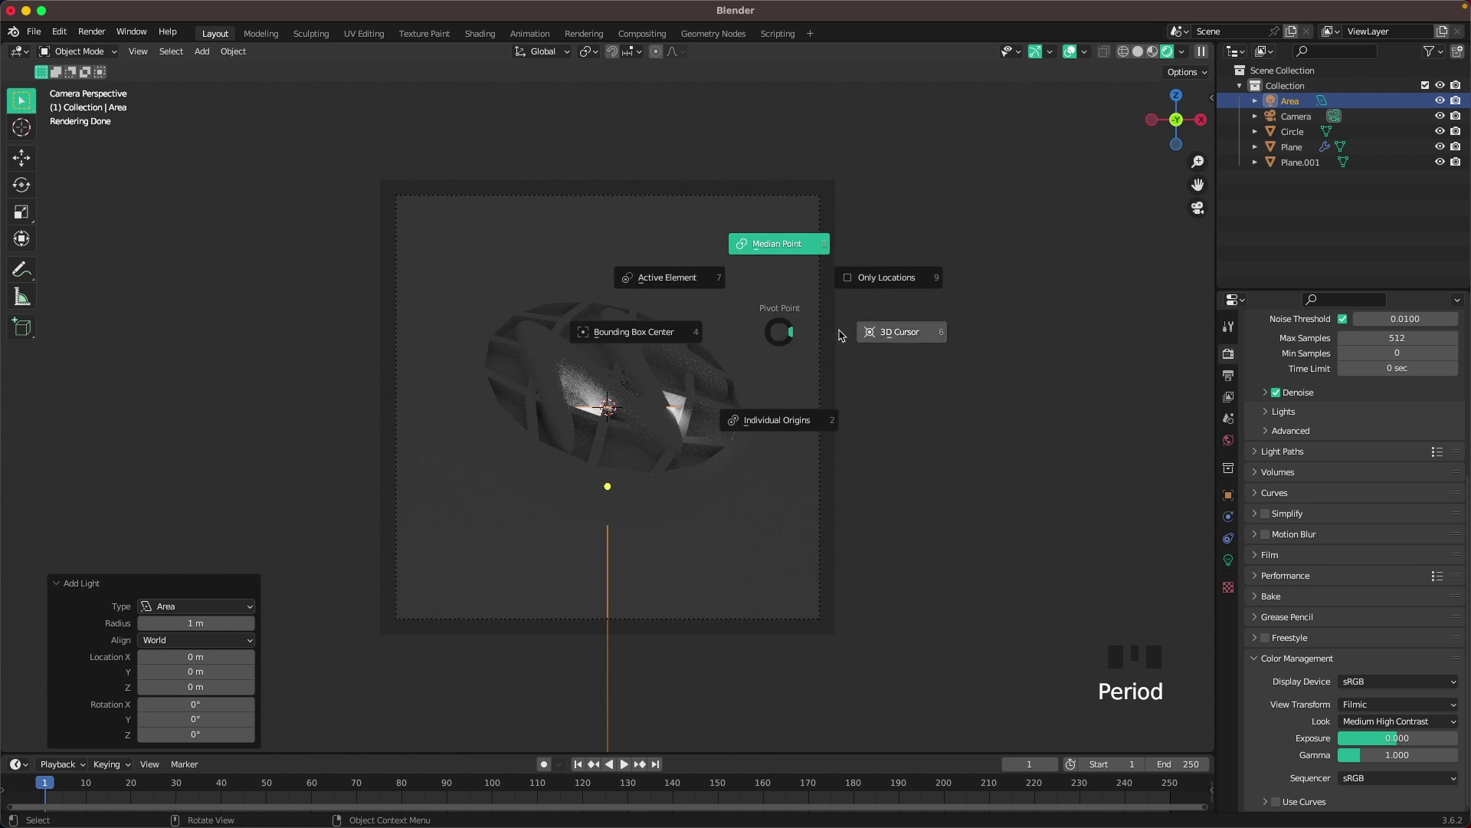
{"action": "key", "text": "g"}
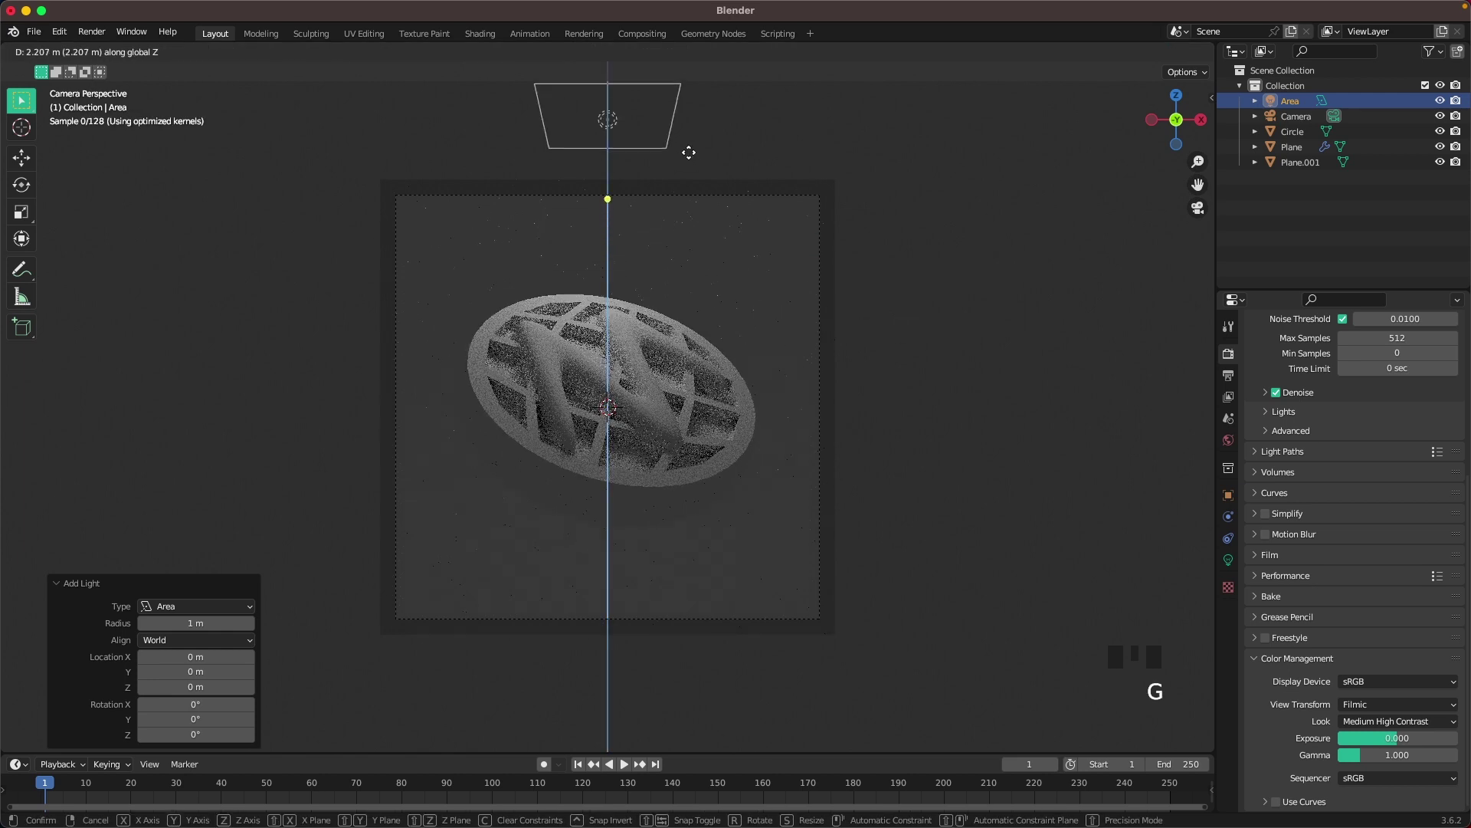
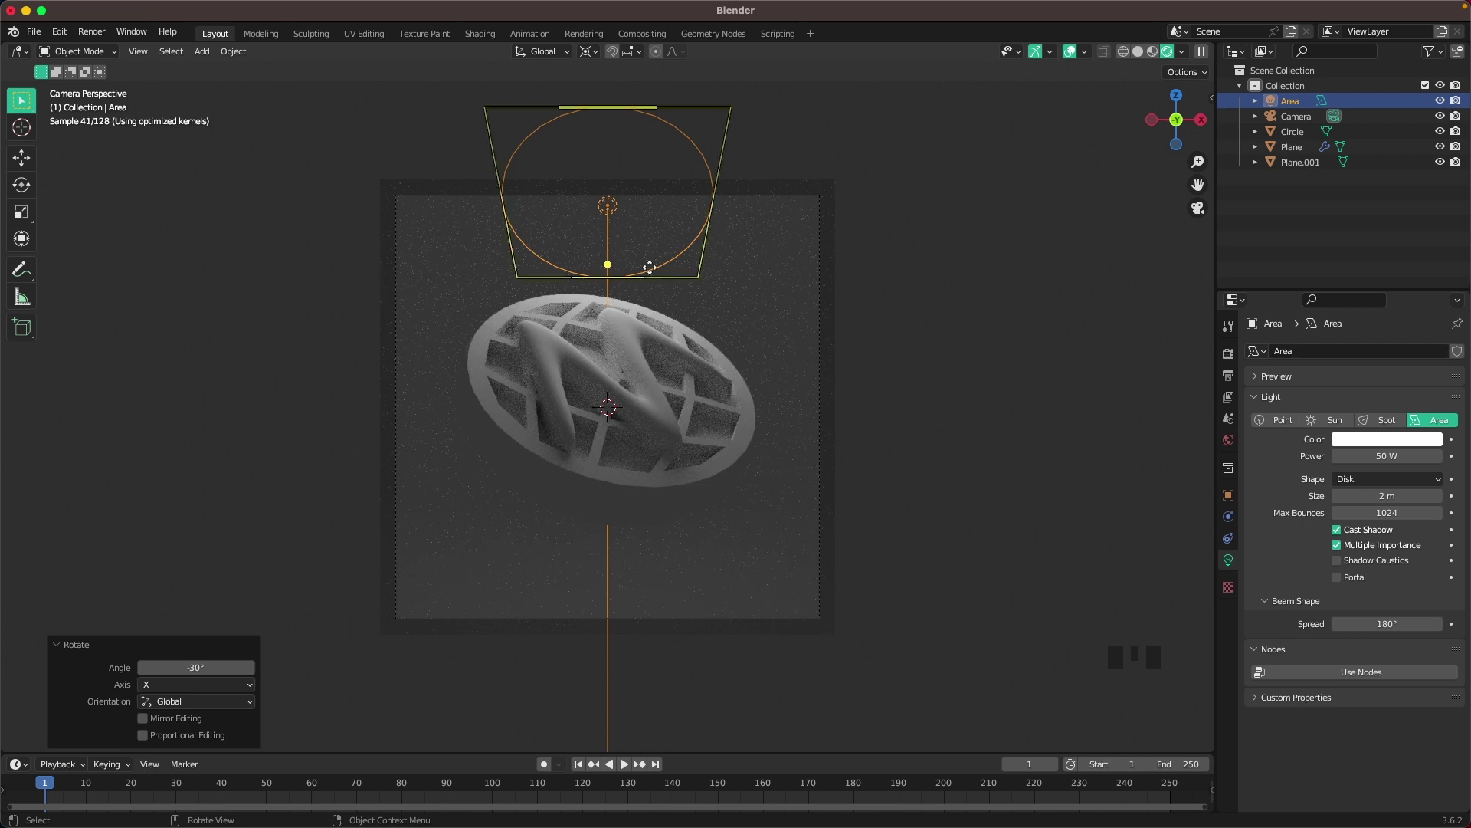
{"action": "left_click", "coordinate": [1012, 347]}
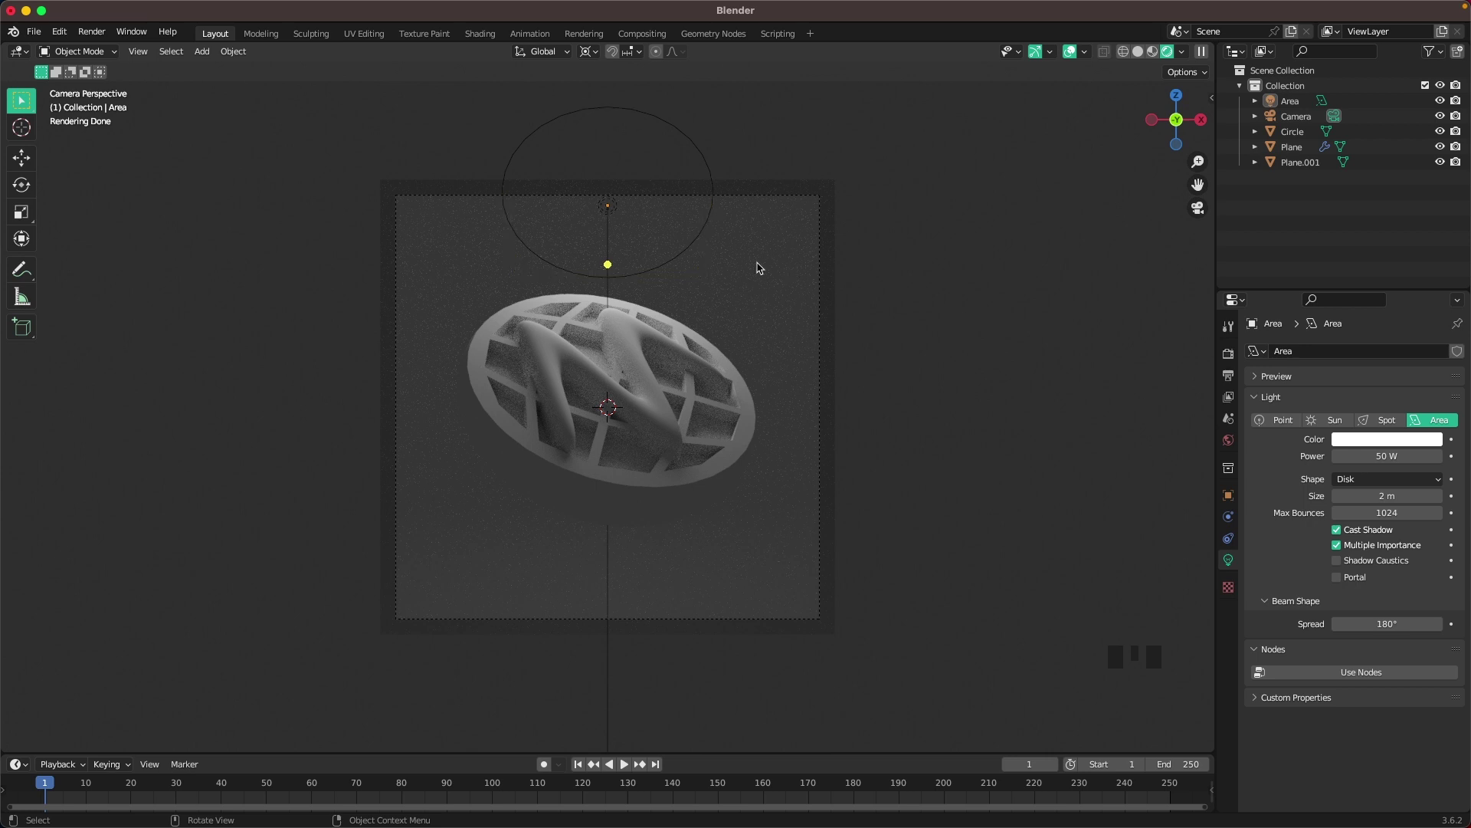
Duplicate the overhead area light, swing the copy around the waffle and tilt it inward.
{"action": "left_click", "coordinate": [677, 128]}
{"action": "key", "text": "shift+d"}
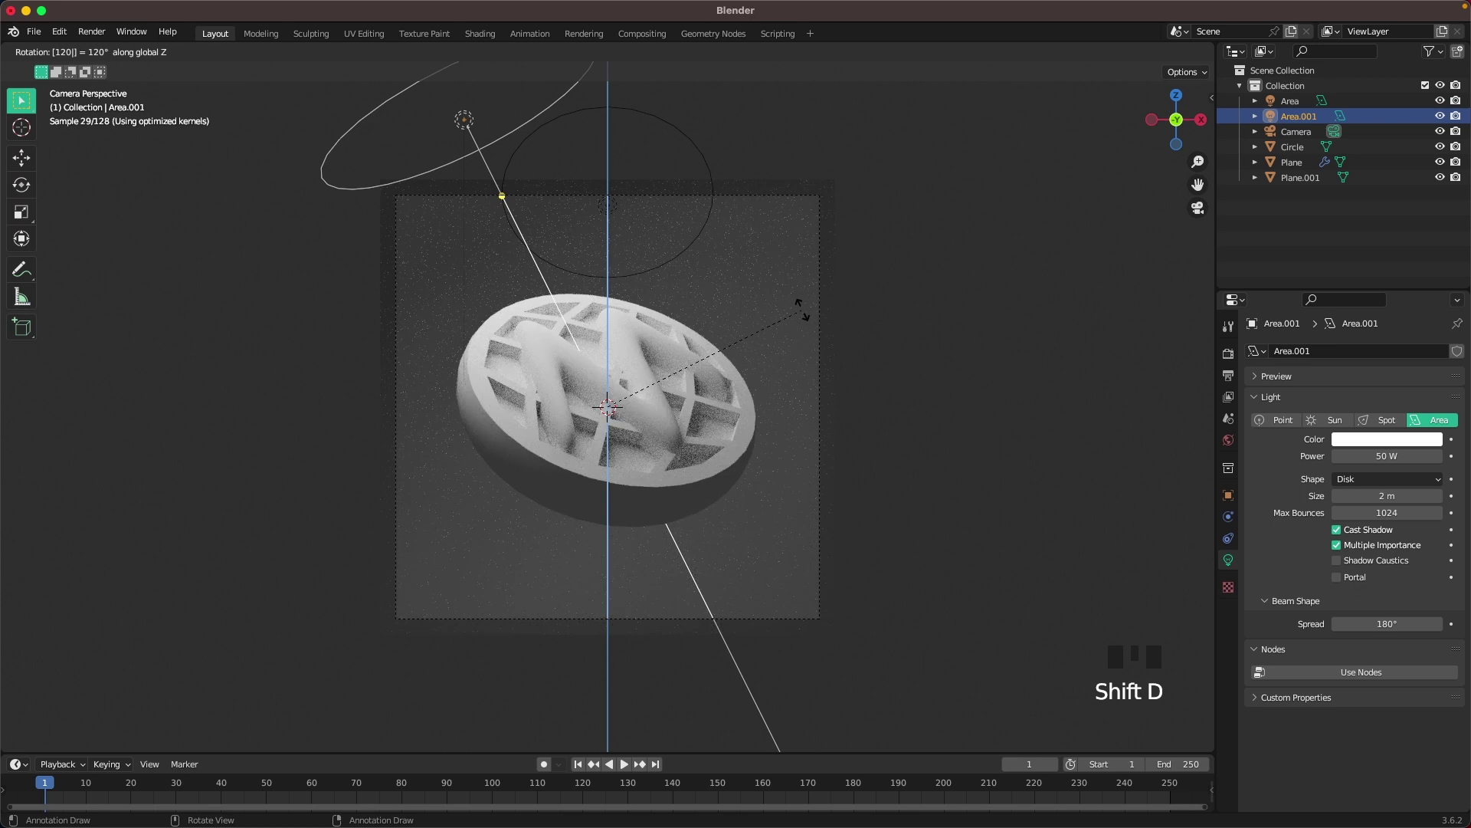
{"action": "key", "text": "shift+r"}
{"action": "left_click", "coordinate": [968, 304]}
{"action": "scroll", "scroll_direction": "down", "scroll_amount": 3}
{"action": "left_click", "coordinate": [492, 170]}
{"action": "key", "text": "r"}
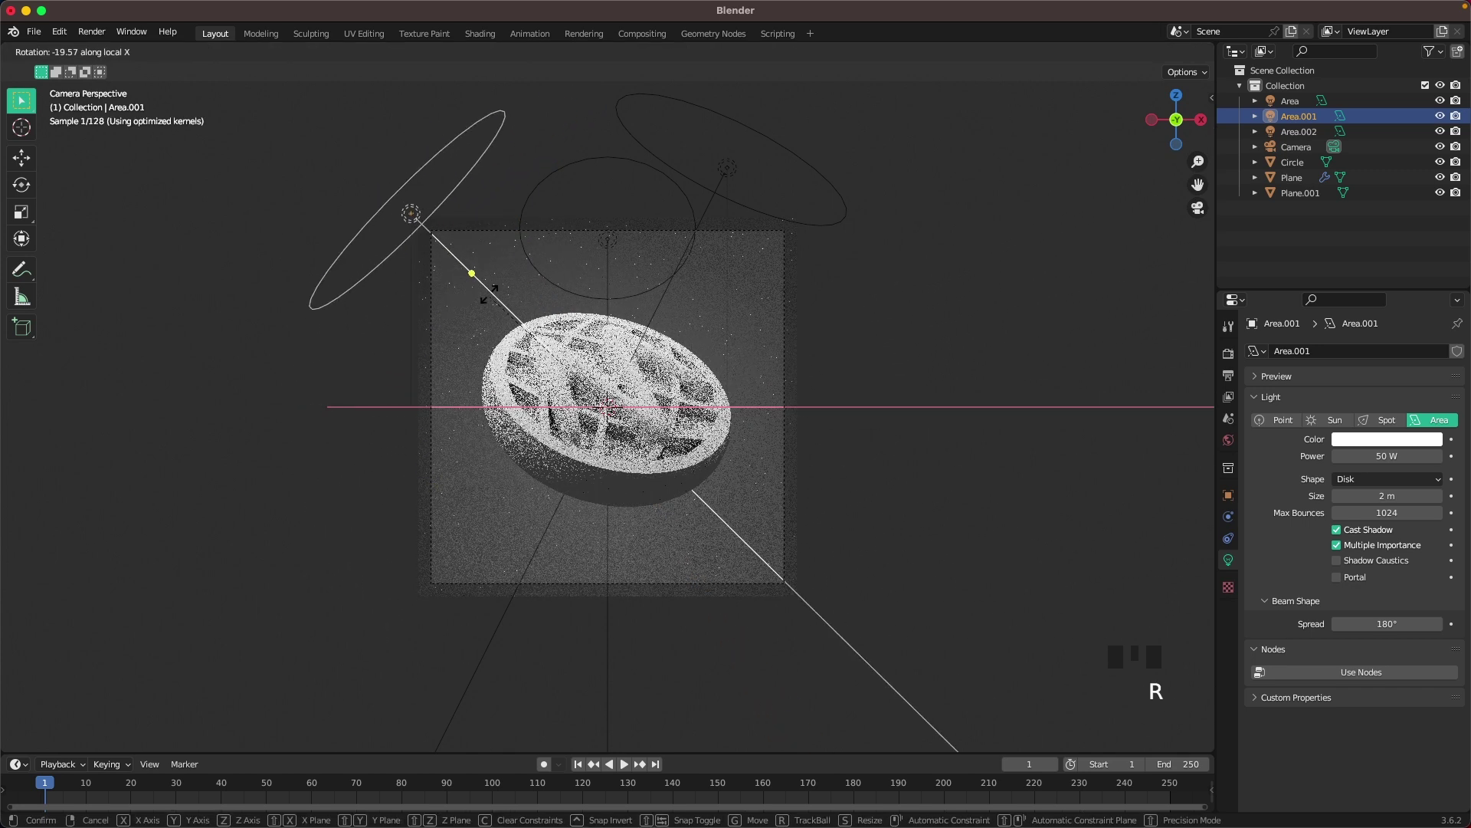
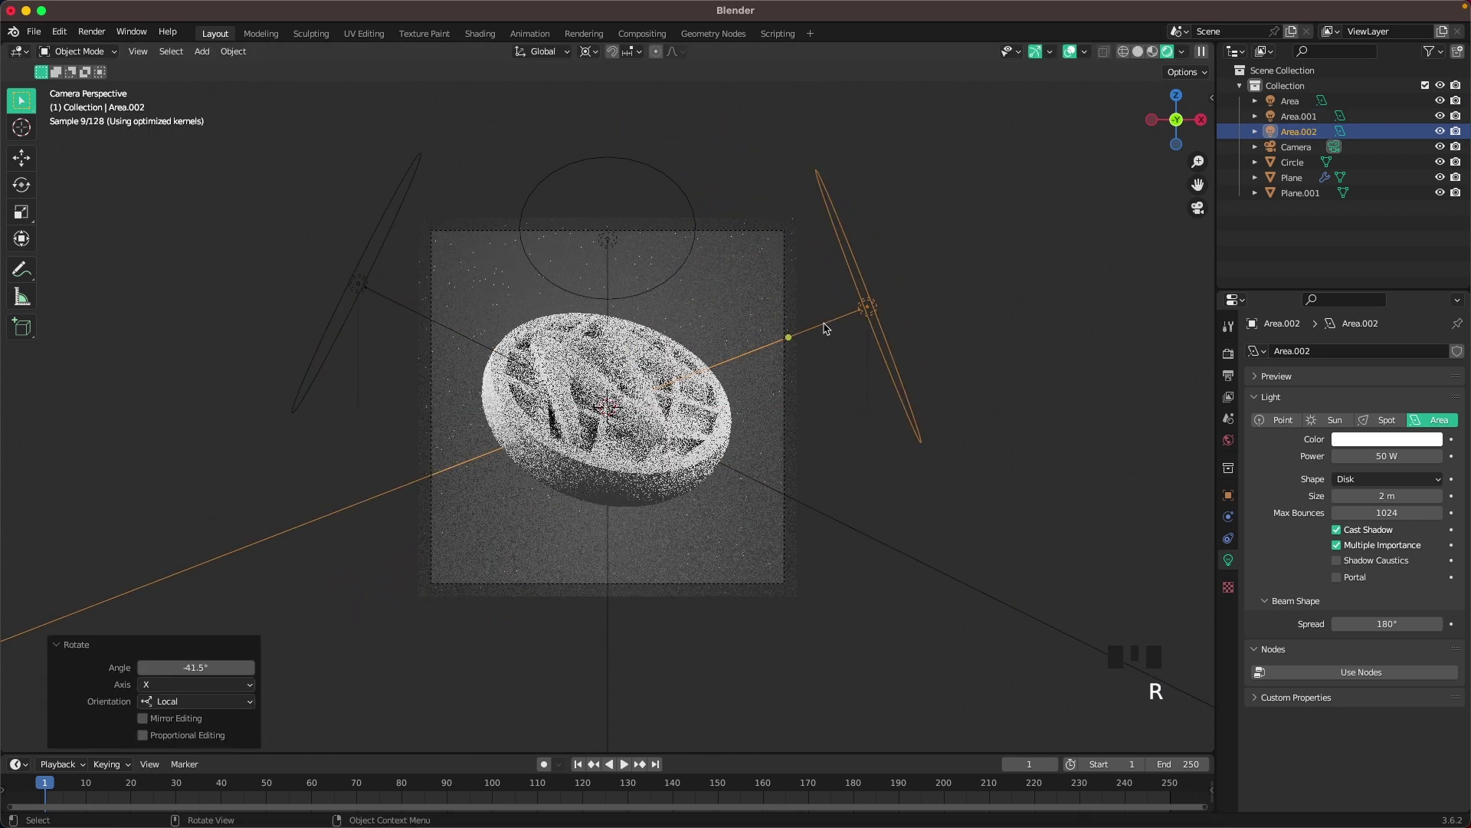
Duplicate the right-hand light again and tilt the new copy toward the waffle.
{"action": "key", "text": "shift+d"}
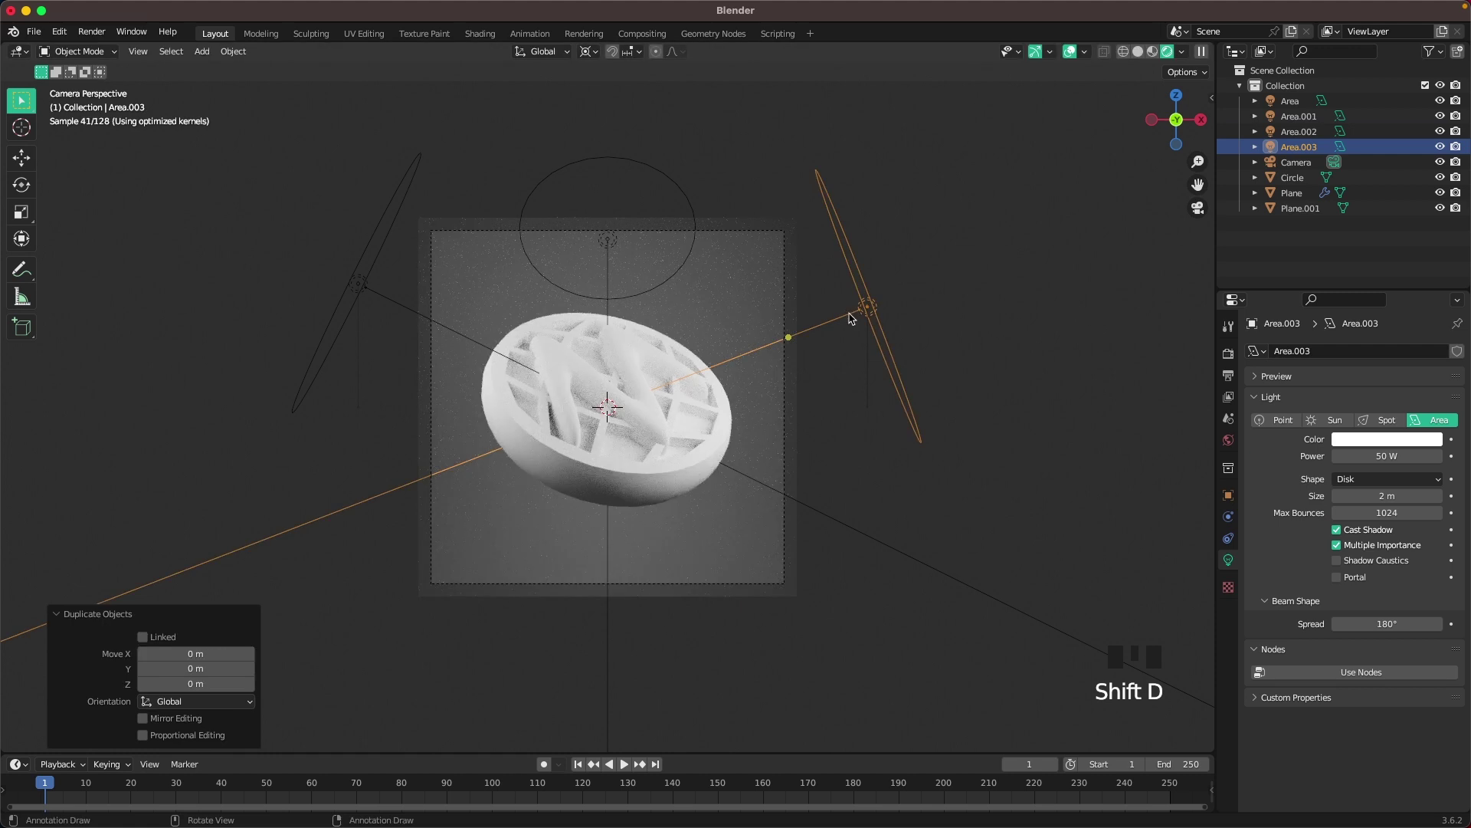
{"action": "key", "text": "r"}
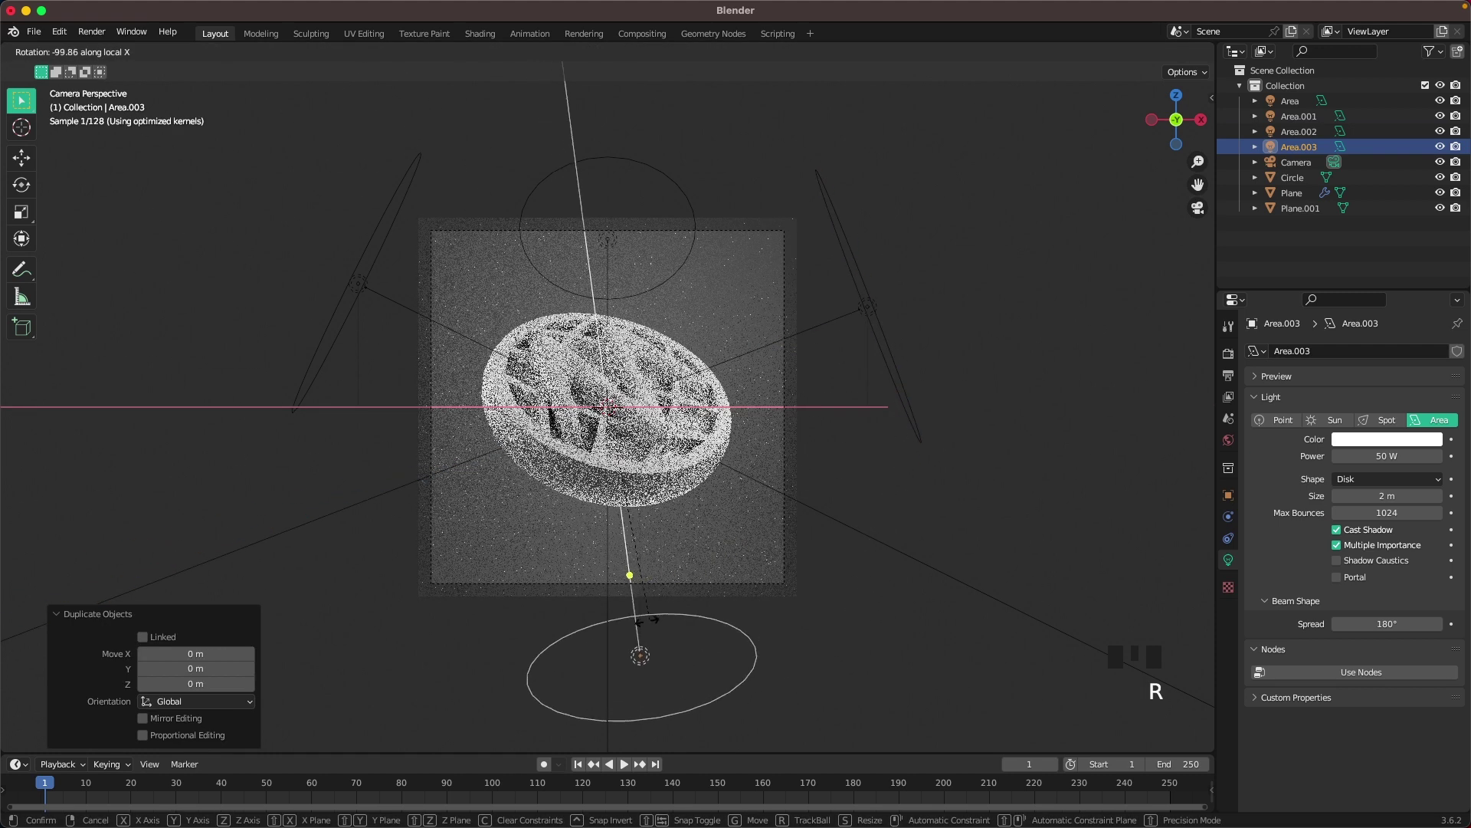
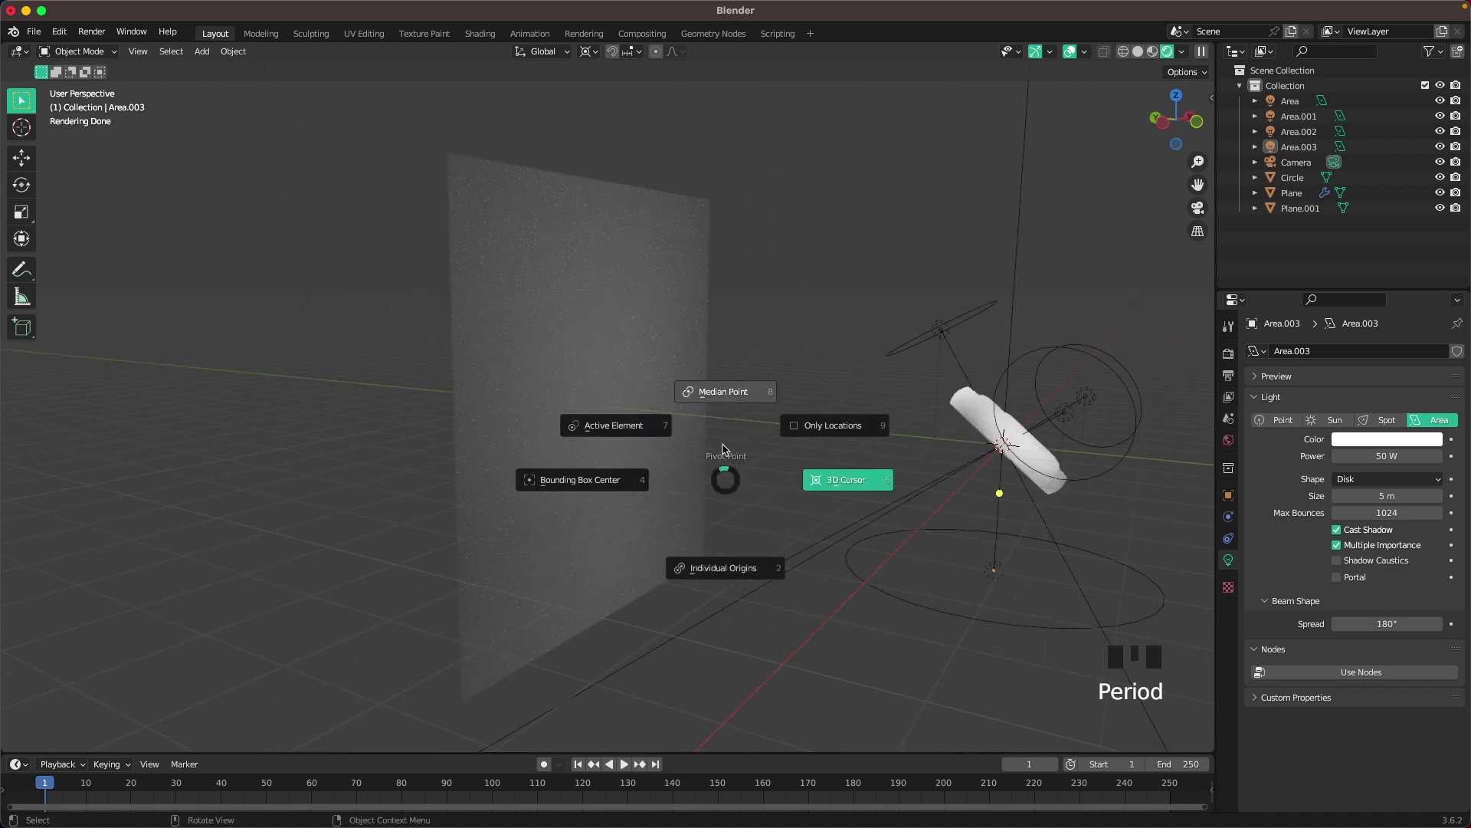
Add a disk area light in front of the backdrop at 500 W and check it through the camera.
{"action": "key", "text": "shift+a"}
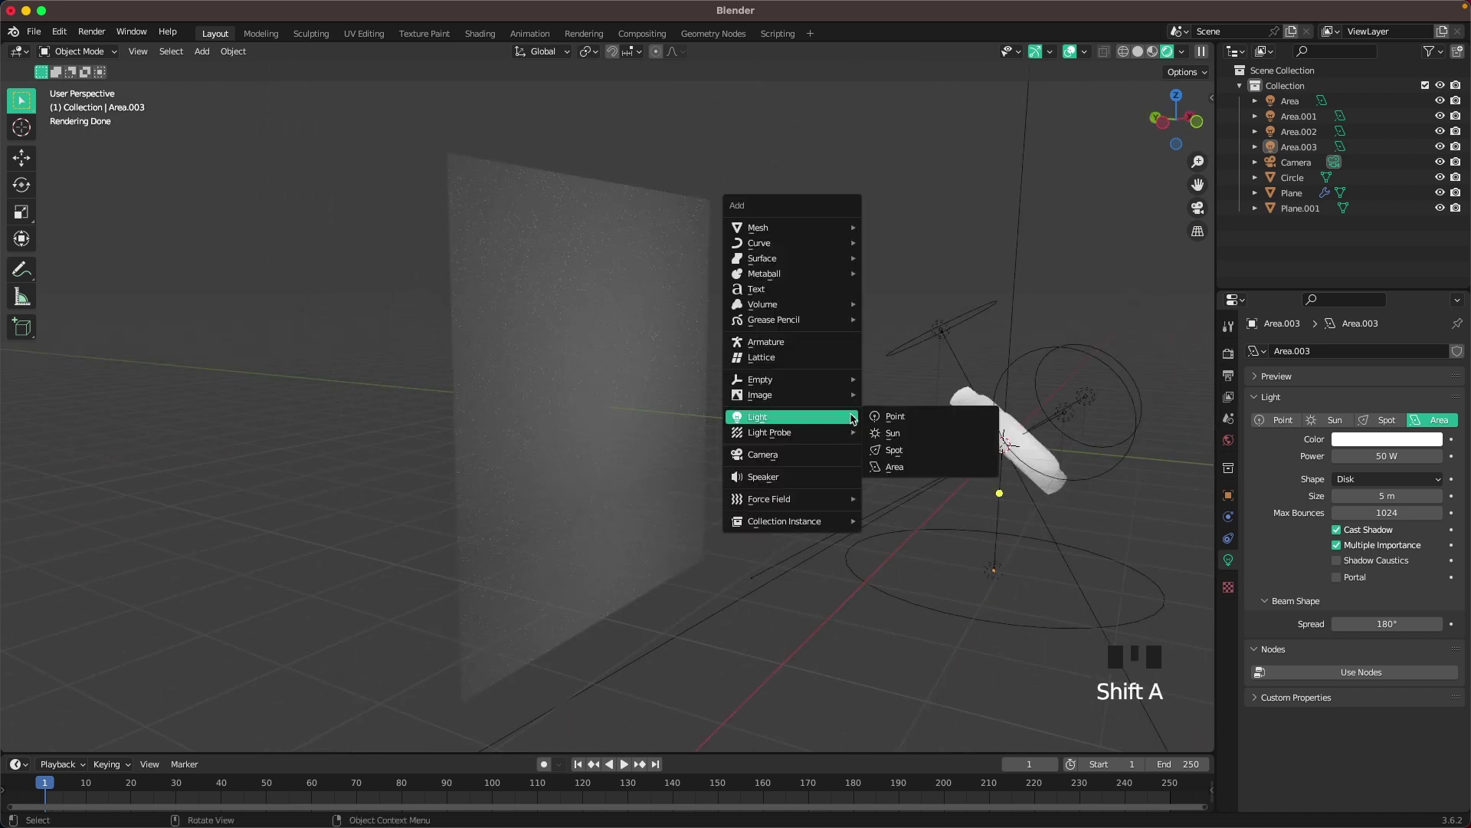
{"action": "key", "text": "r"}
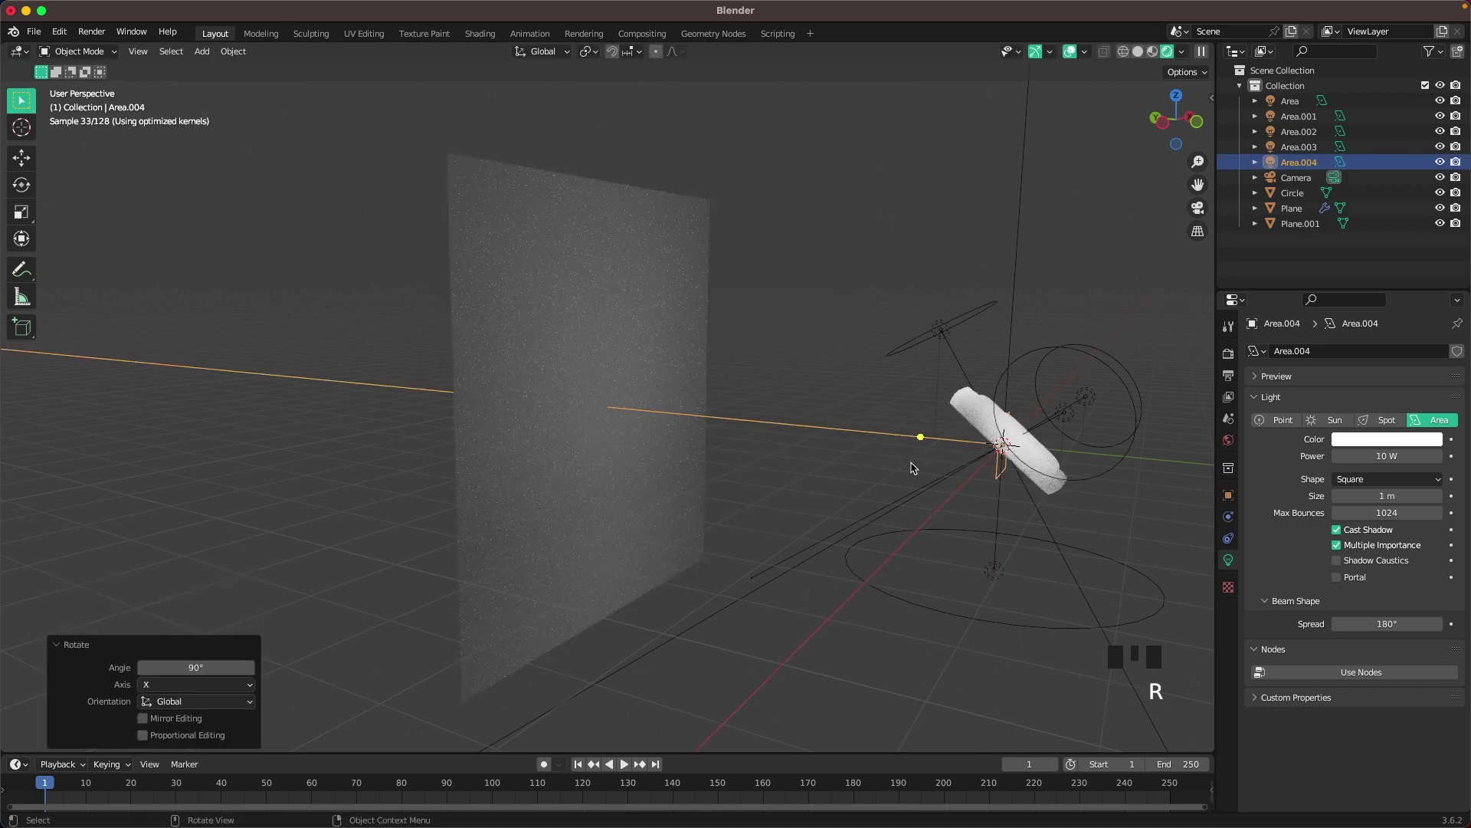
{"action": "key", "text": "g"}
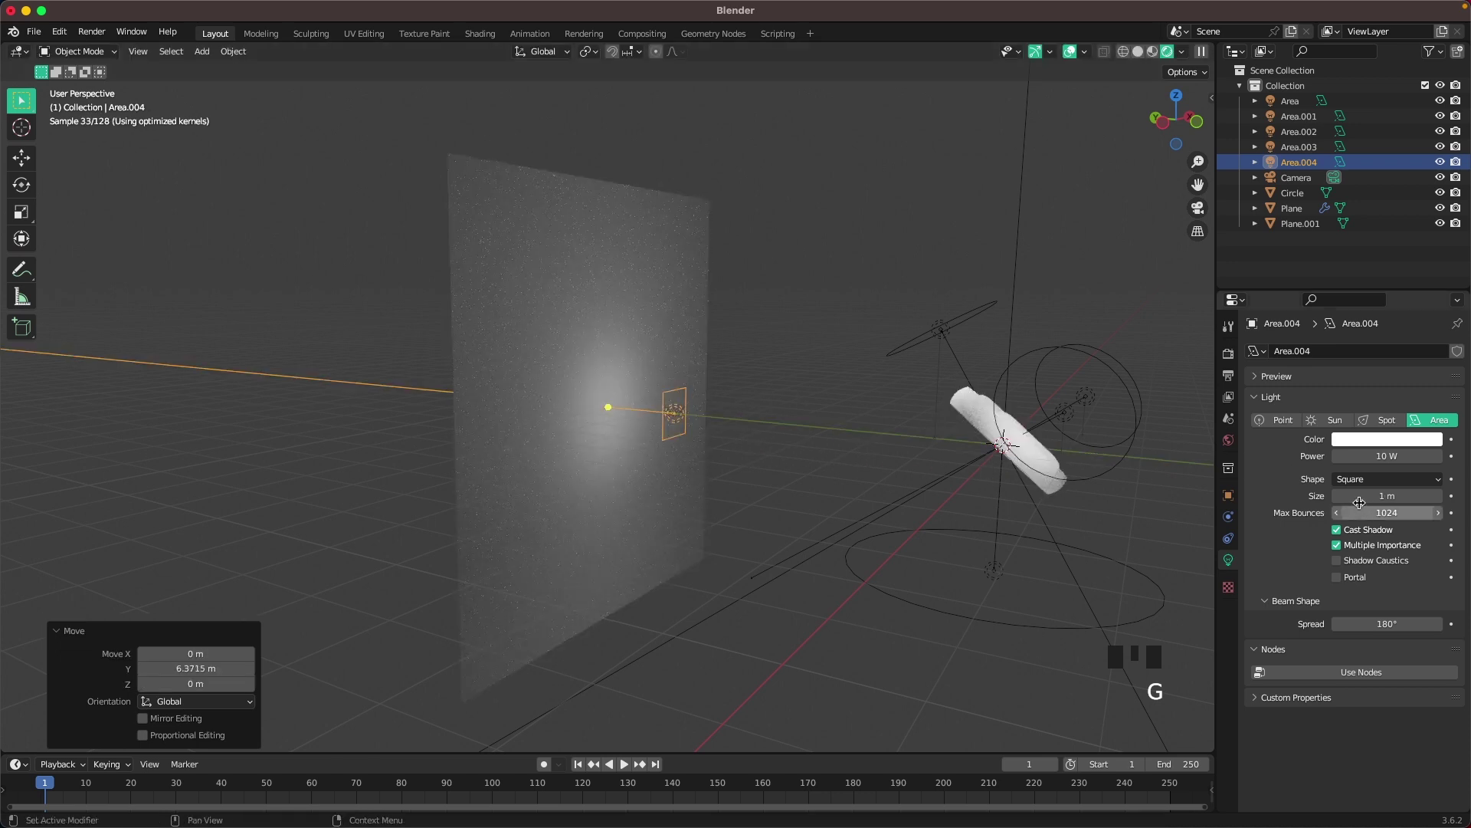
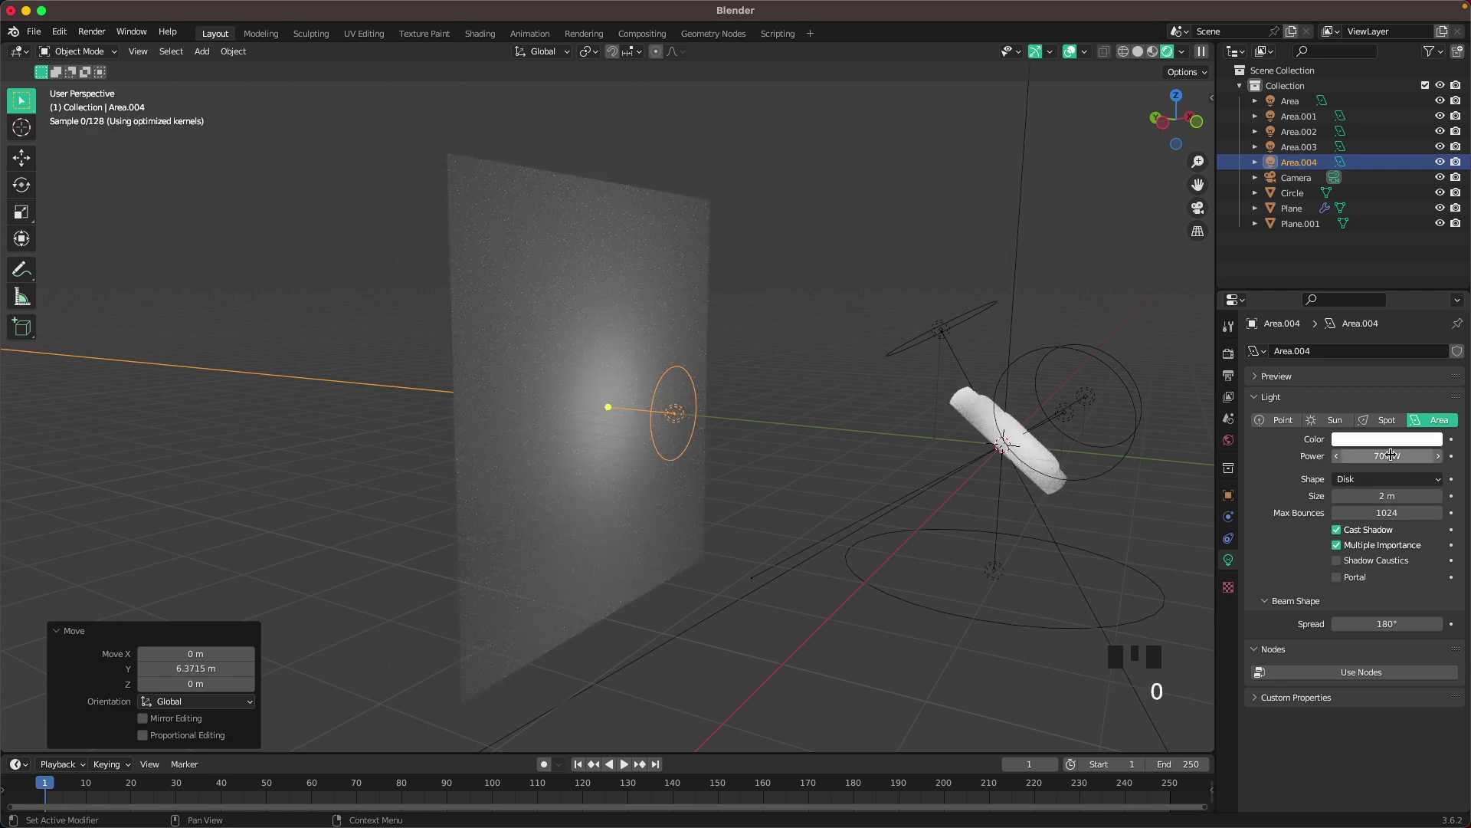
{"action": "key", "text": "`"}
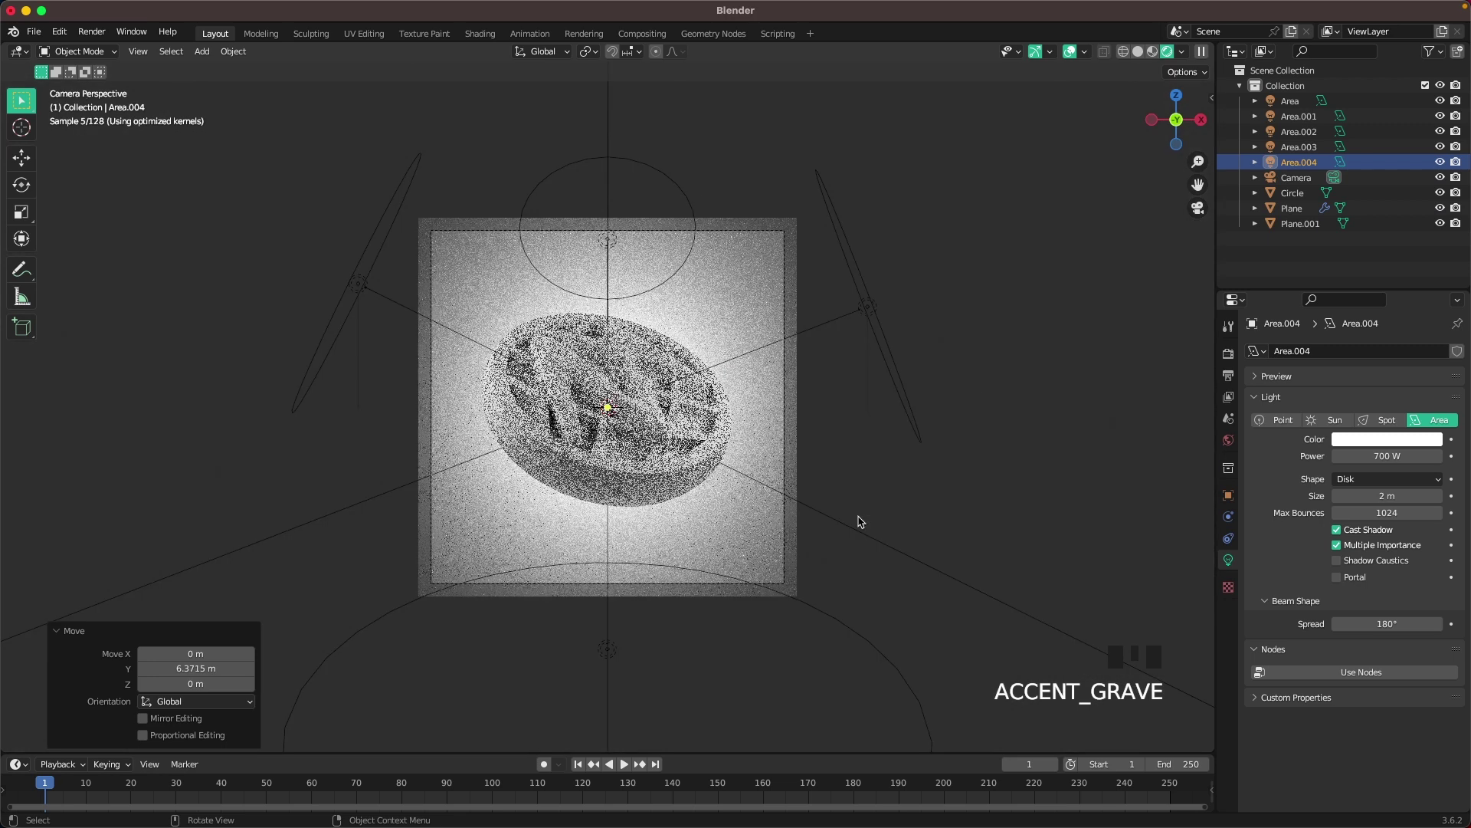
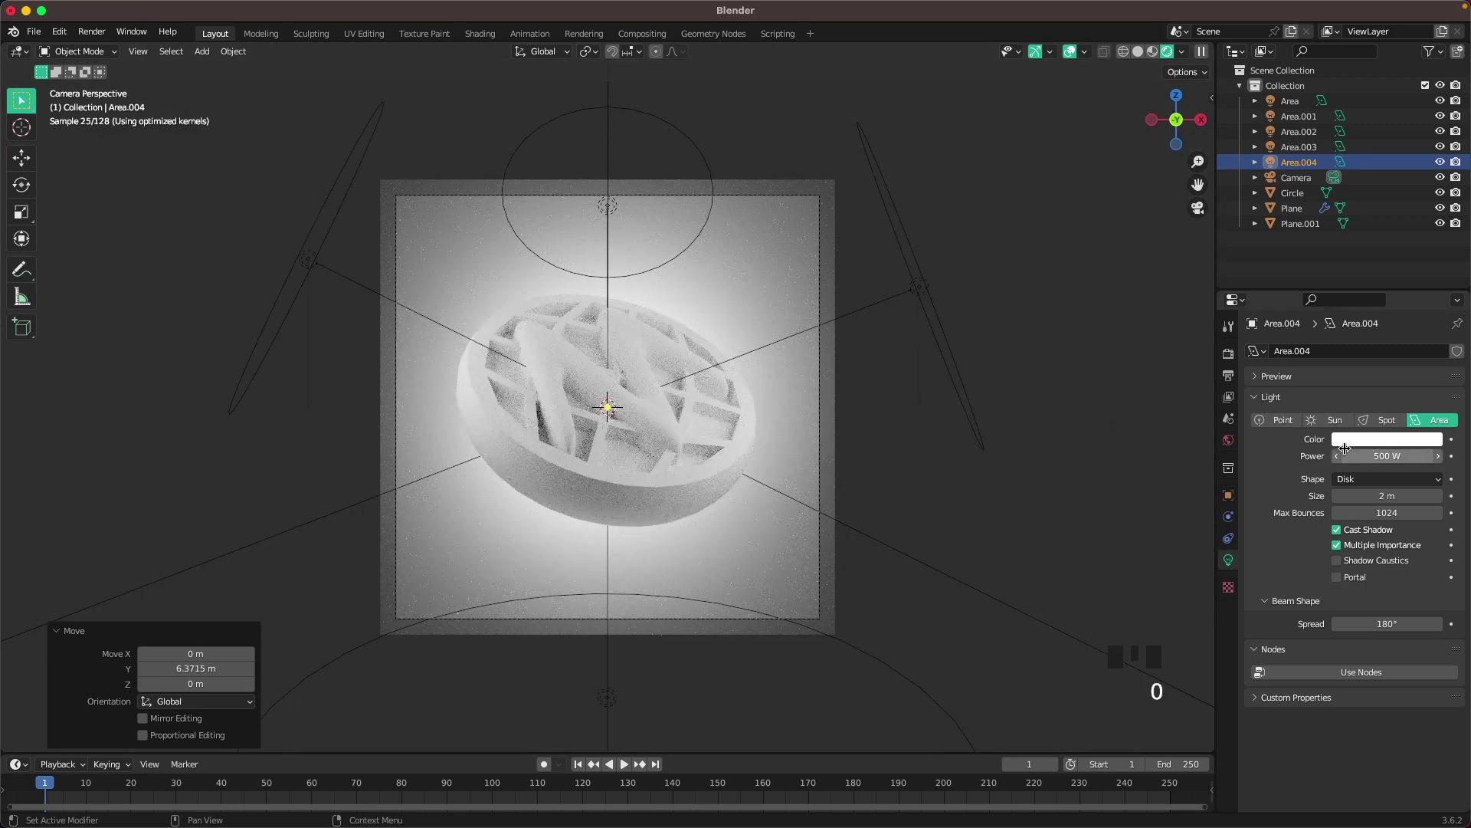
{"action": "left_click", "coordinate": [1103, 473]}
{"action": "scroll", "scroll_direction": "up", "scroll_amount": 3}
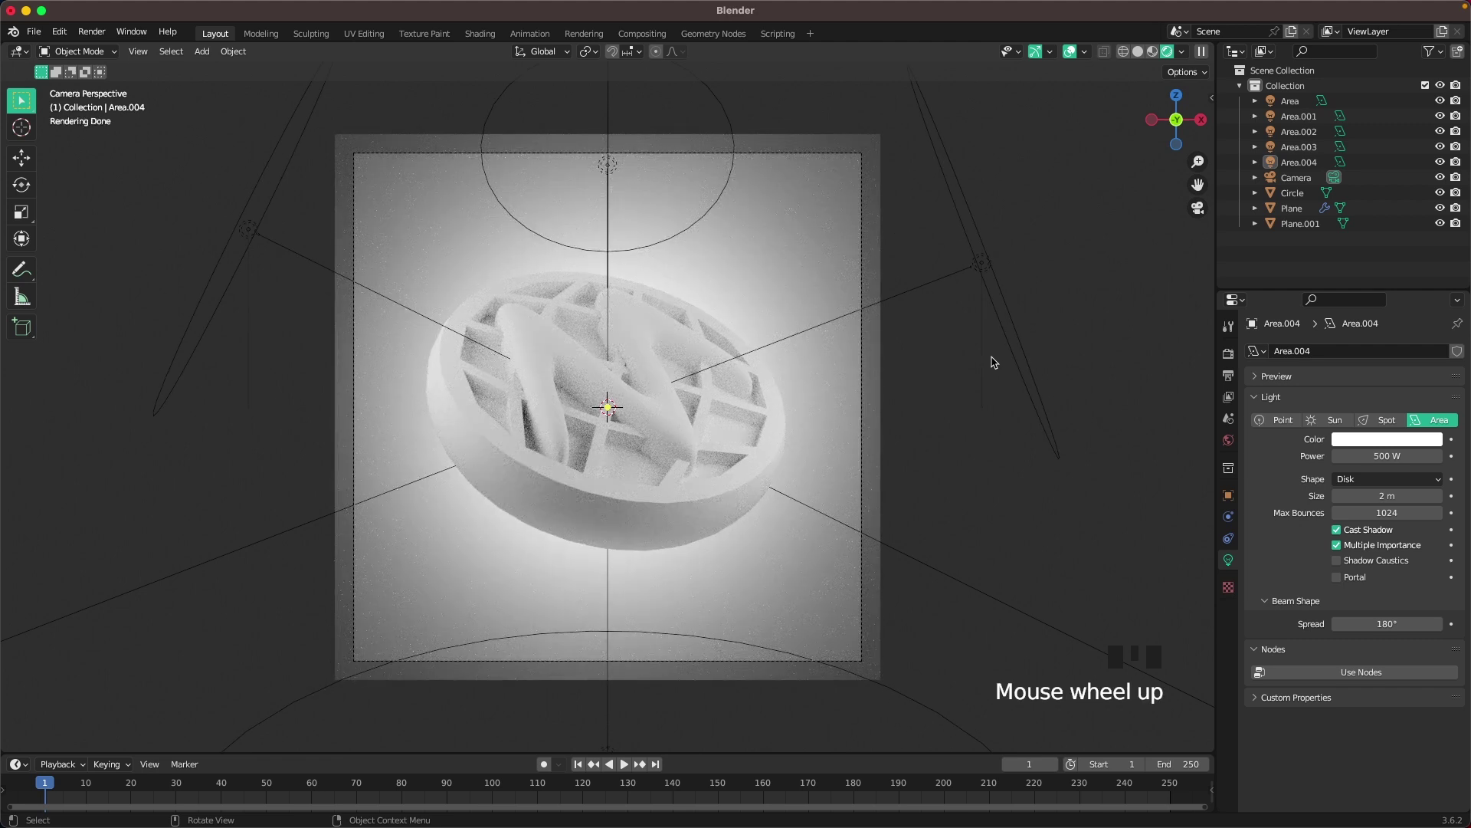
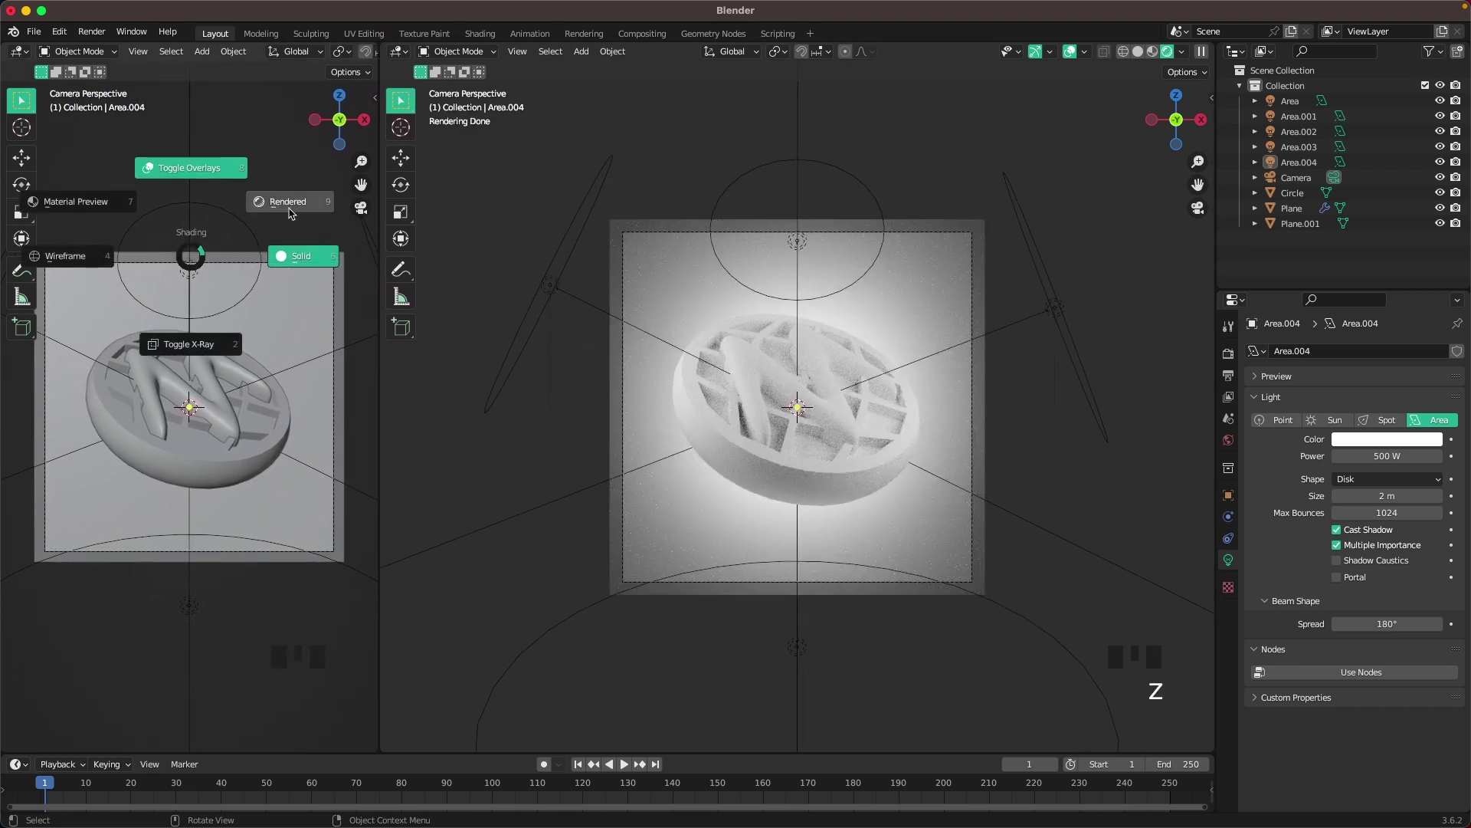
Set one view to rendered shading, make the other a Shader Editor and resize the split.
{"action": "key", "text": "z"}
{"action": "scroll", "scroll_direction": "up", "scroll_amount": 3}
{"action": "scroll", "scroll_direction": "up", "scroll_amount": 3}
{"action": "left_click", "coordinate": [589, 175]}
{"action": "left_click_drag", "start_coordinate": [408, 53], "coordinate": [160, 671]}
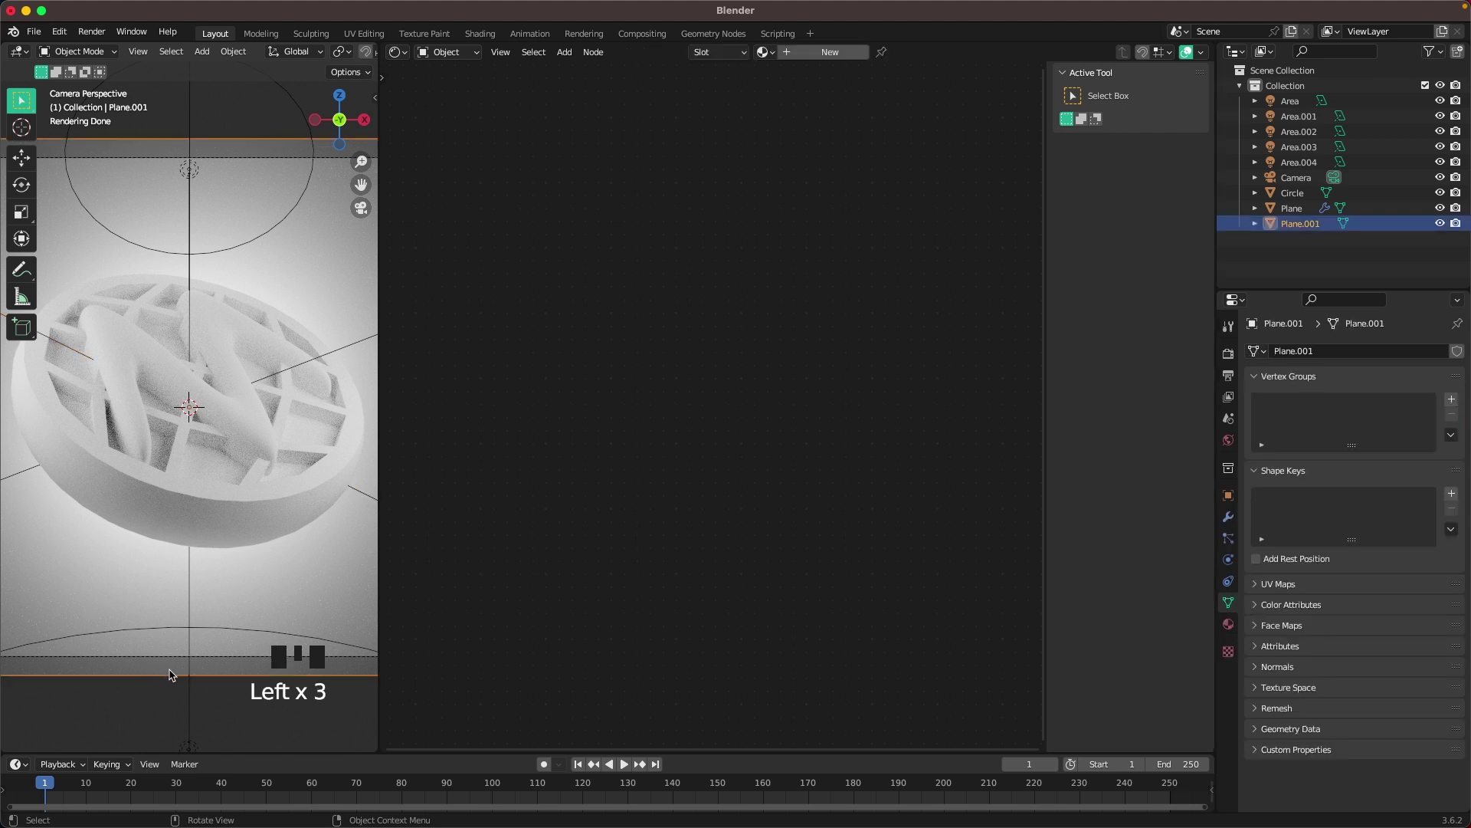
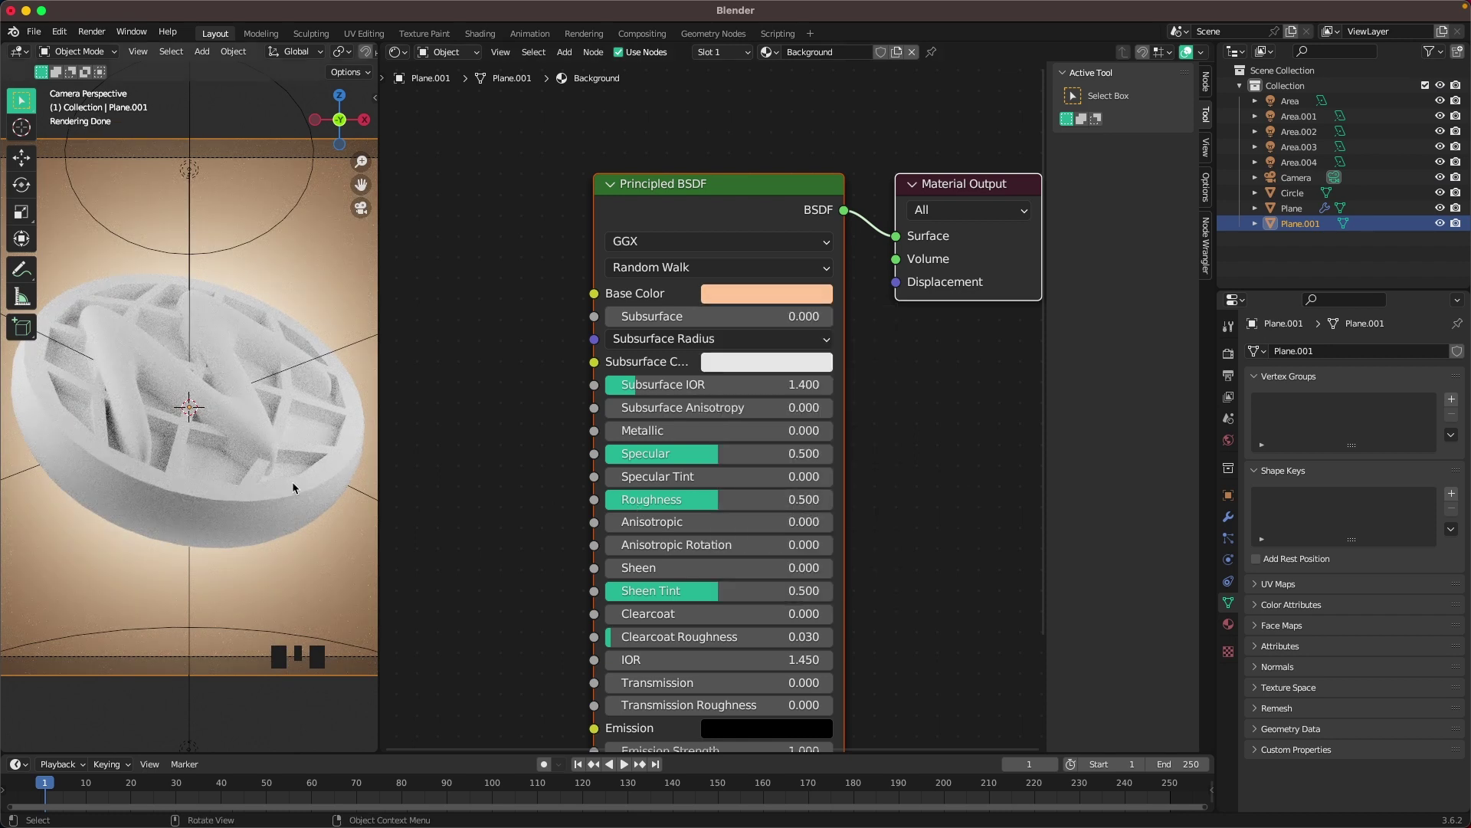
Select the waffle Circle object and rearrange its shader nodes to make room.
{"action": "left_click", "coordinate": [202, 505]}
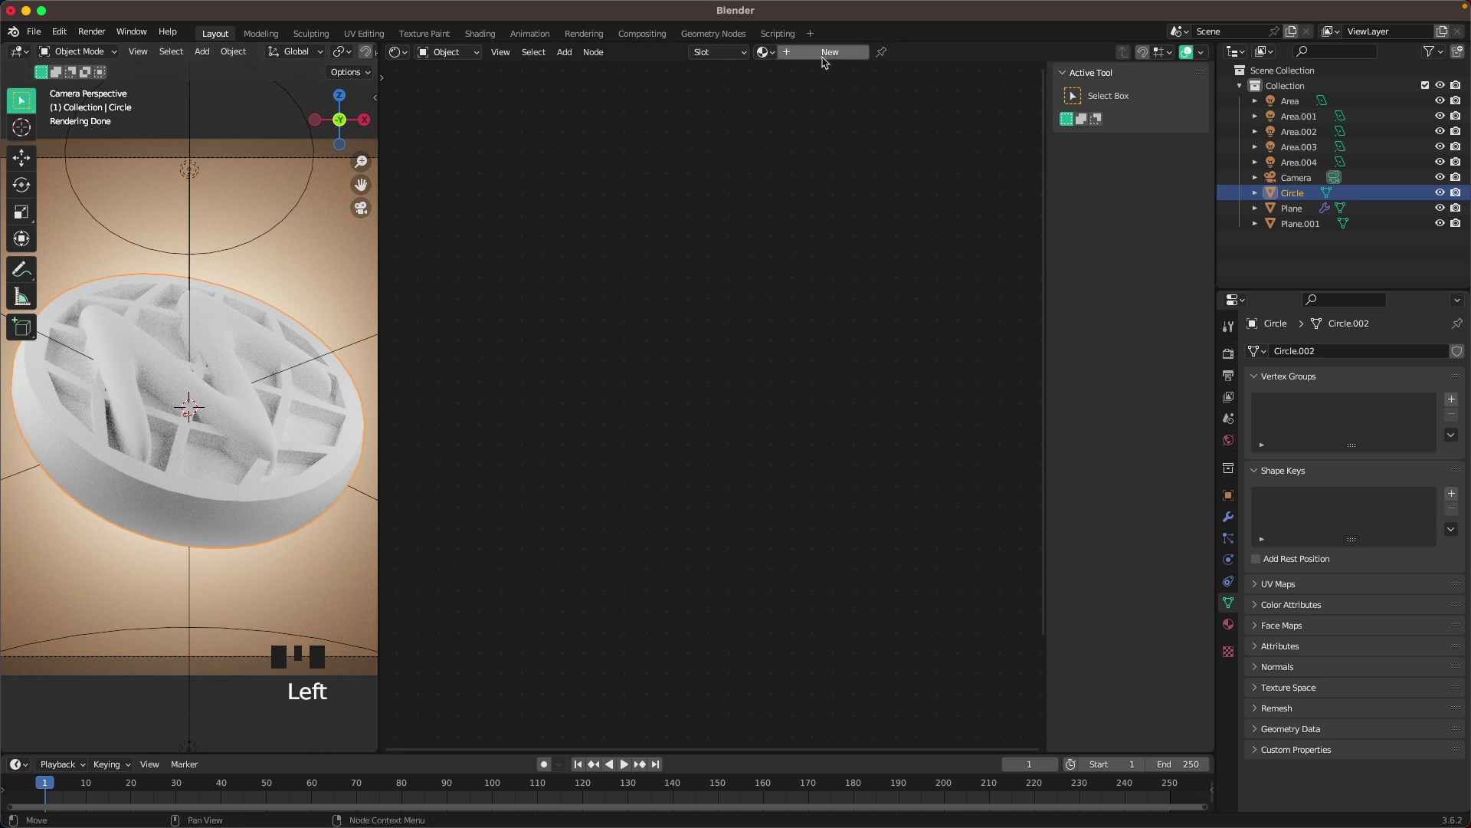
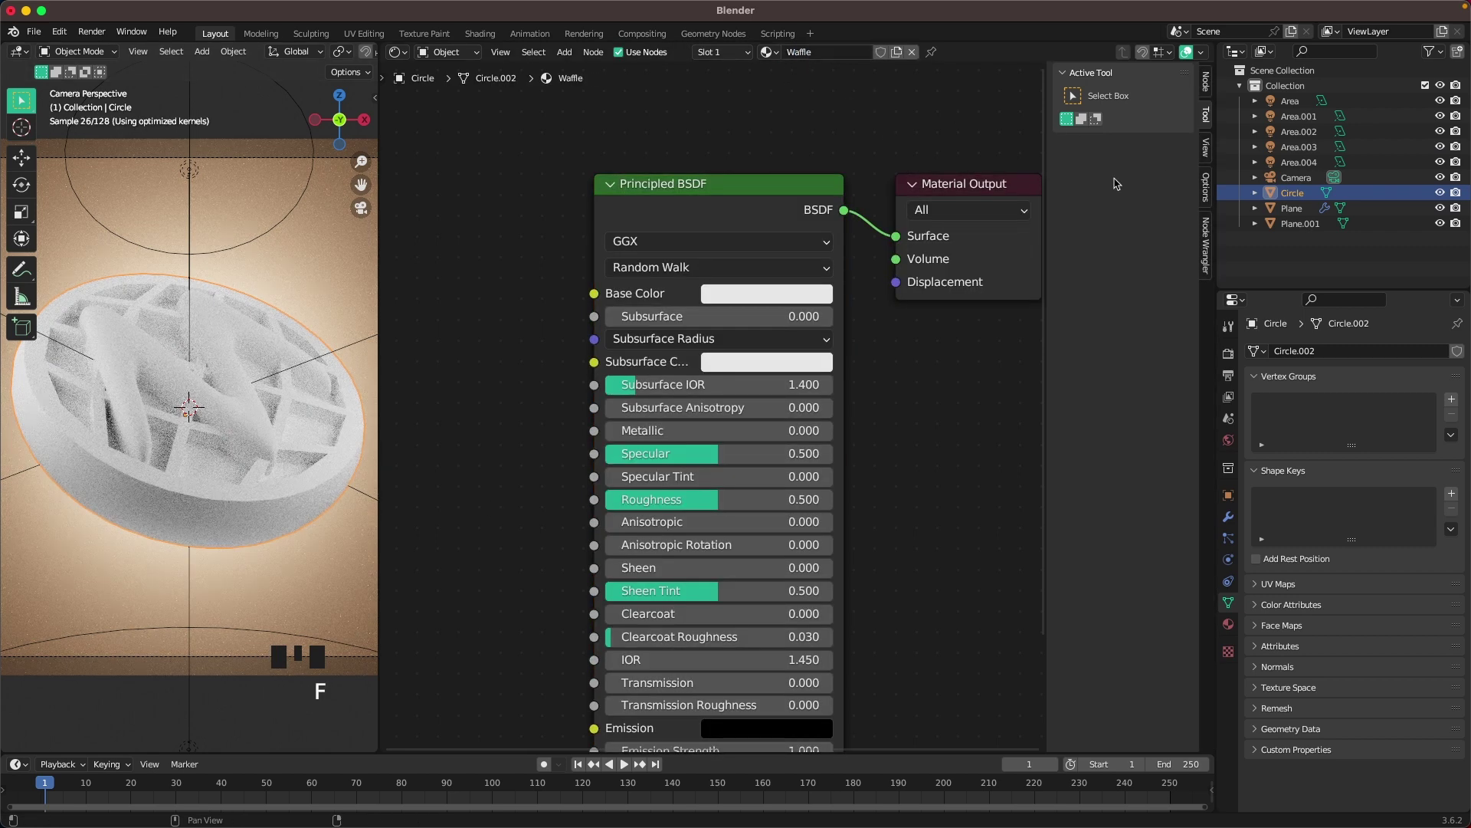
{"action": "scroll", "scroll_direction": "down", "scroll_amount": 3}
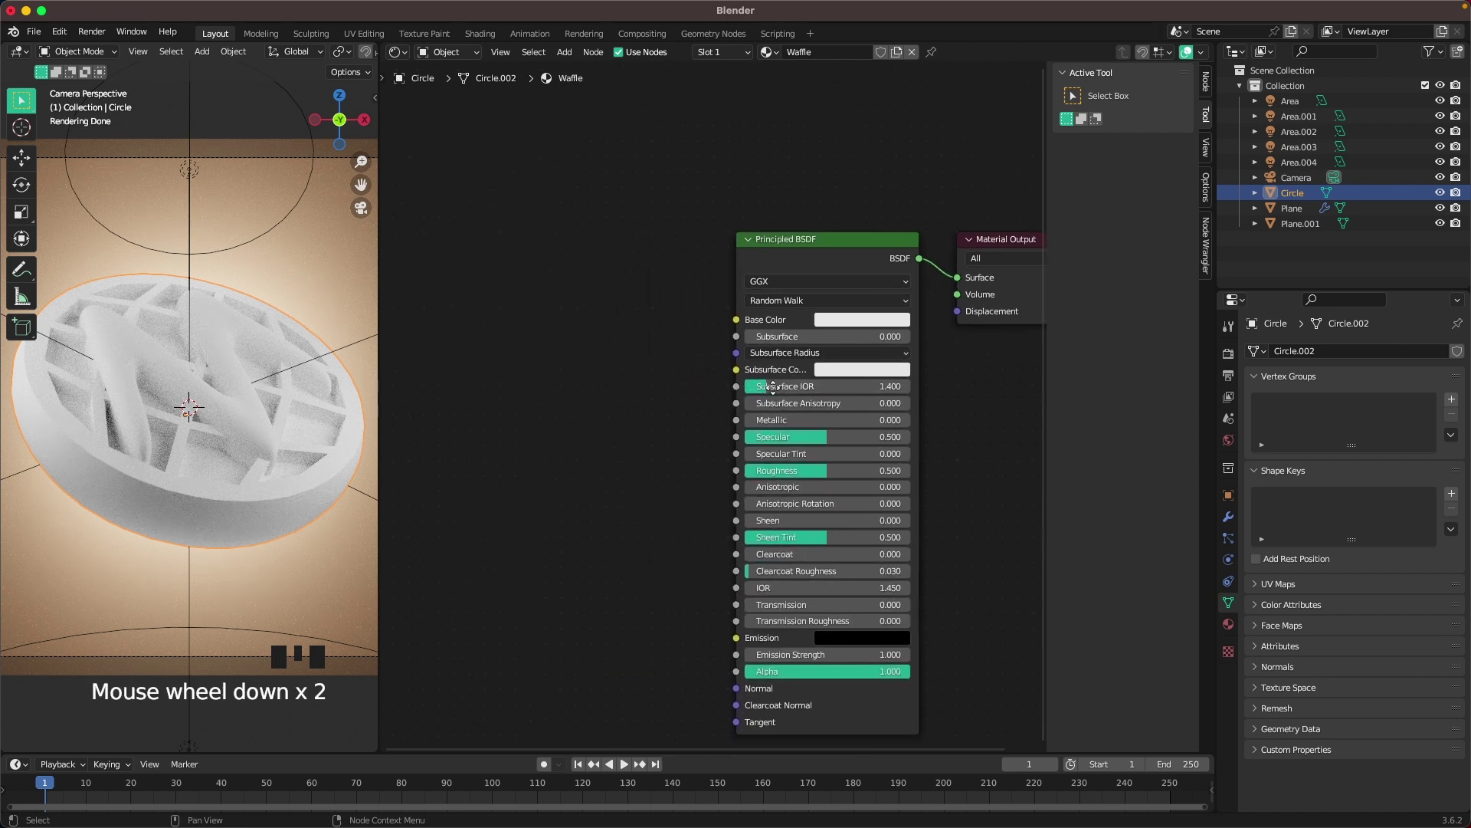
{"action": "left_click_drag", "start_coordinate": [638, 368], "coordinate": [196, 115]}
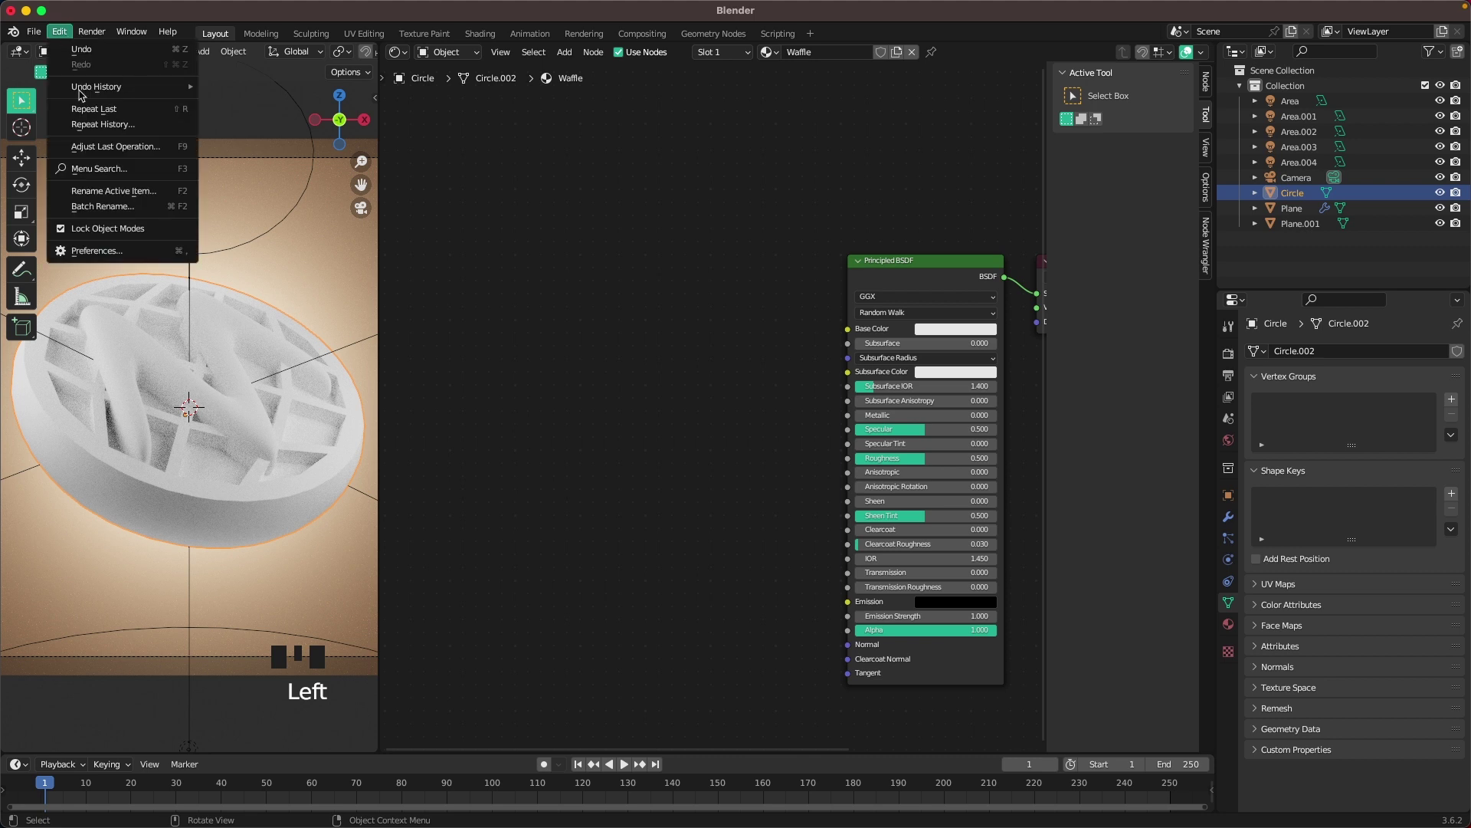
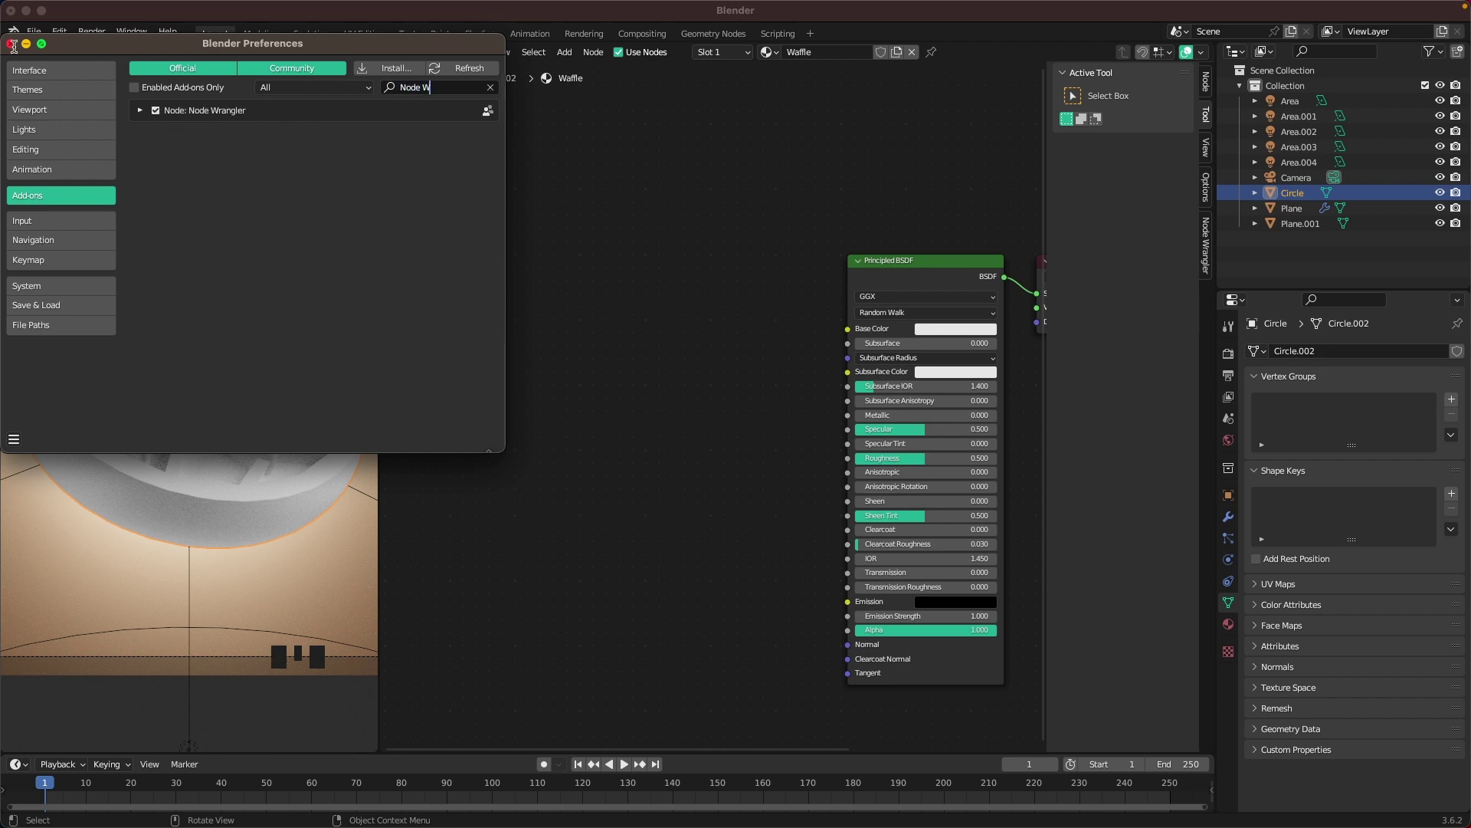
Add a Gradient Texture node with Texture Coordinate and Mapping nodes via Ctrl+T.
{"action": "left_click_drag", "start_coordinate": [626, 295], "coordinate": [537, 261]}
{"action": "key", "text": "shift+a"}
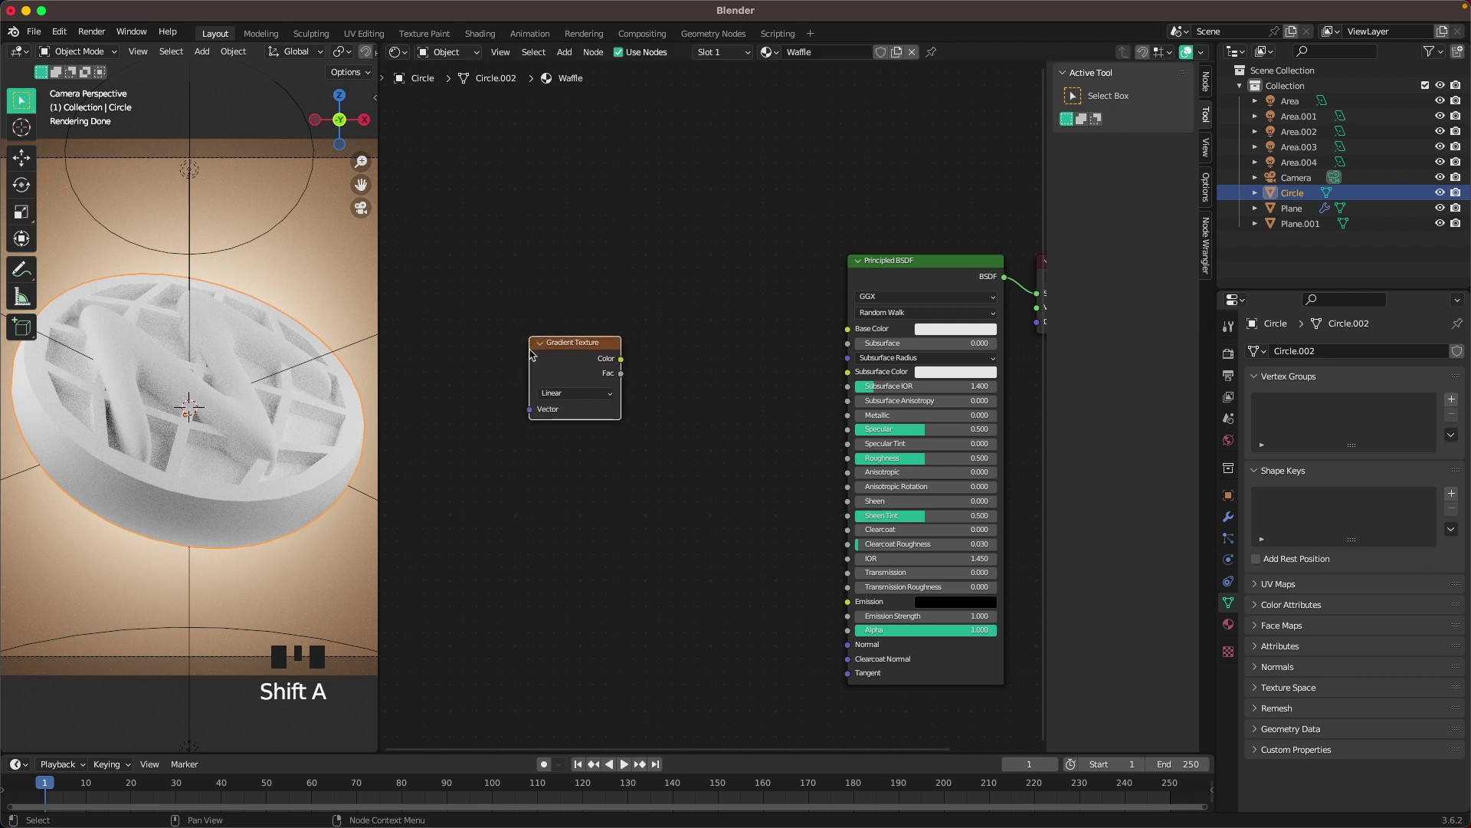
{"action": "left_click_drag", "start_coordinate": [607, 315], "coordinate": [599, 395]}
{"action": "key", "text": "ctrl+t"}
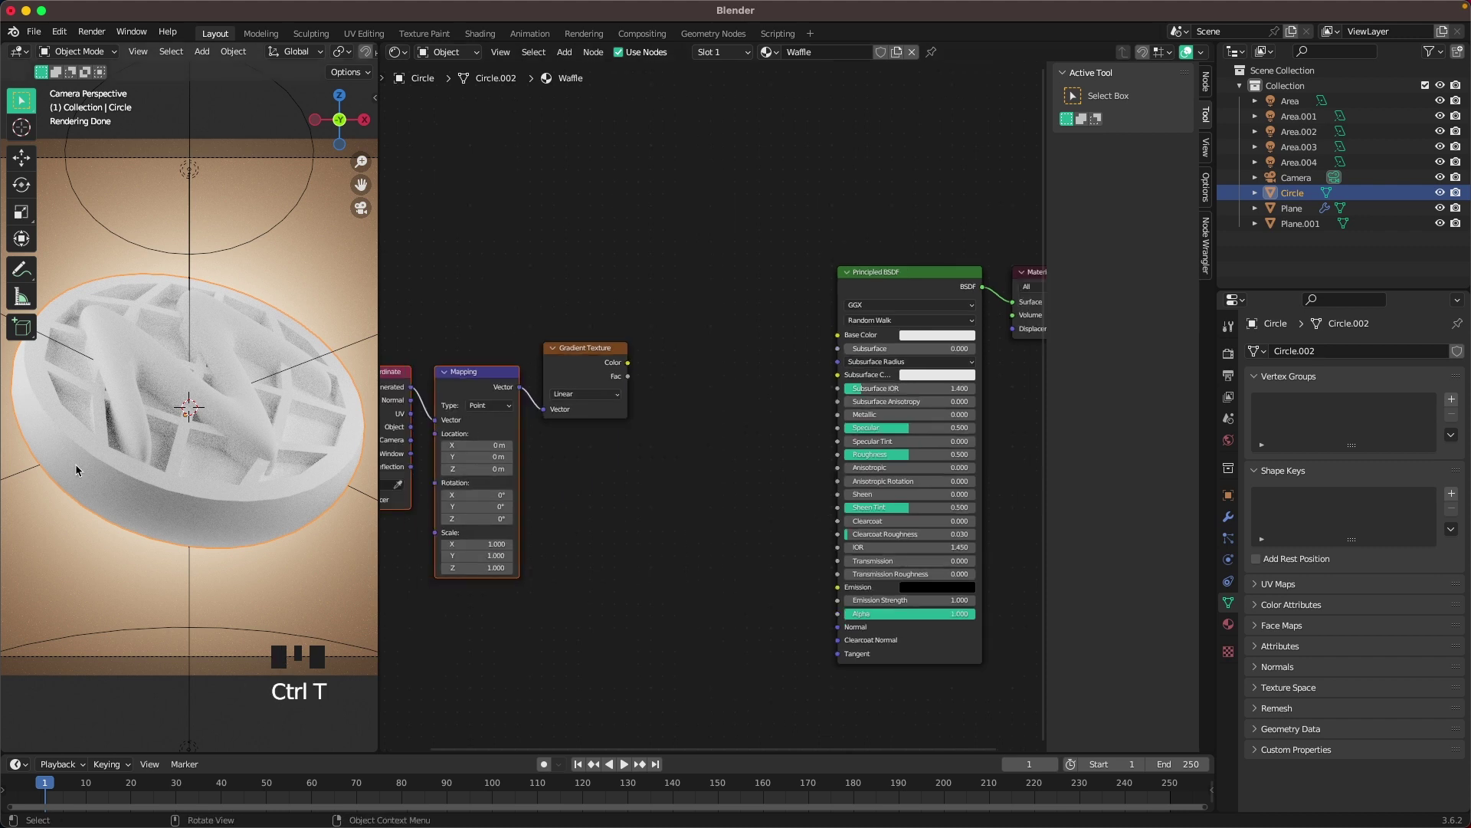
Run the gradient through a Color Ramp into the Principled BSDF base colour.
{"action": "left_click_drag", "start_coordinate": [657, 457], "coordinate": [721, 373]}
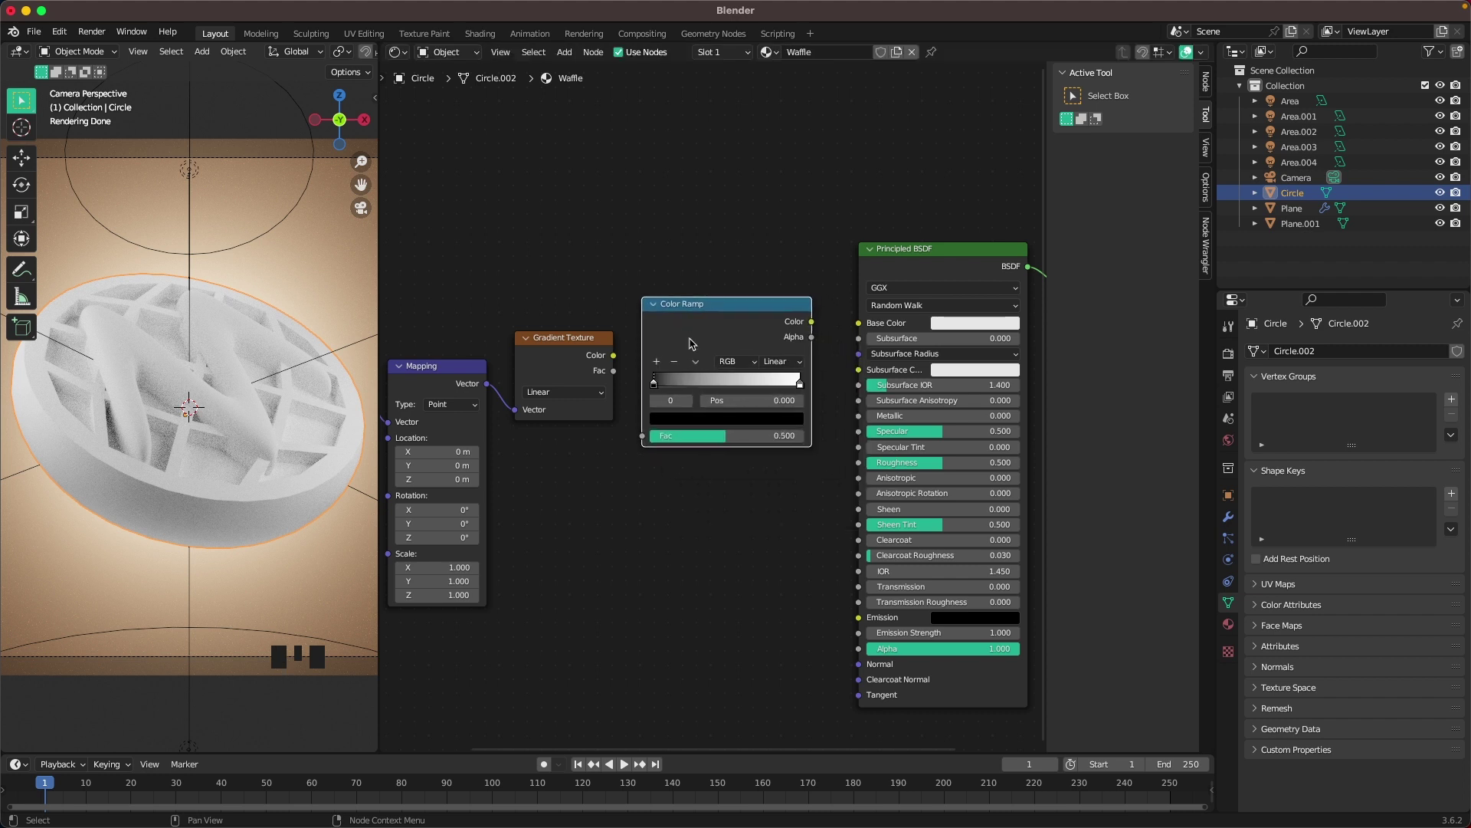
{"action": "left_click_drag", "start_coordinate": [617, 356], "coordinate": [651, 440]}
{"action": "left_click_drag", "start_coordinate": [819, 323], "coordinate": [862, 331]}
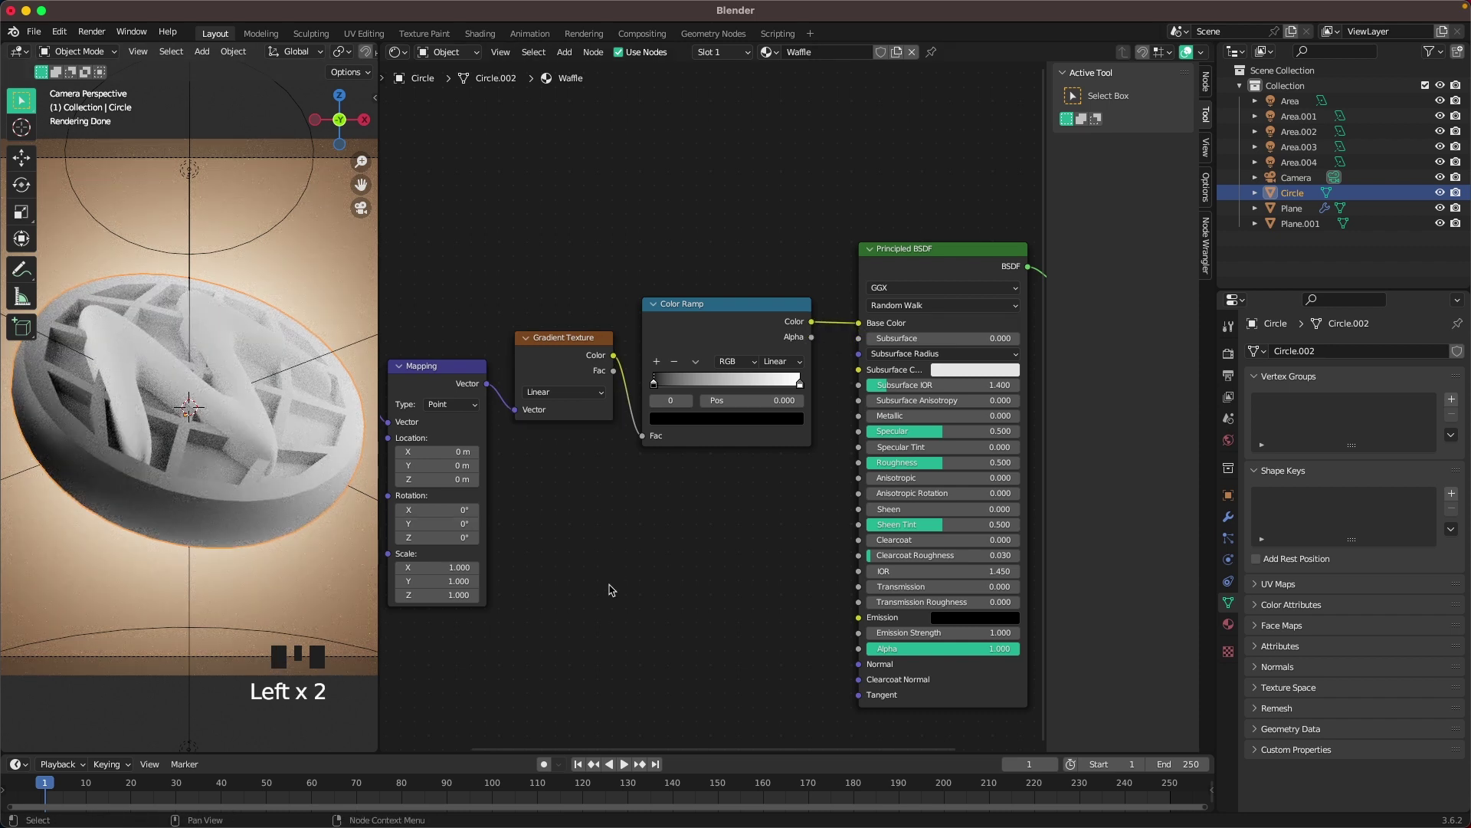
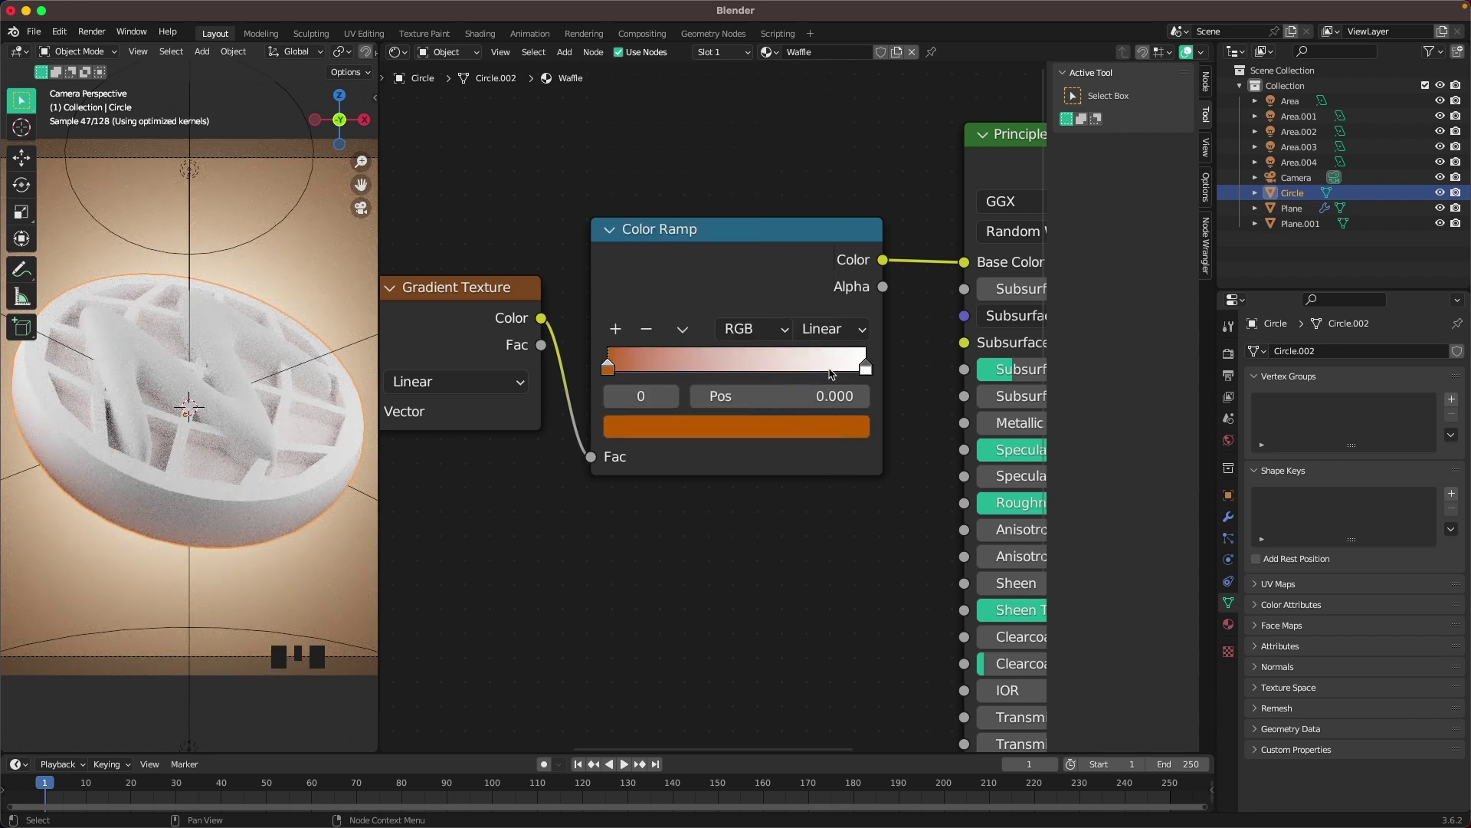
Recolour the ramp to three orange stops with an FFA257 middle and the last stop near 0.9.
{"action": "left_click_drag", "start_coordinate": [614, 332], "coordinate": [796, 432]}
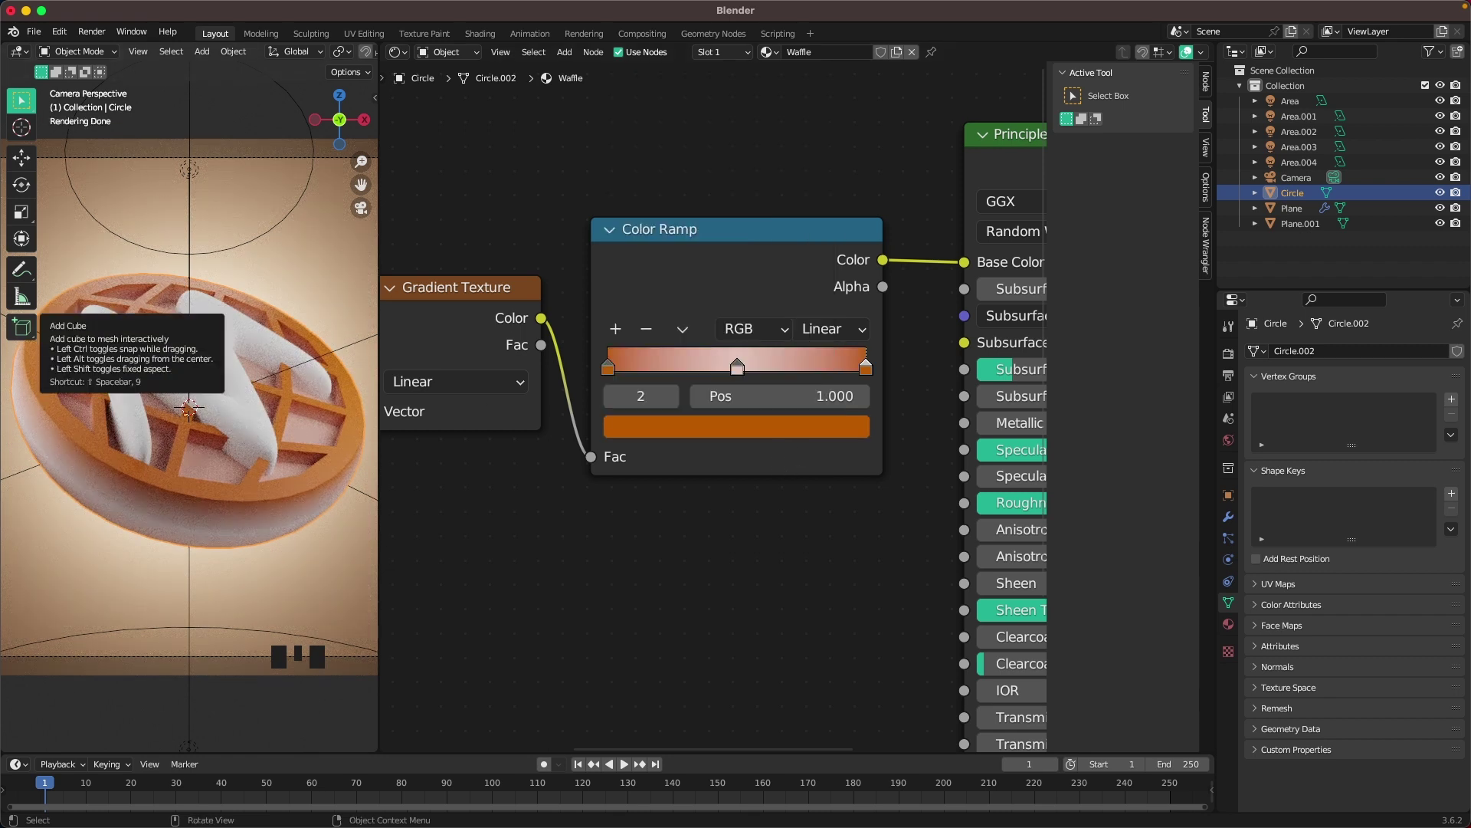
{"action": "left_click_drag", "start_coordinate": [739, 364], "coordinate": [739, 410]}
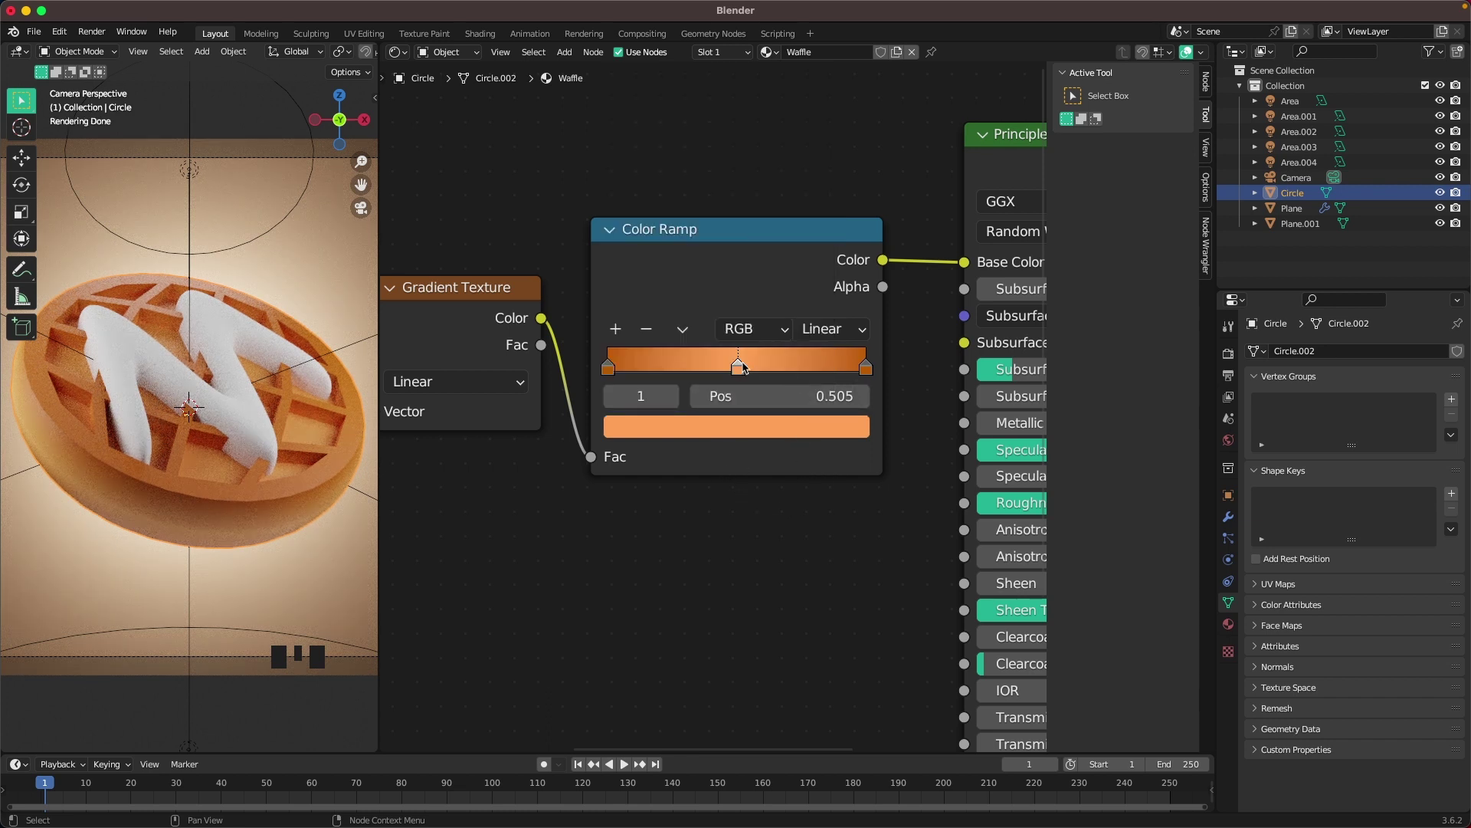
{"action": "left_click_drag", "start_coordinate": [862, 366], "coordinate": [841, 366]}
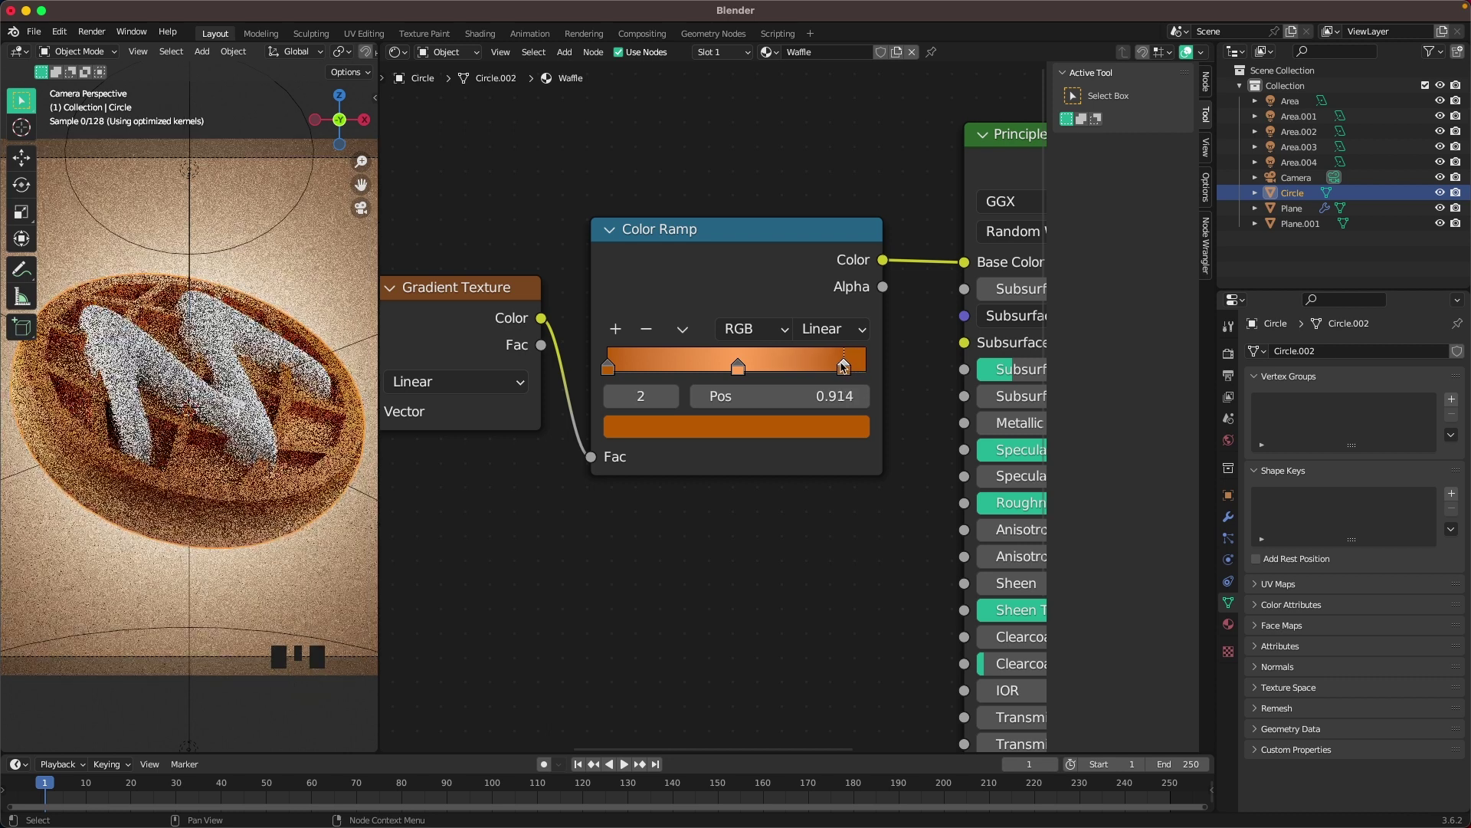
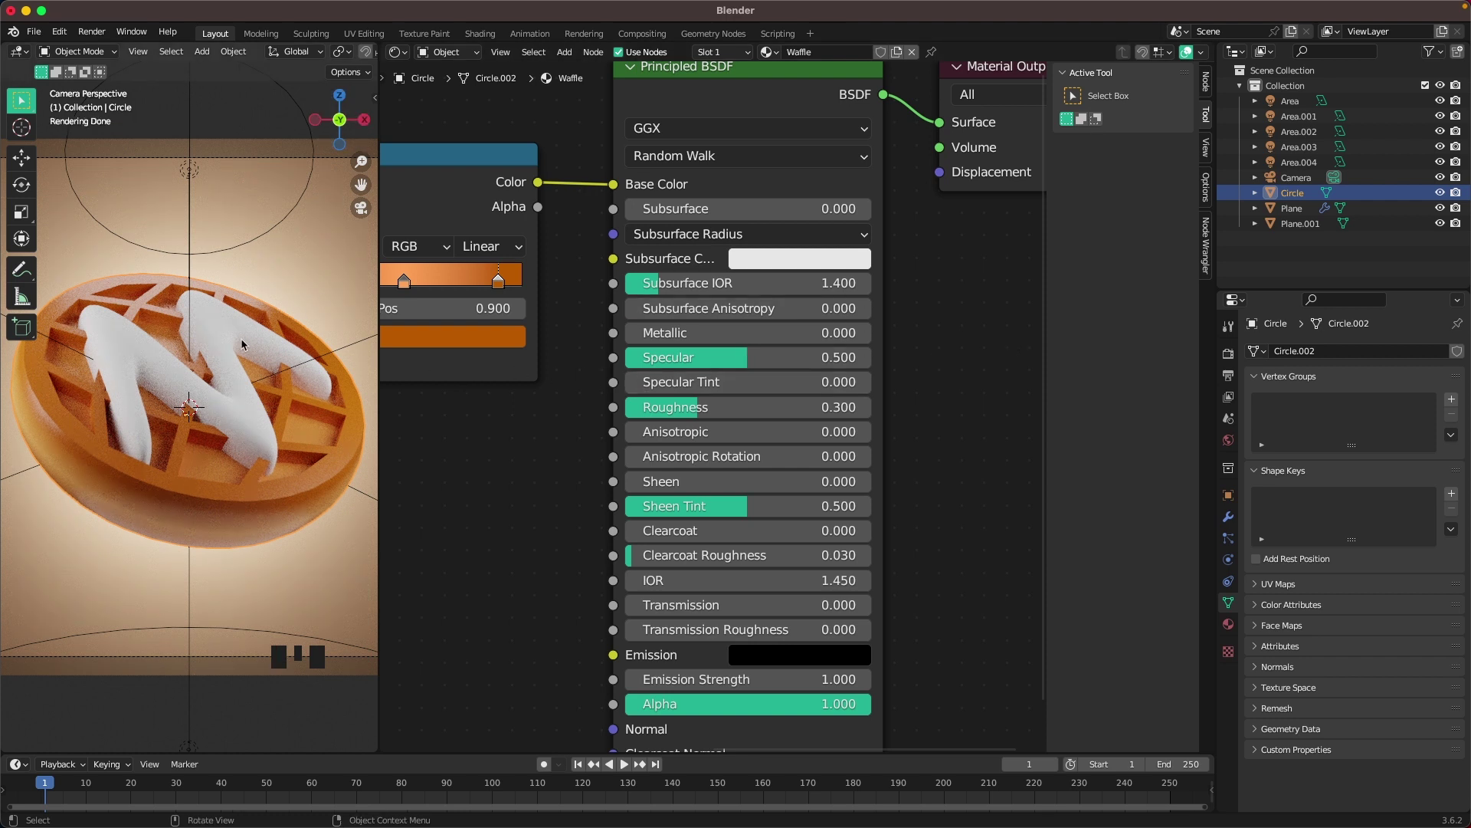
Select the syrup swirl Plane to give it its own Syrup material.
{"action": "left_click", "coordinate": [220, 323]}
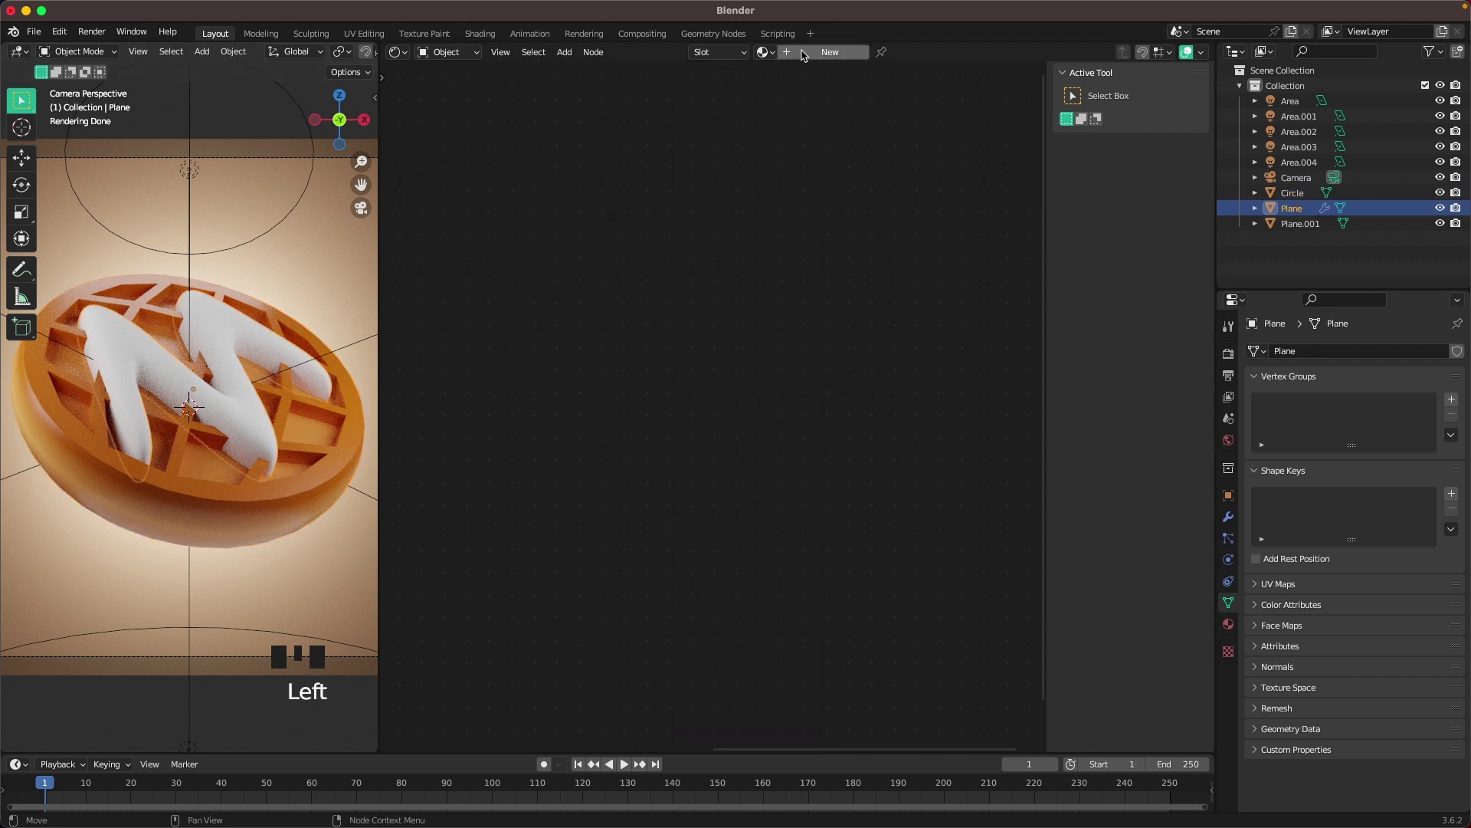
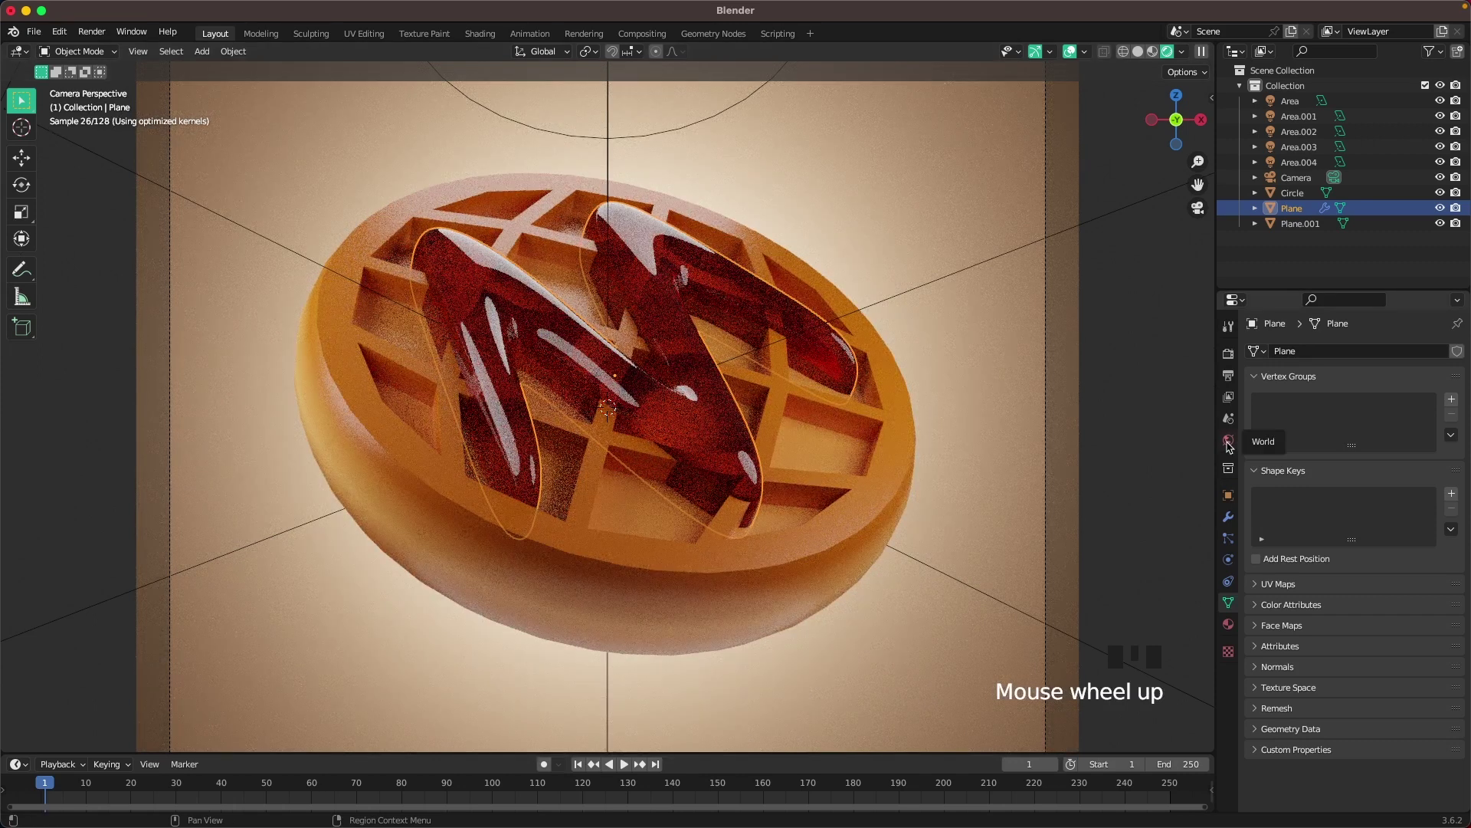
Set the World background colour to the warm peach-brown B86D4D.
{"action": "left_click", "coordinate": [1240, 445]}
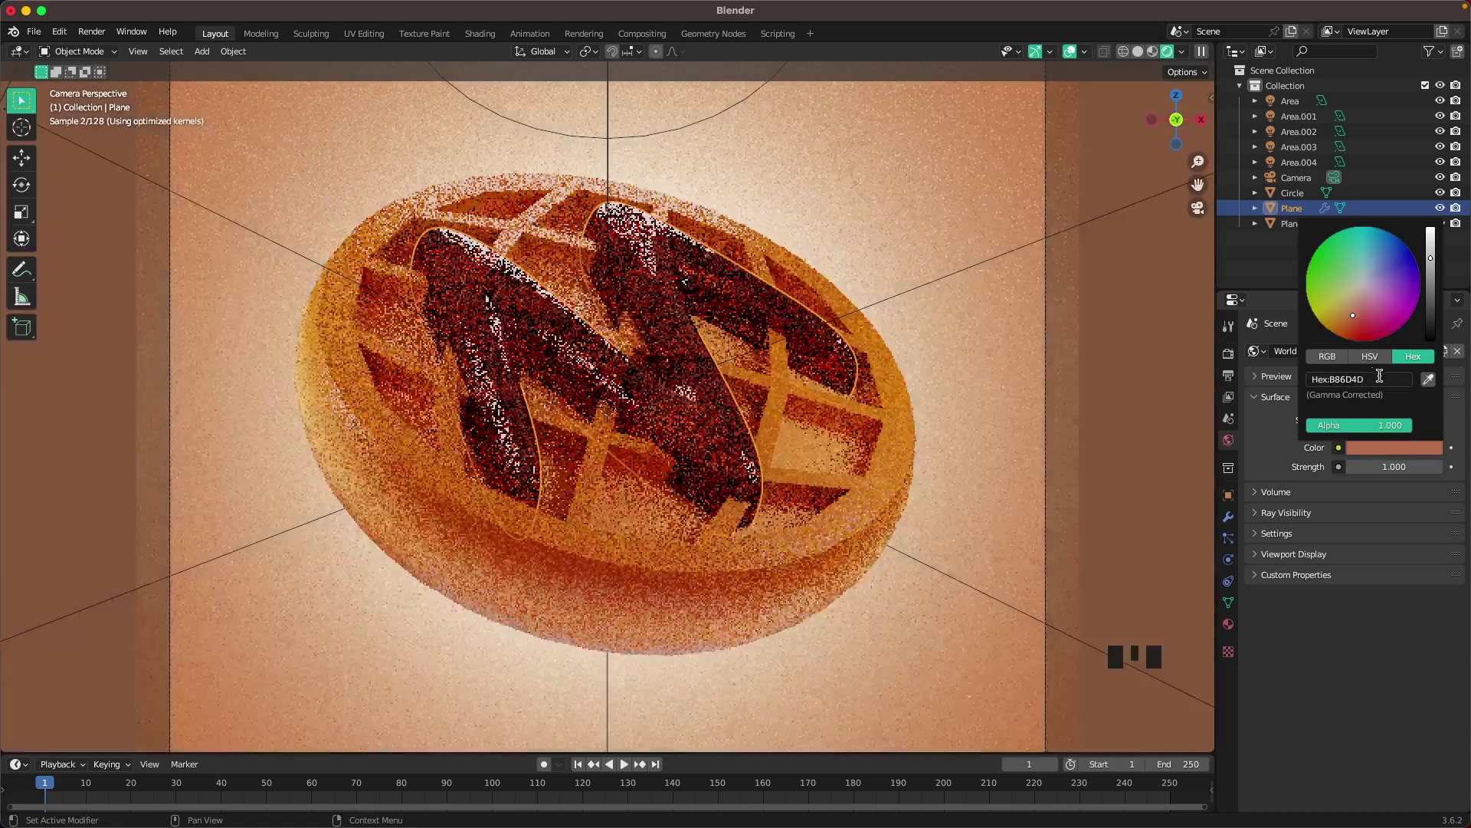
{"action": "scroll", "scroll_direction": "down", "scroll_amount": 3}
{"action": "scroll", "scroll_direction": "up", "scroll_amount": 3}
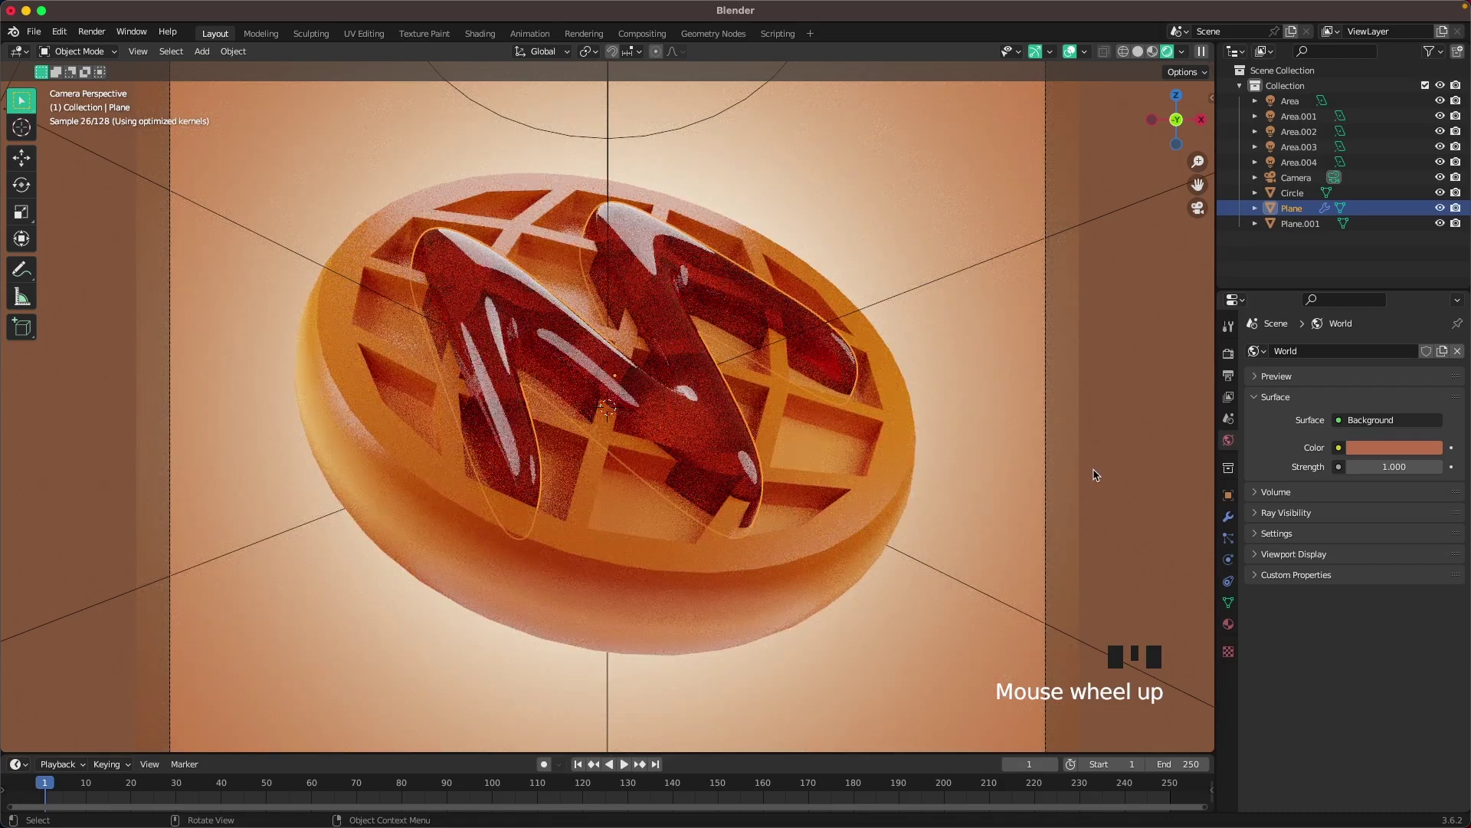